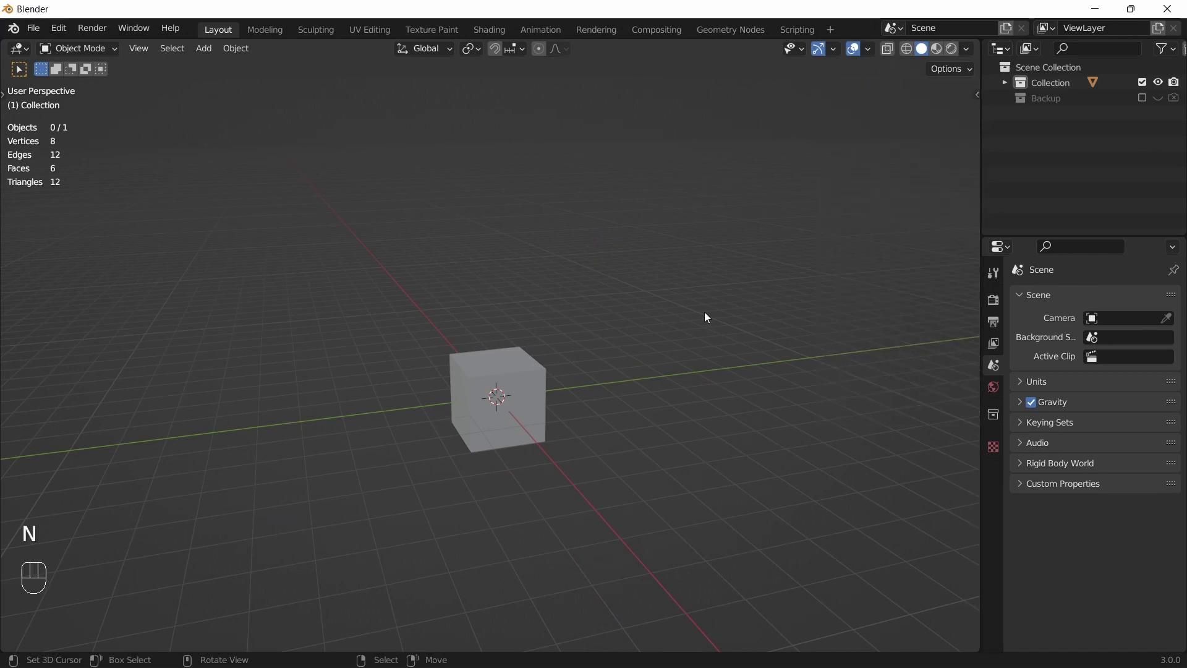
# Step: Scale the default cube along its depth into a long flat box and cut a centre edge loop
pyautogui.click(550, 401)
pyautogui.press('KP_1')
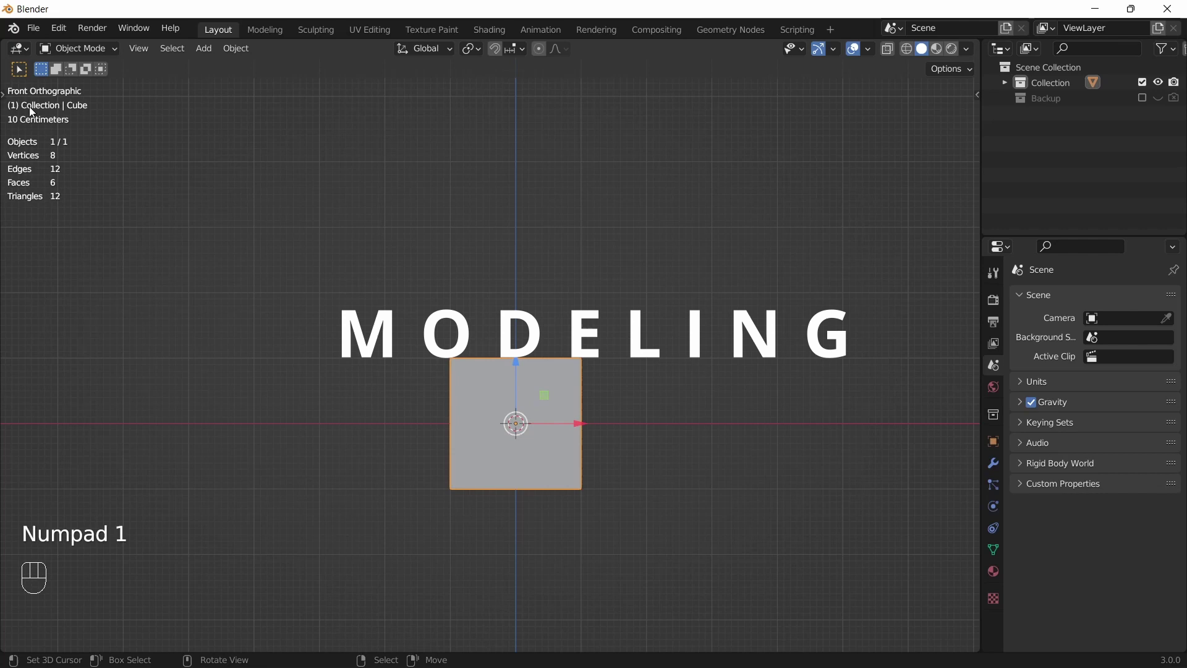
pyautogui.middleClick(501, 247)
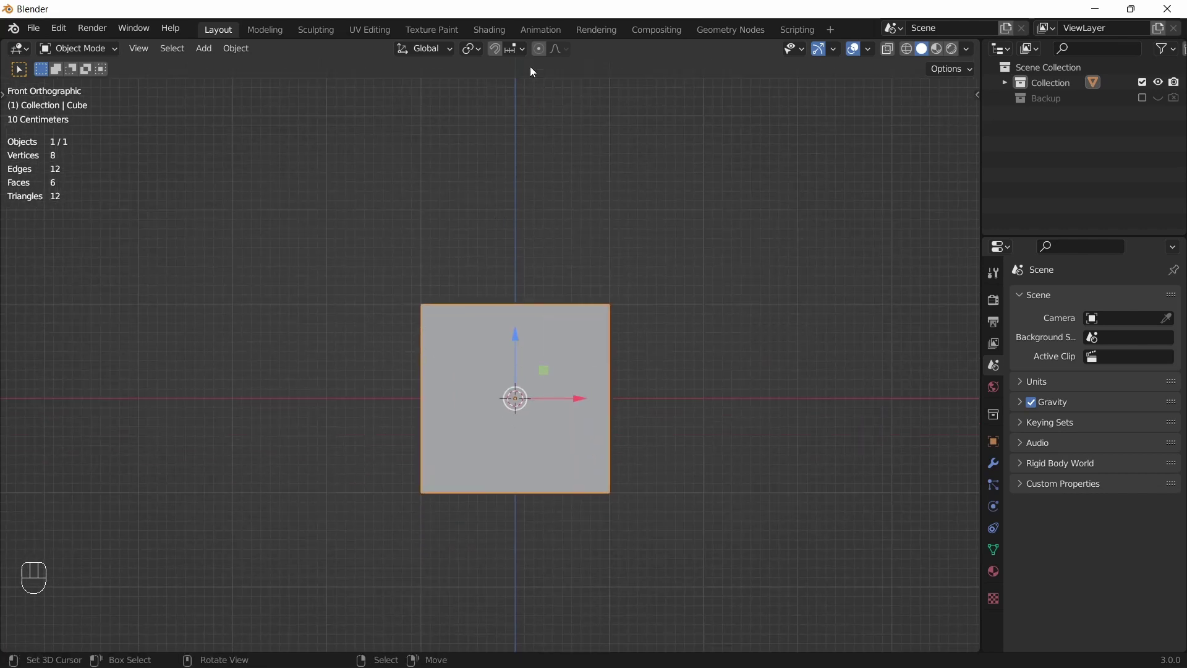
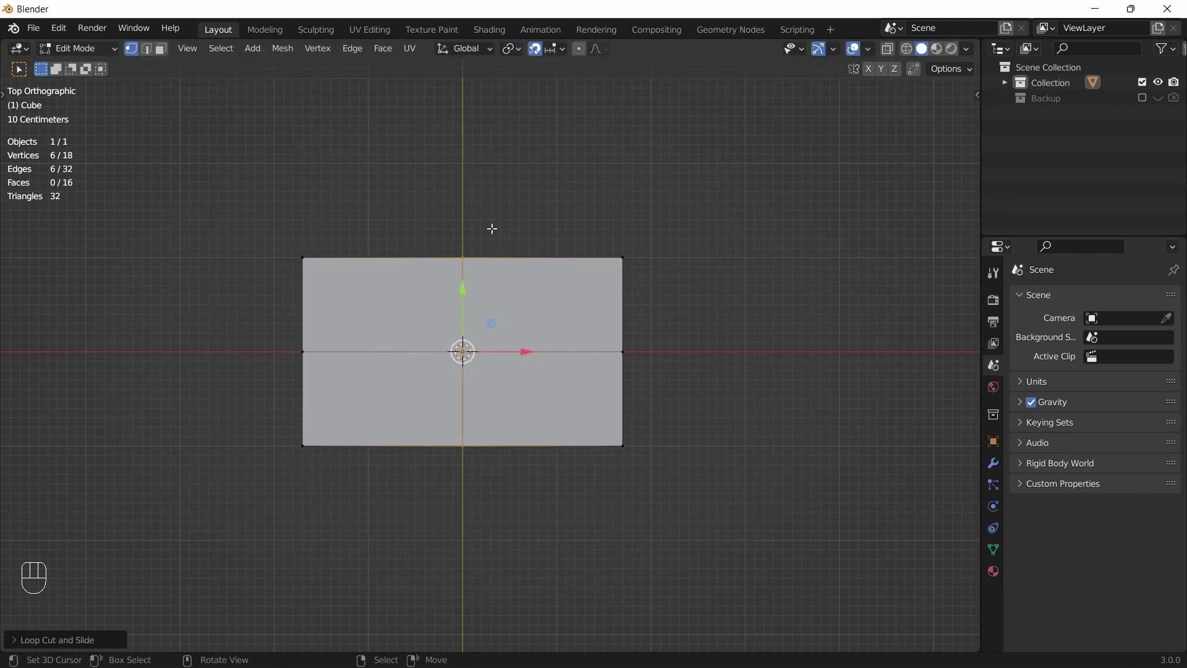
pyautogui.press('a')
pyautogui.press('s')
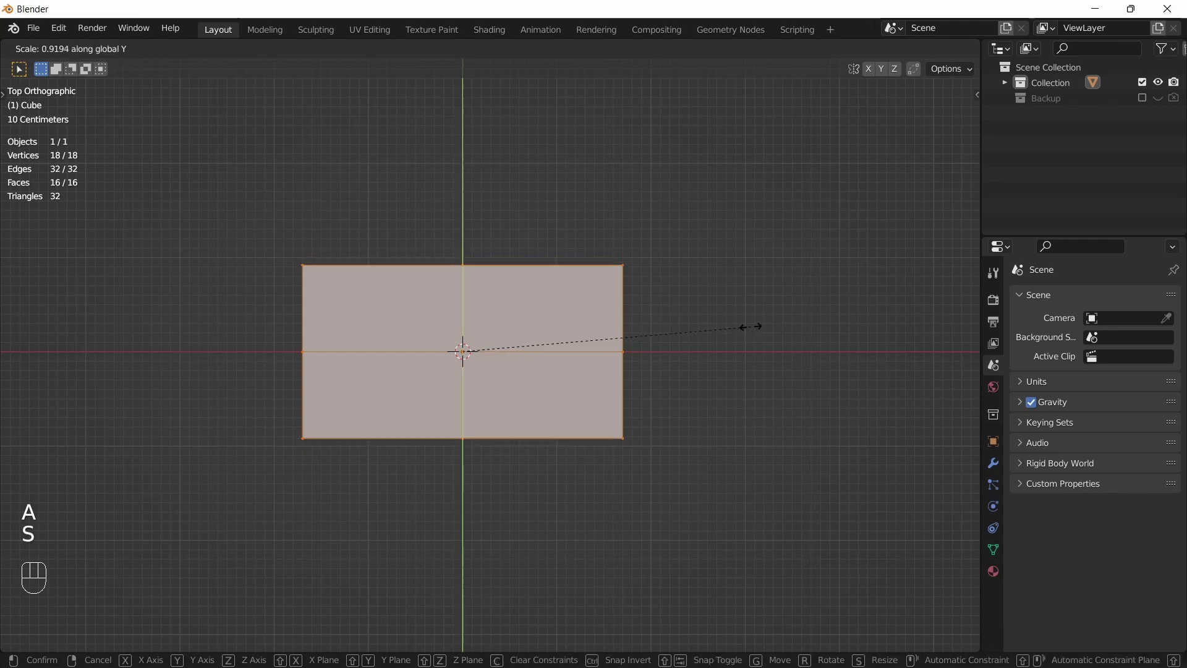
pyautogui.press('KP_1')
pyautogui.press('ctrl+r')
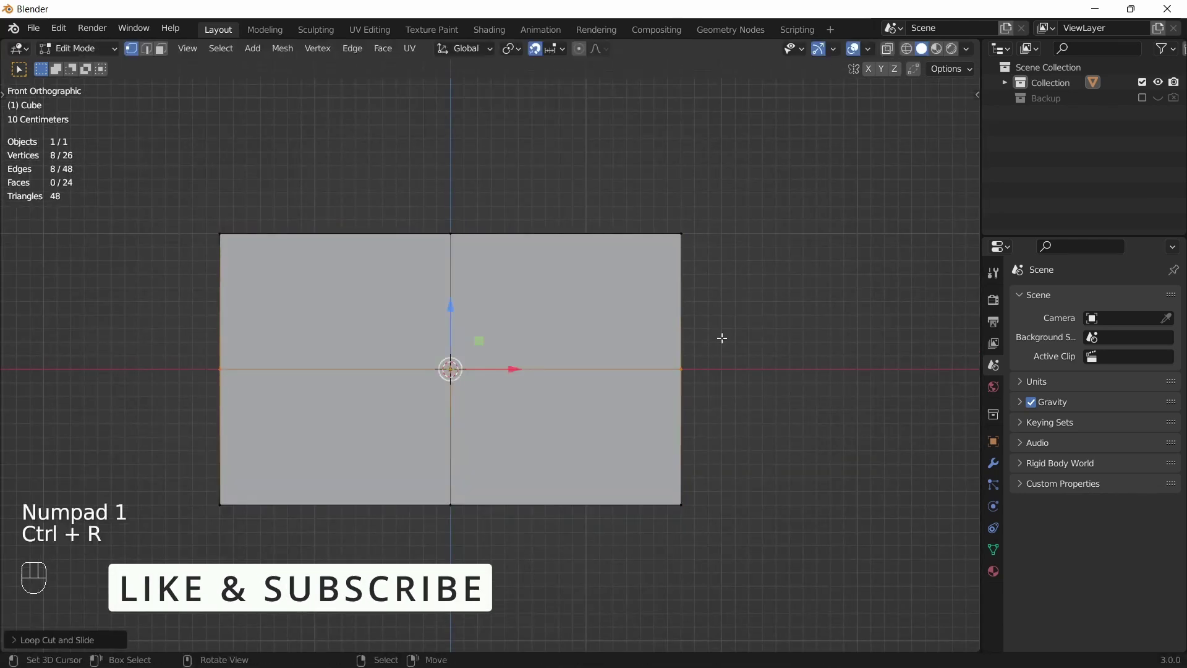
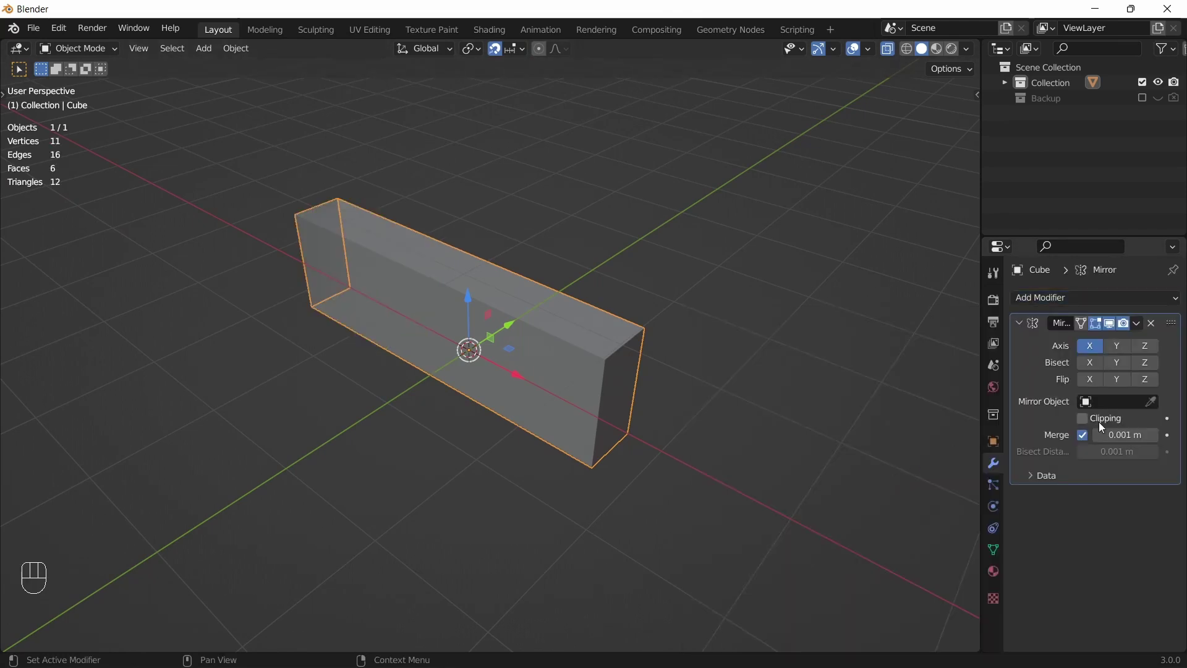
# Step: Add a Subdivision Surface modifier to the box and adjust the end vertices along depth
pyautogui.click(1091, 426)
pyautogui.click(1150, 353)
pyautogui.click(1115, 345)
pyautogui.moveTo(681, 398); pyautogui.dragTo(730, 376)
pyautogui.press('KP_7')
pyautogui.click(1021, 327)
pyautogui.moveTo(1032, 304); pyautogui.dragTo(859, 571)
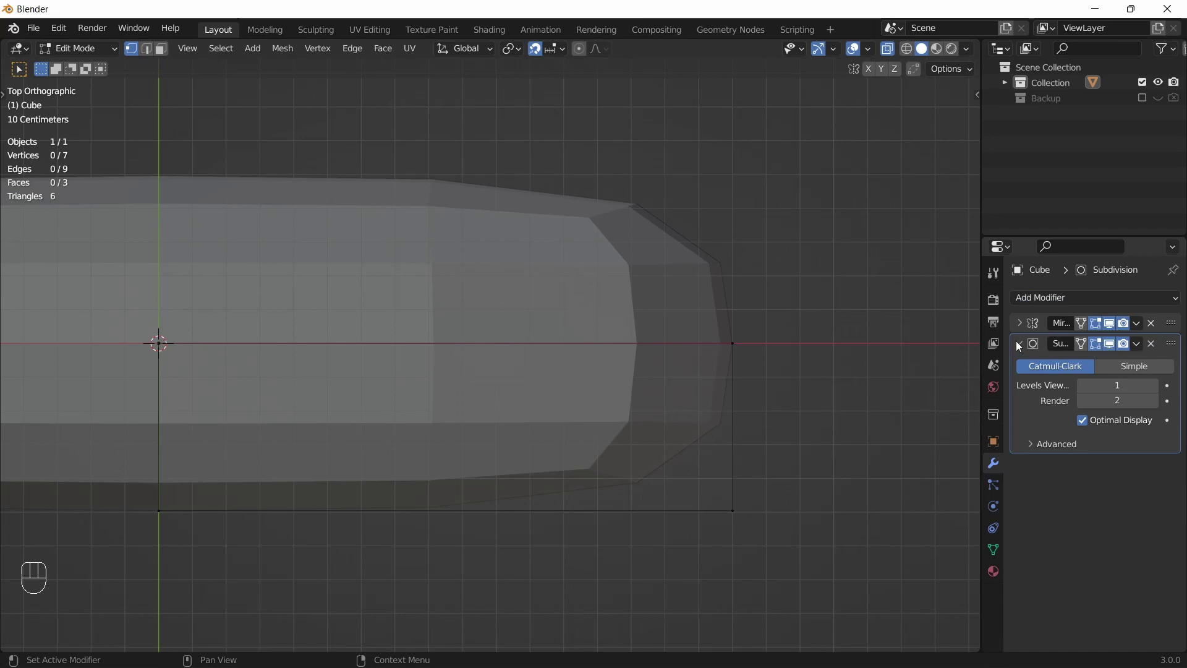
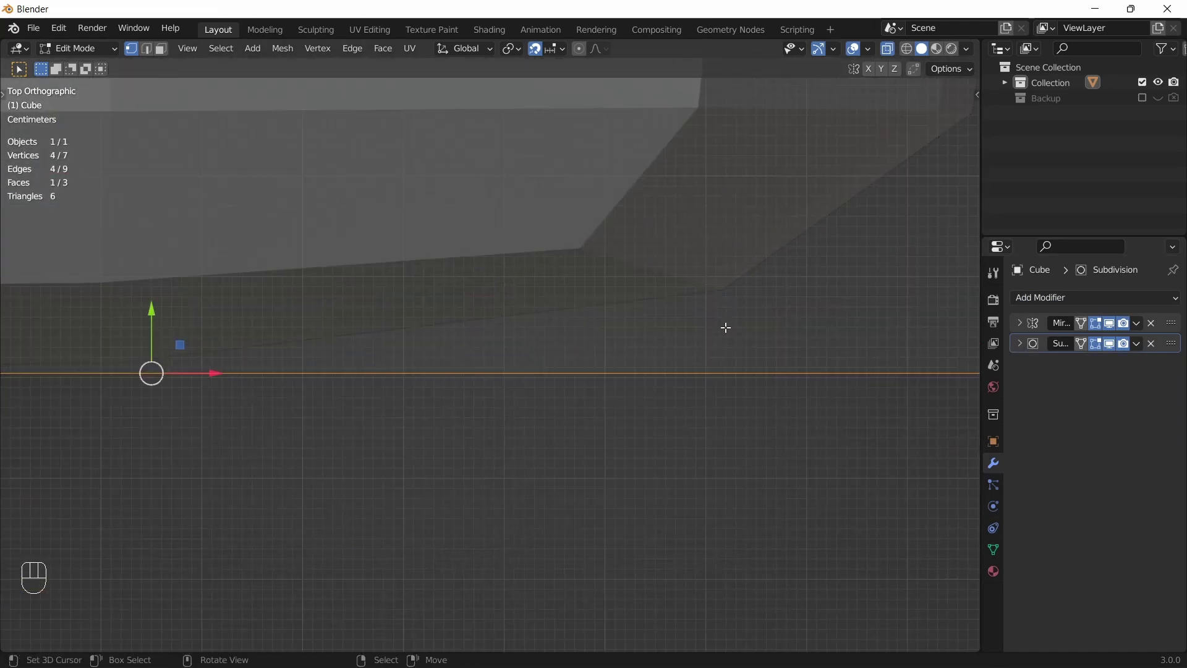
pyautogui.press('g')
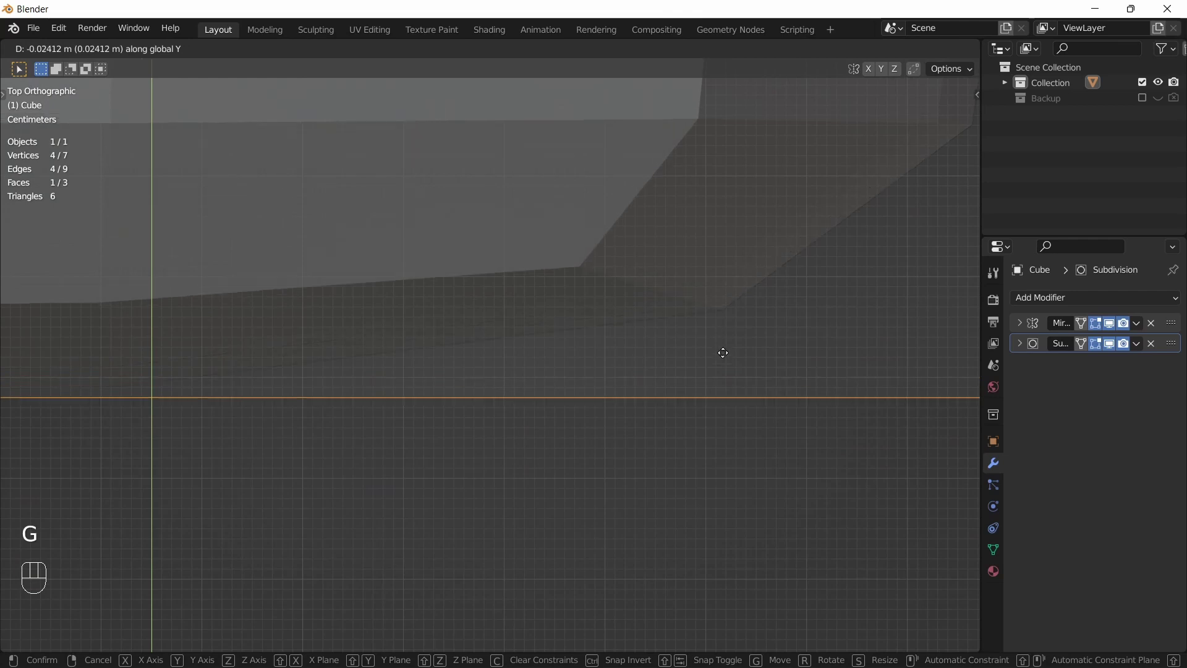
# Step: Add supporting edge loops near the box's end, corner and top edge to tighten the rounding
pyautogui.press('ctrl+r')
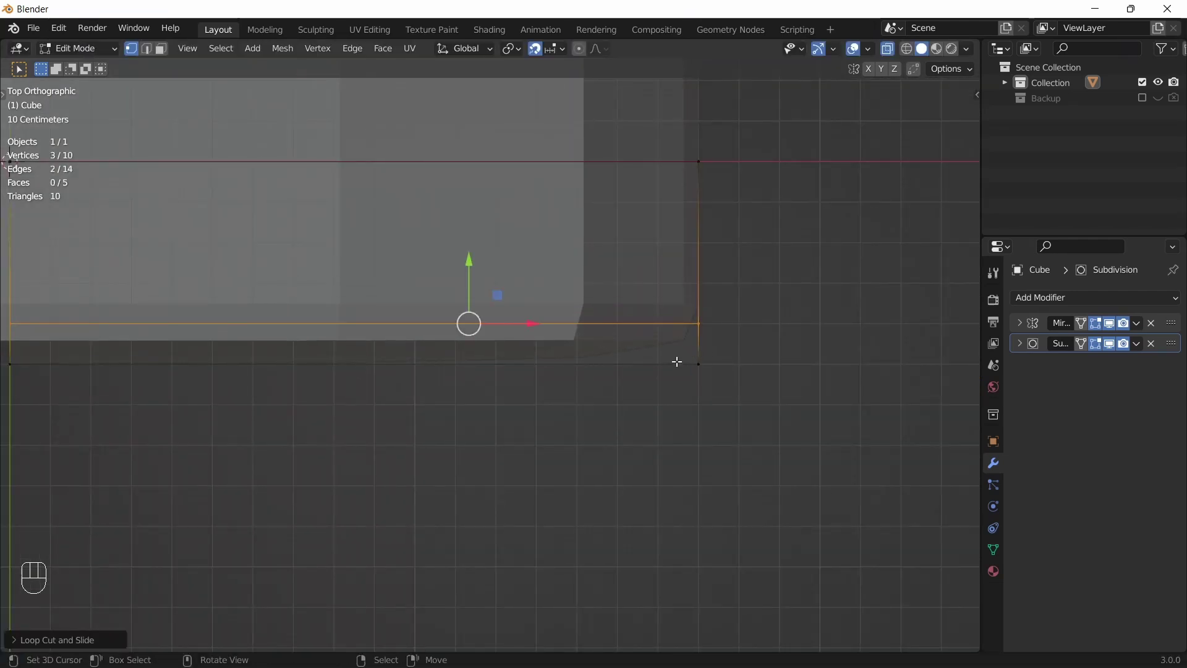
pyautogui.press('ctrl+r')
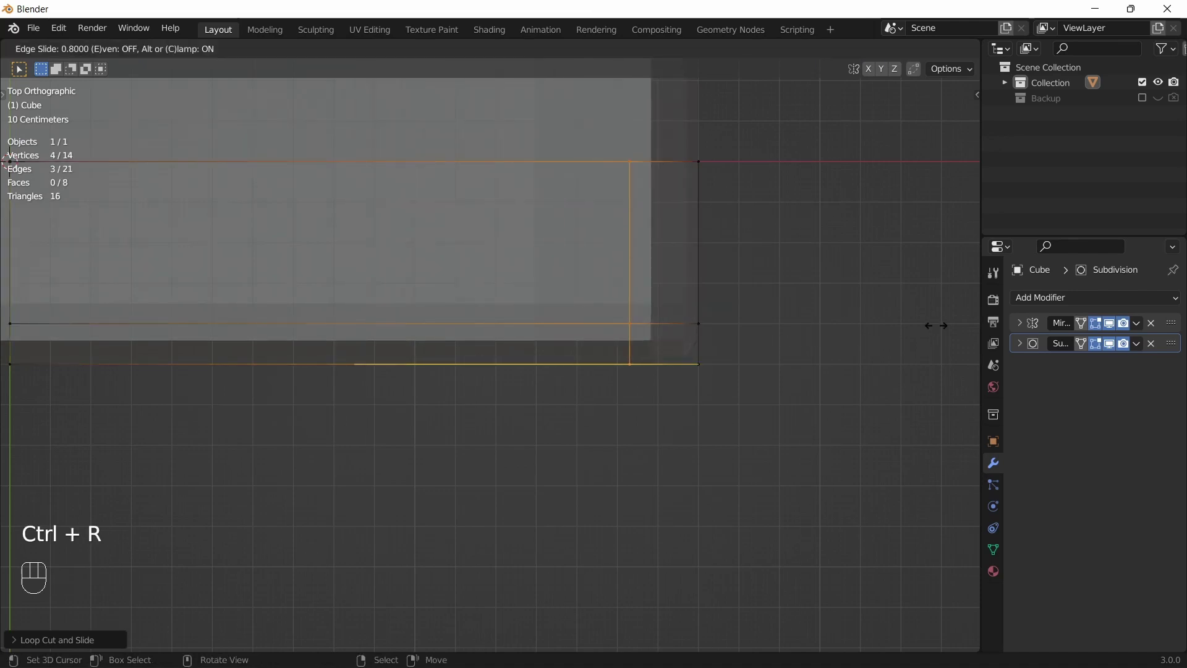
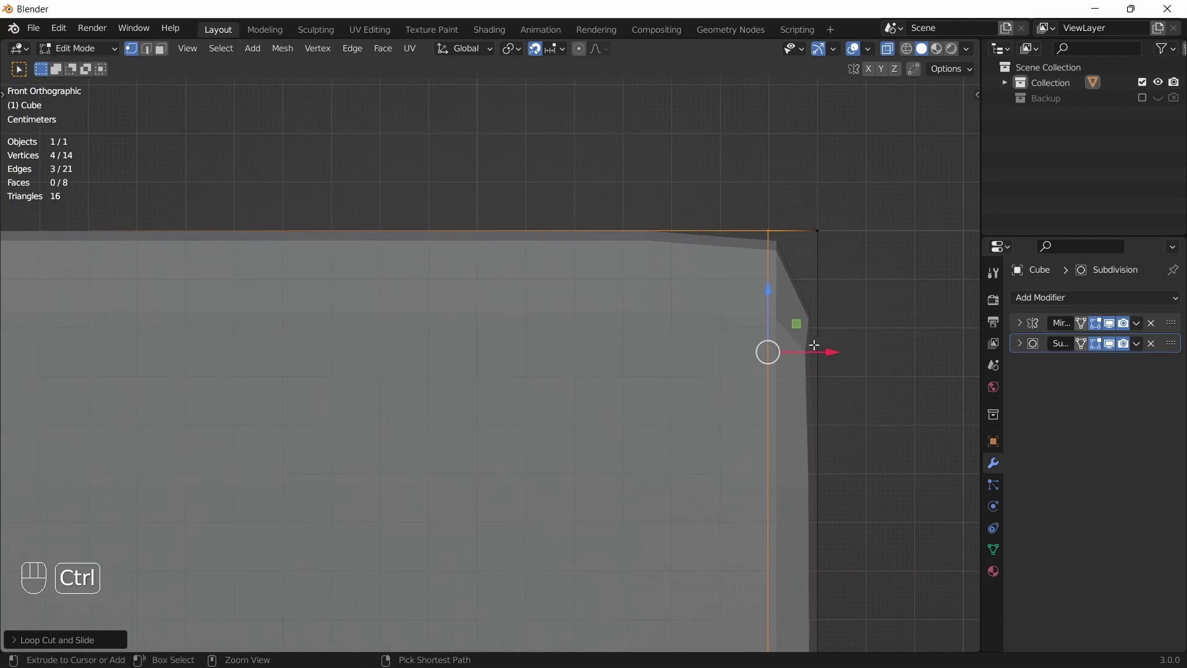
pyautogui.press('ctrl+r')
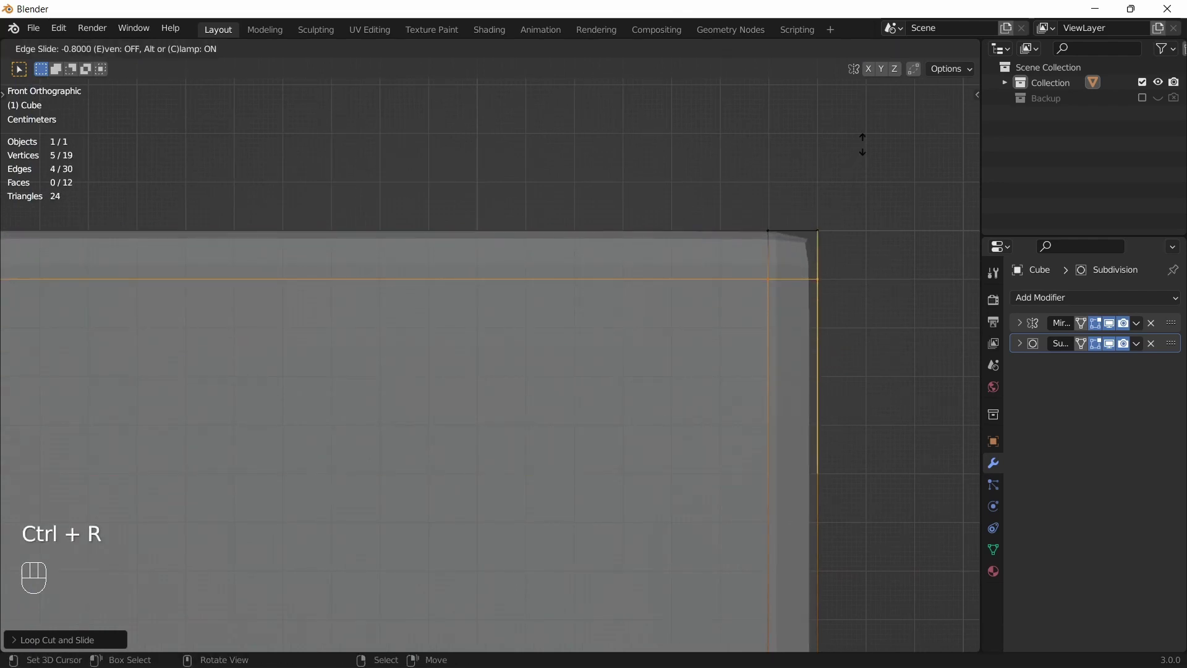
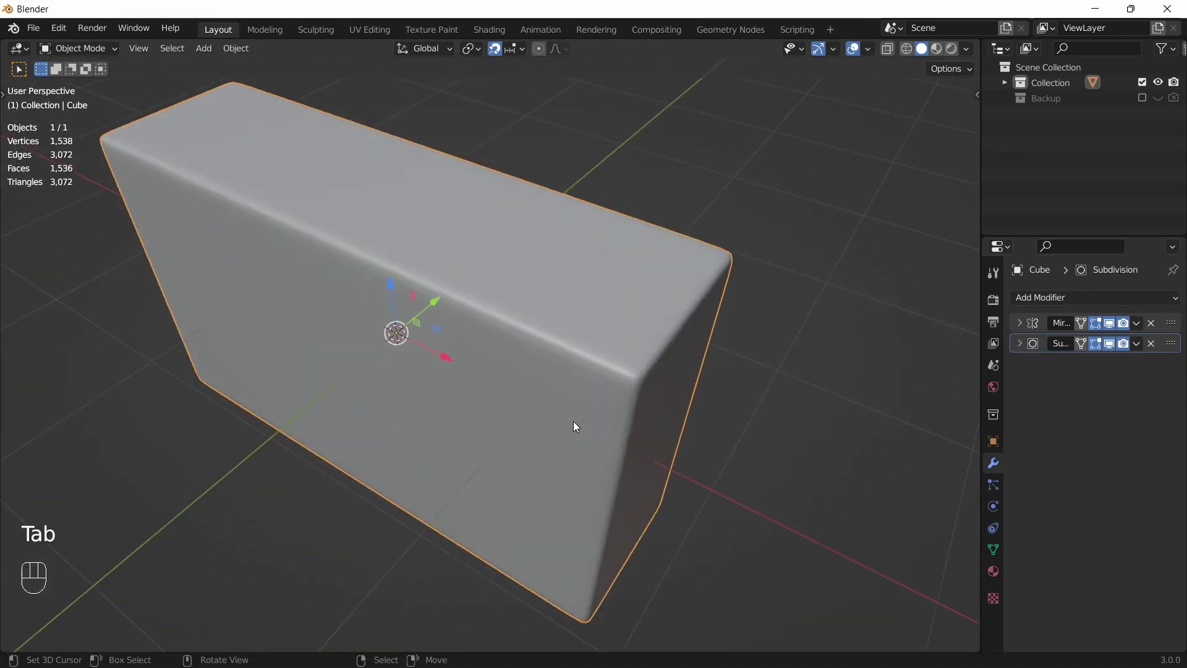
# Step: Duplicate the rounded box and loop-cut the copy near one corner, nudging the loops into place
pyautogui.moveTo(584, 408); pyautogui.dragTo(635, 373)
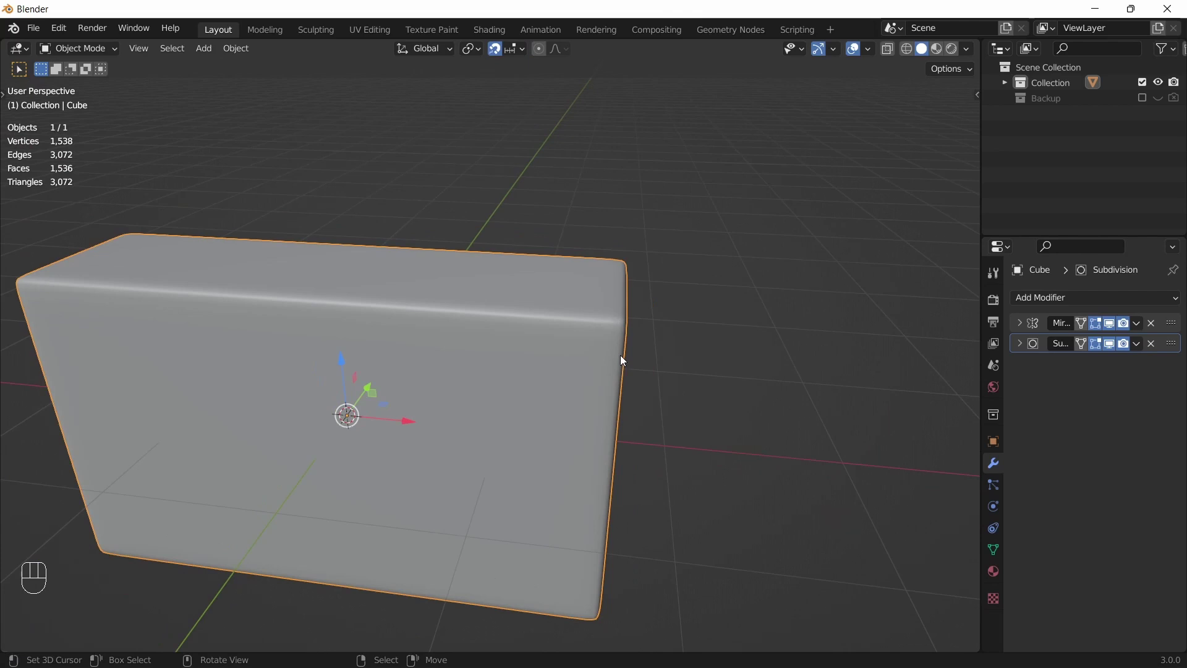
pyautogui.press('shift+d')
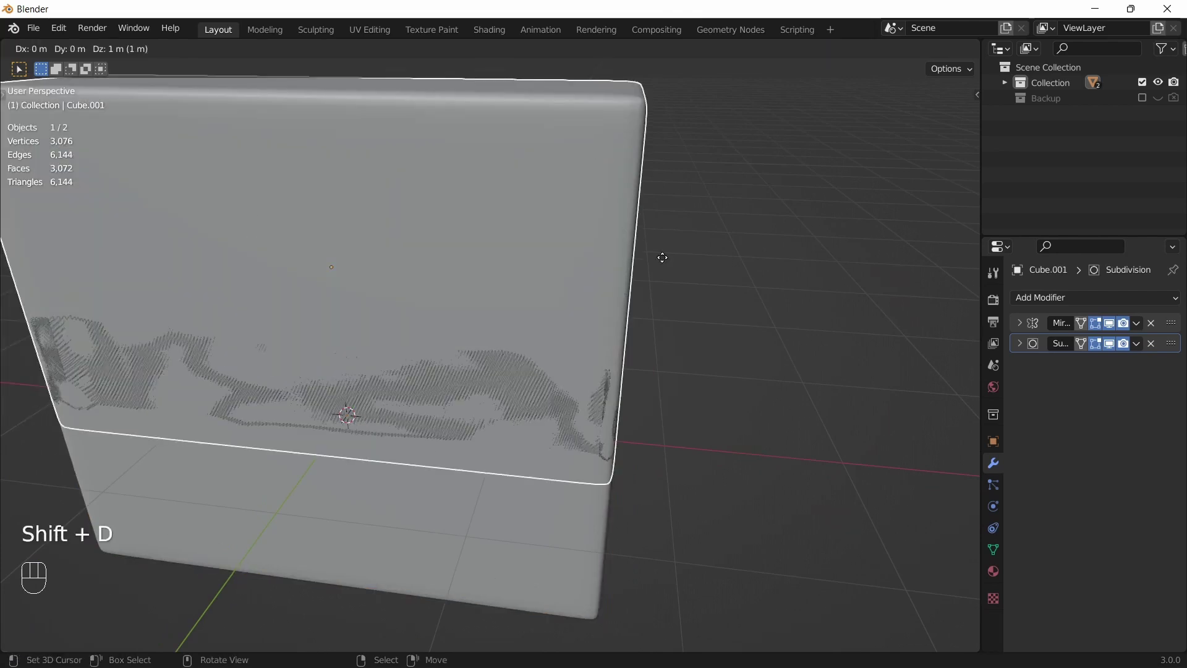
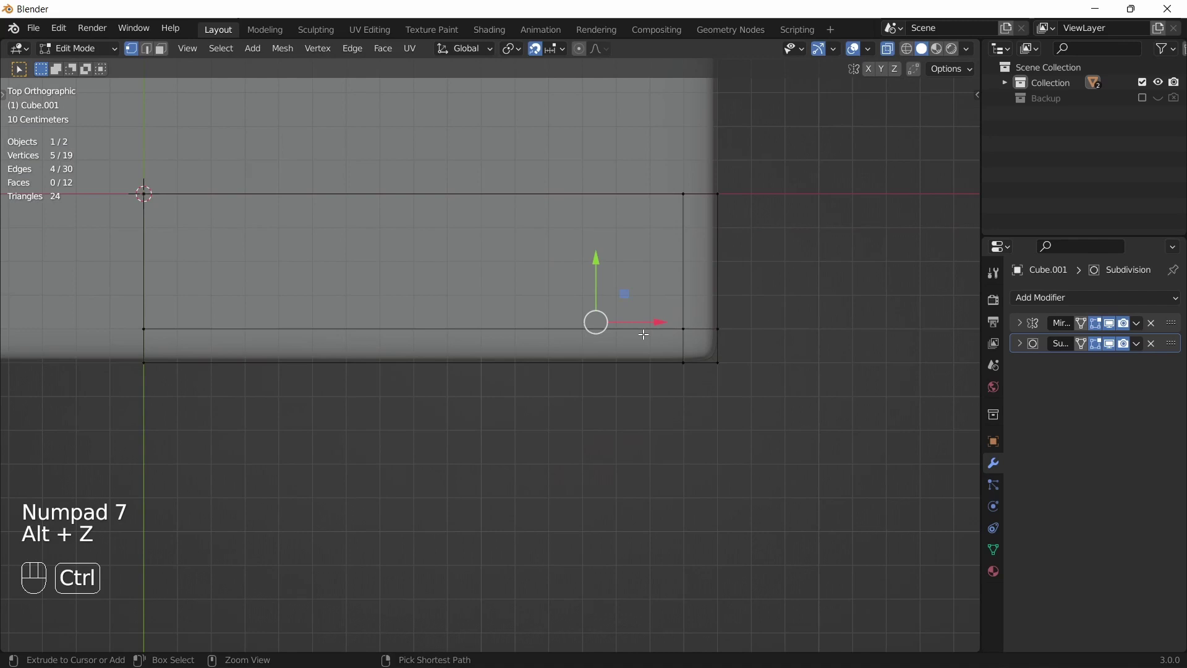
pyautogui.press('ctrl+r')
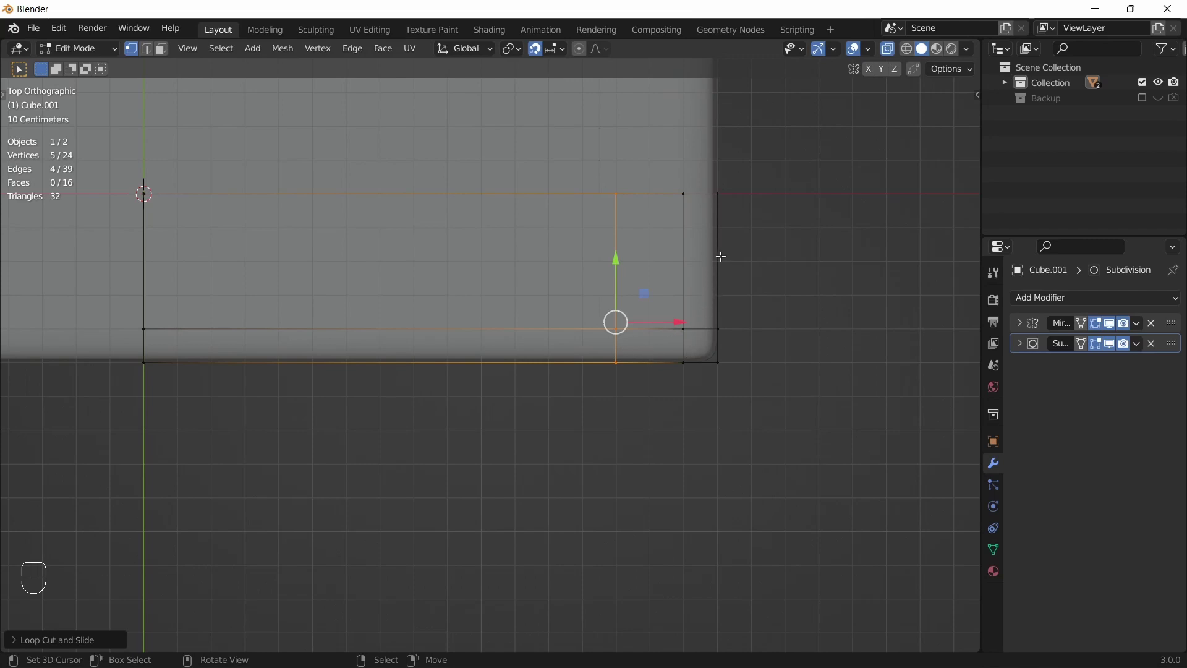
pyautogui.press('ctrl+r')
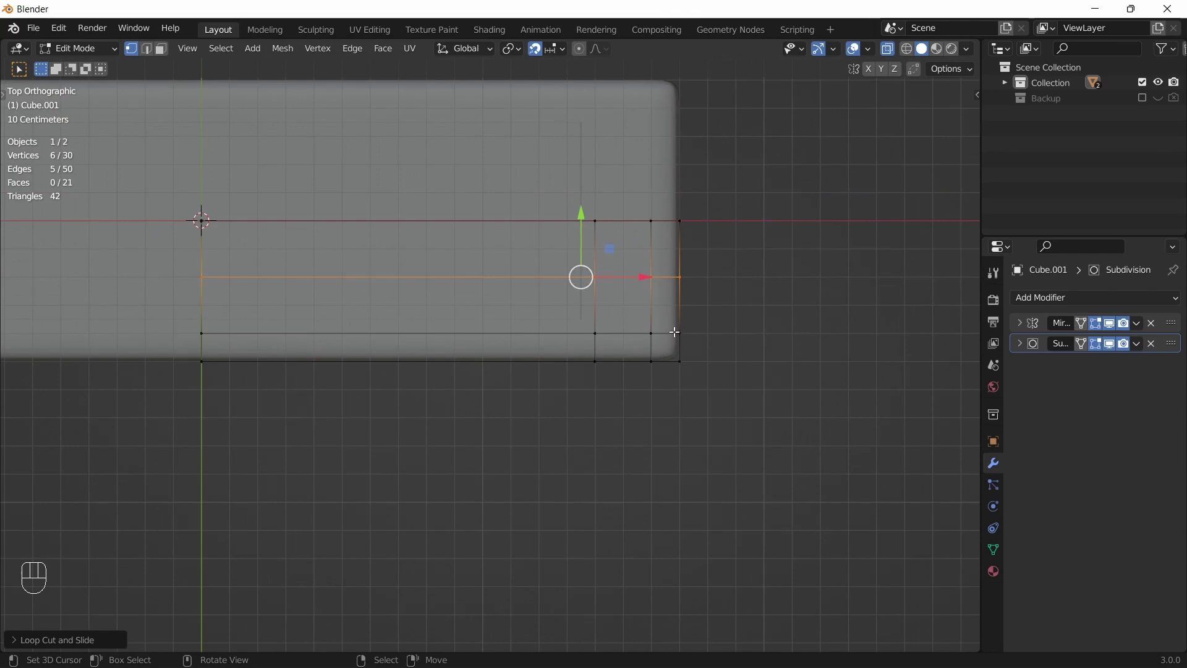
pyautogui.press('KP_1')
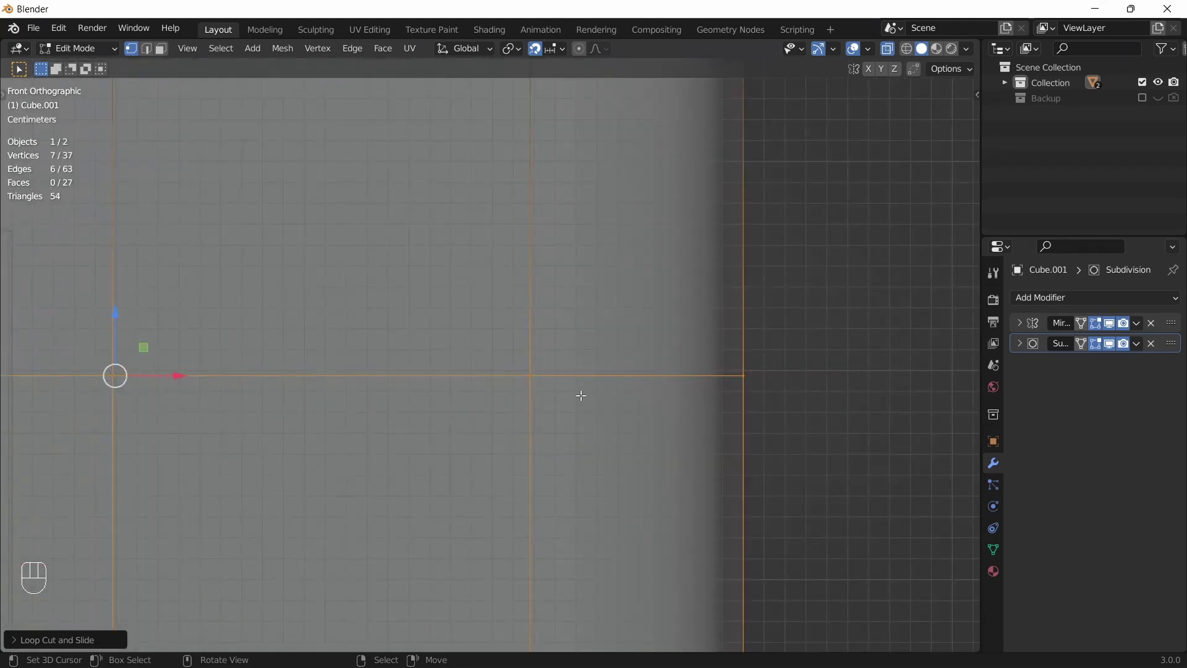
pyautogui.press('g')
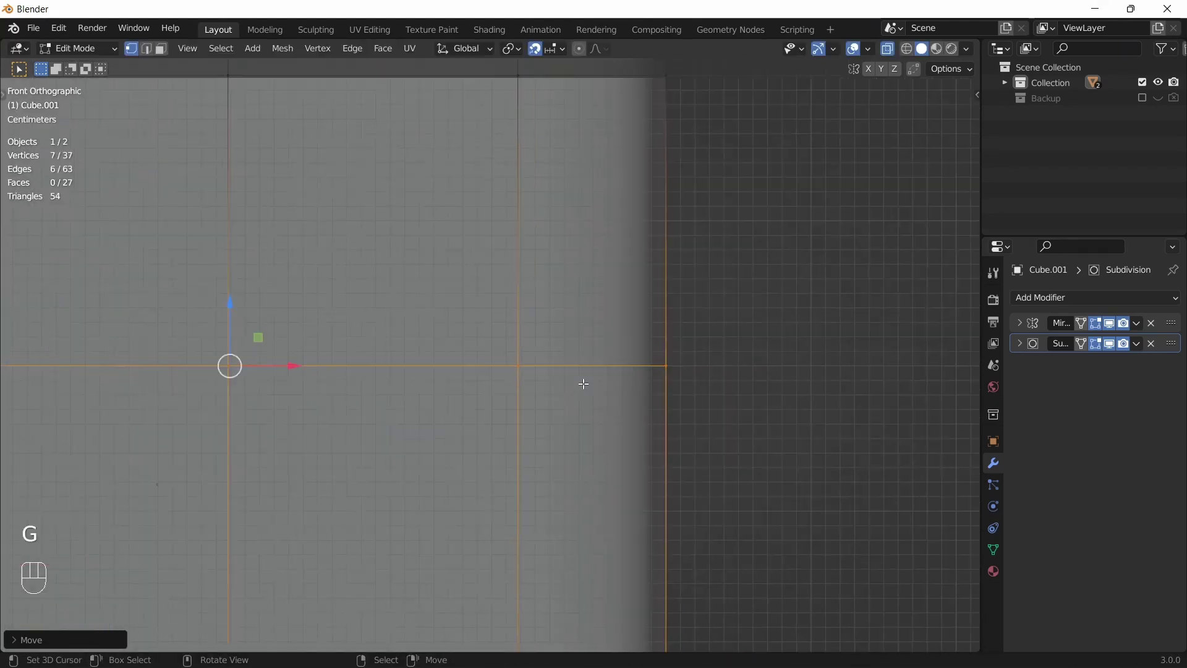
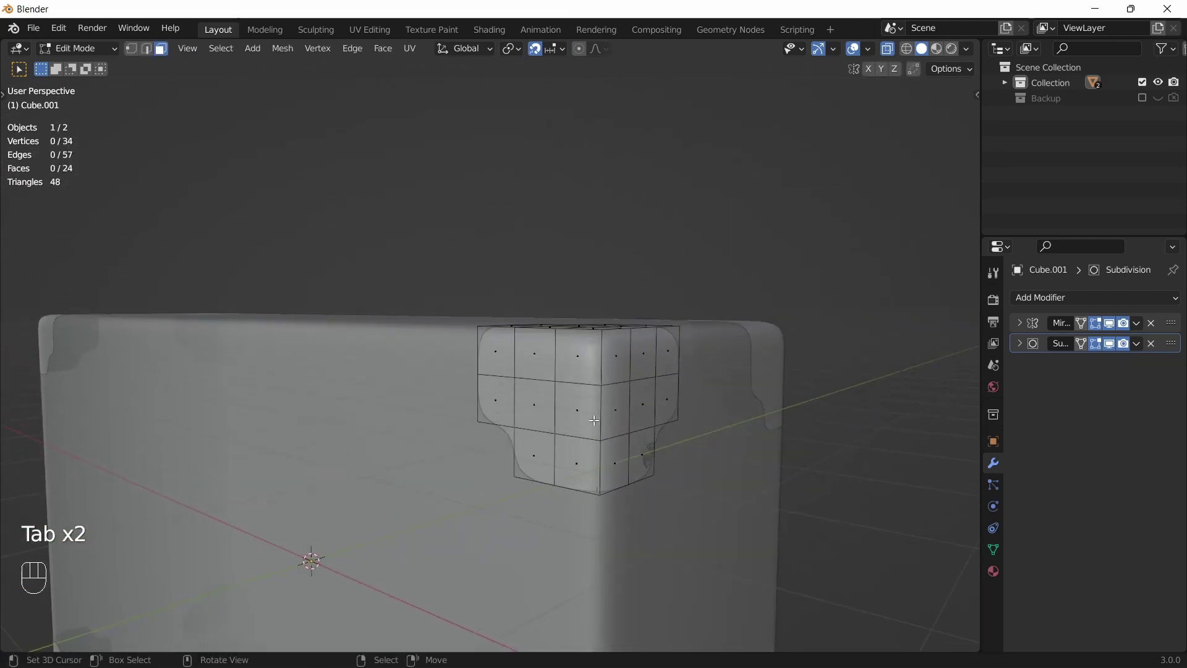
# Step: Shape the corner patch into a guard and scale and inset its rivet faces into raised rivets
pyautogui.press('ctrl+r')
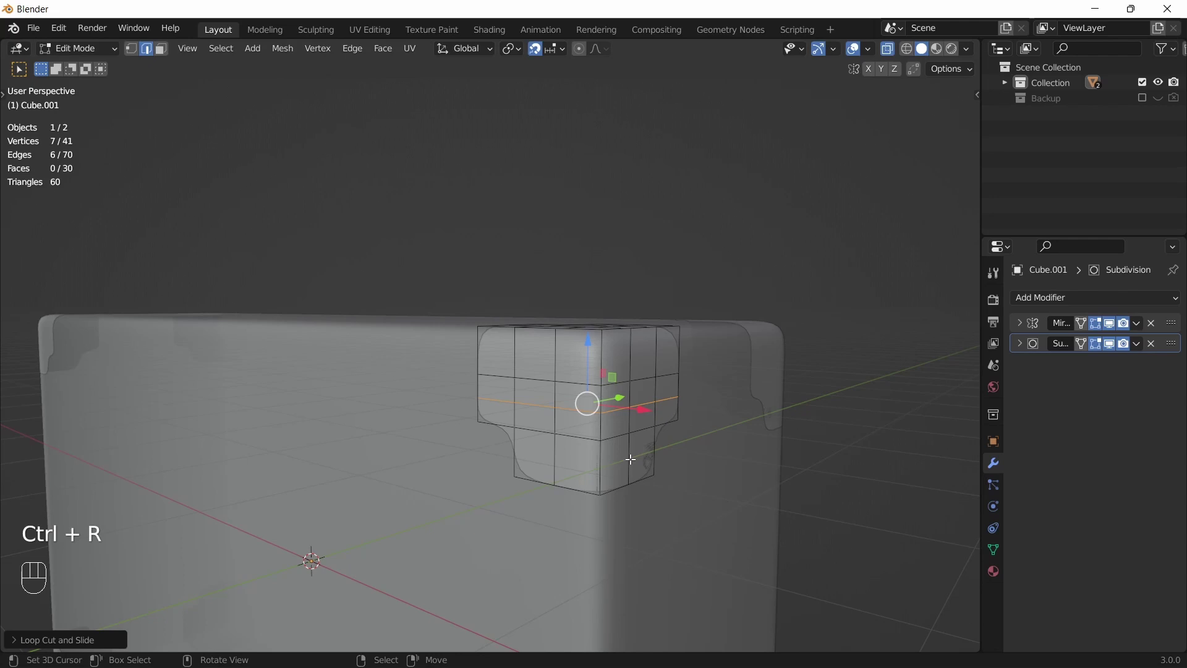
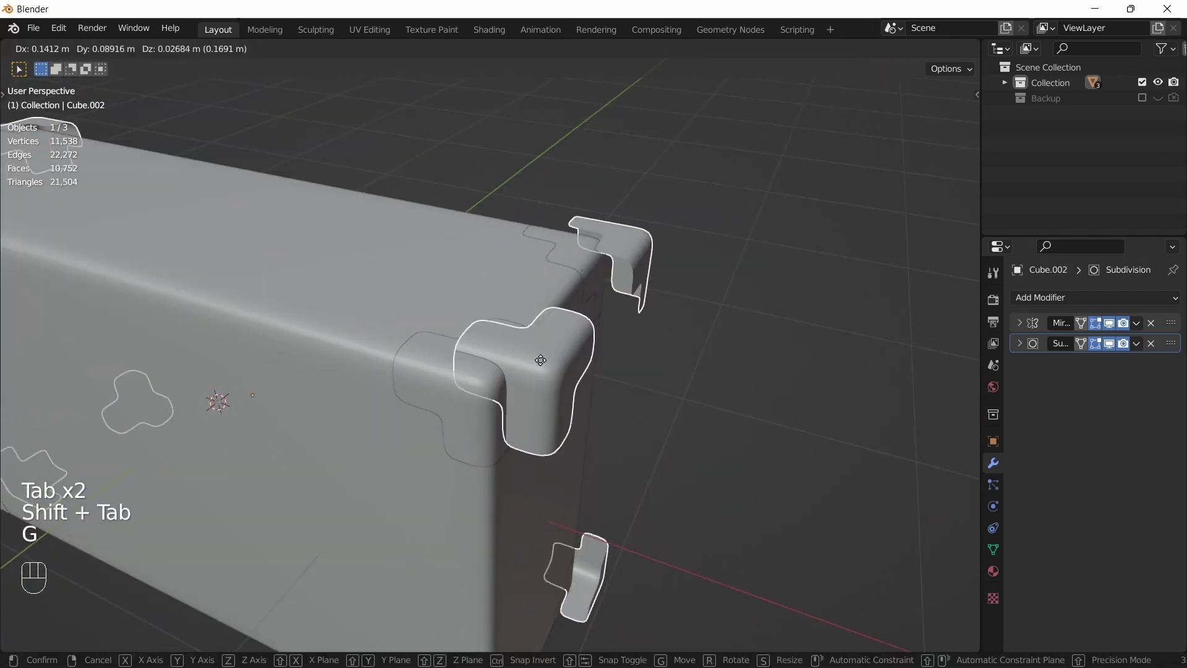
pyautogui.press('Tab')
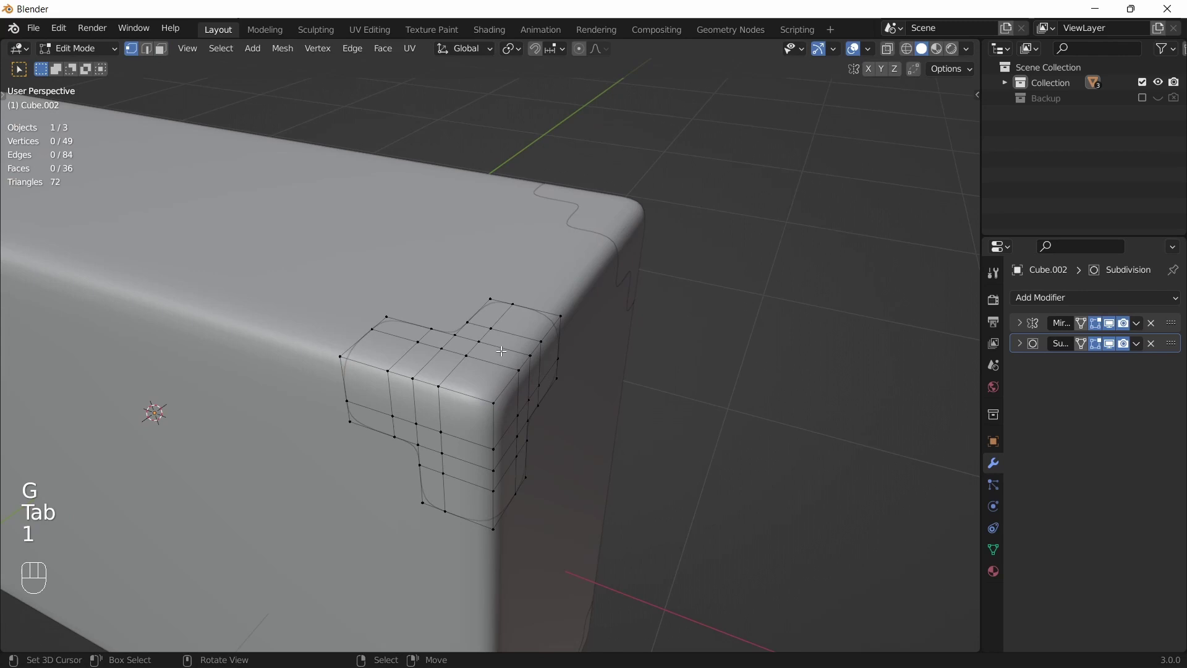
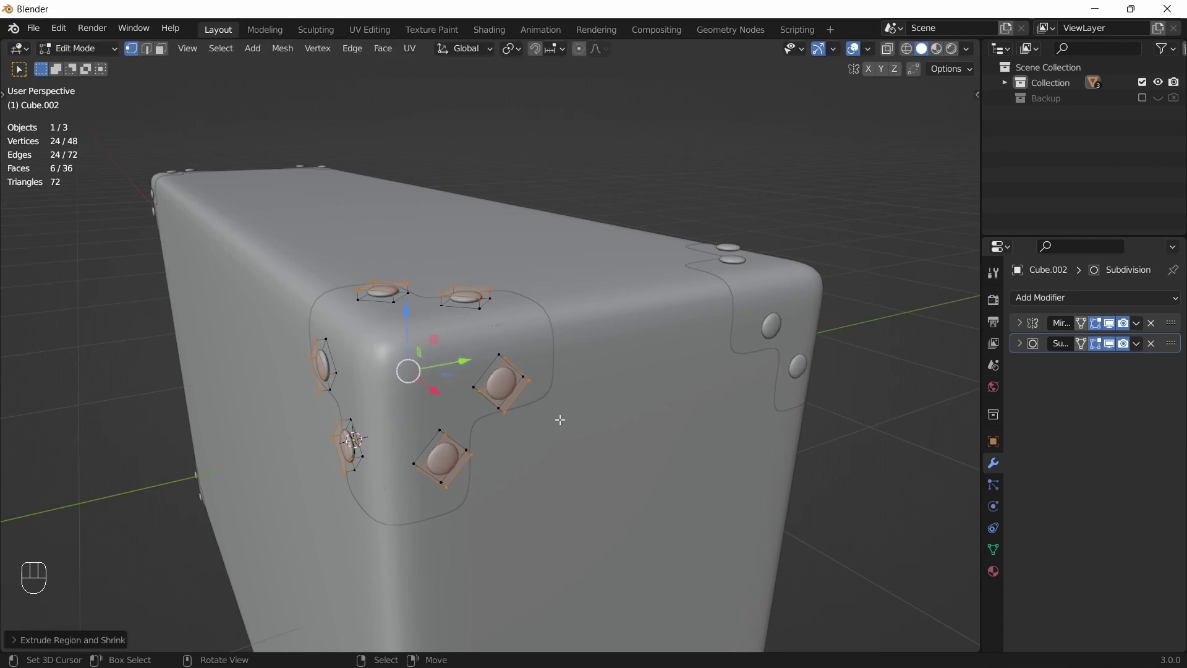
pyautogui.press('s')
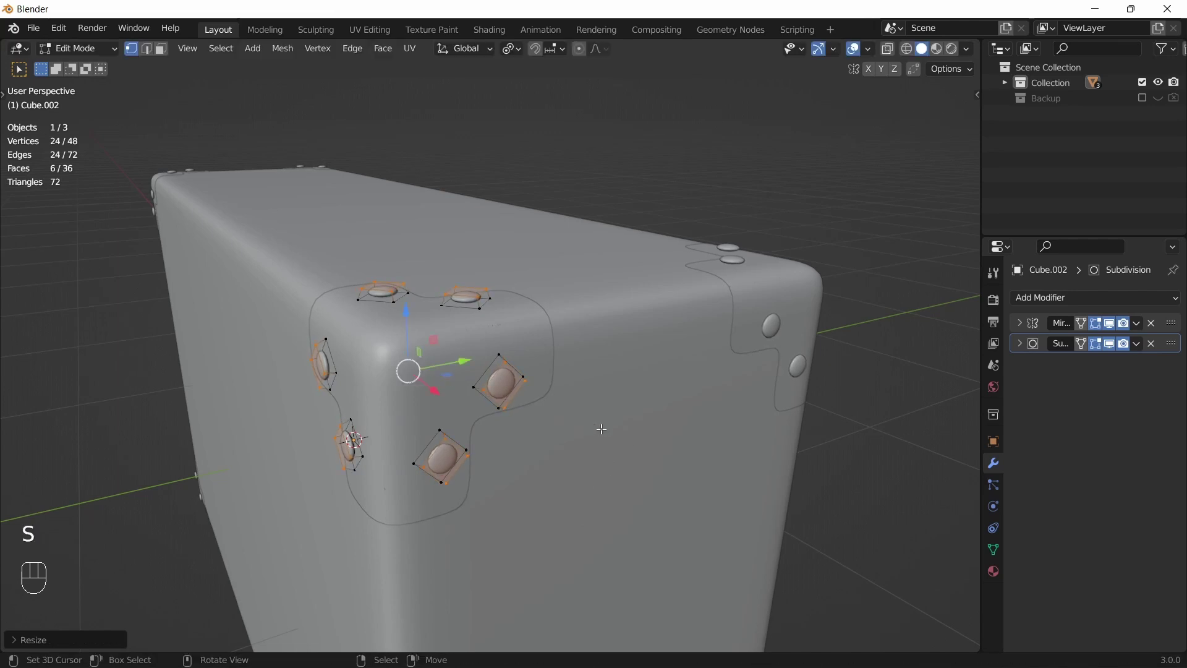
pyautogui.press('i')
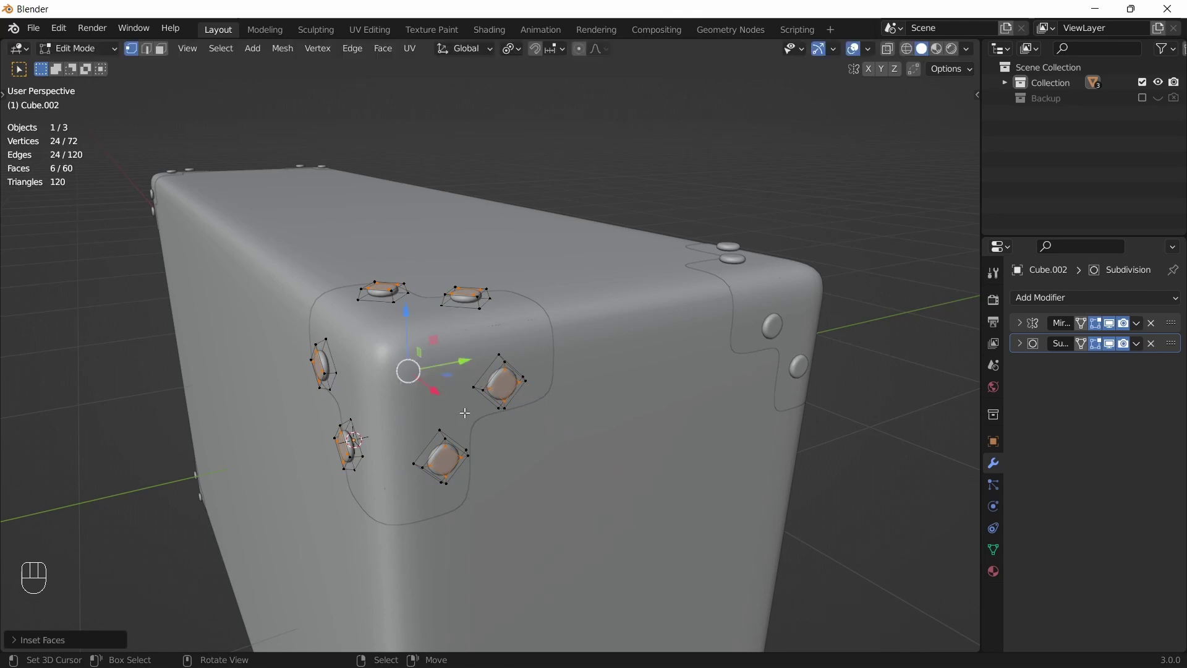
pyautogui.press('Tab')
# Step: Give the corner guard a thin Solidify thickness and adjust its value
pyautogui.click(447, 349)
pyautogui.moveTo(1035, 300); pyautogui.dragTo(890, 558)
pyautogui.moveTo(527, 478); pyautogui.dragTo(646, 446)
pyautogui.moveTo(563, 441); pyautogui.dragTo(594, 444)
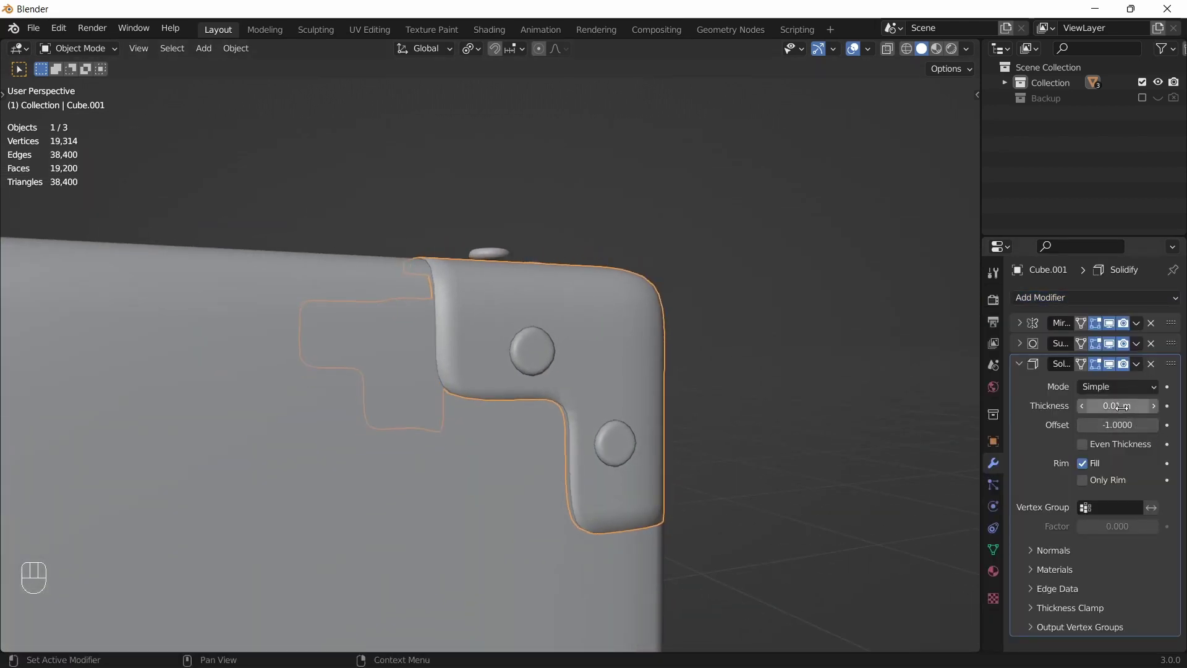
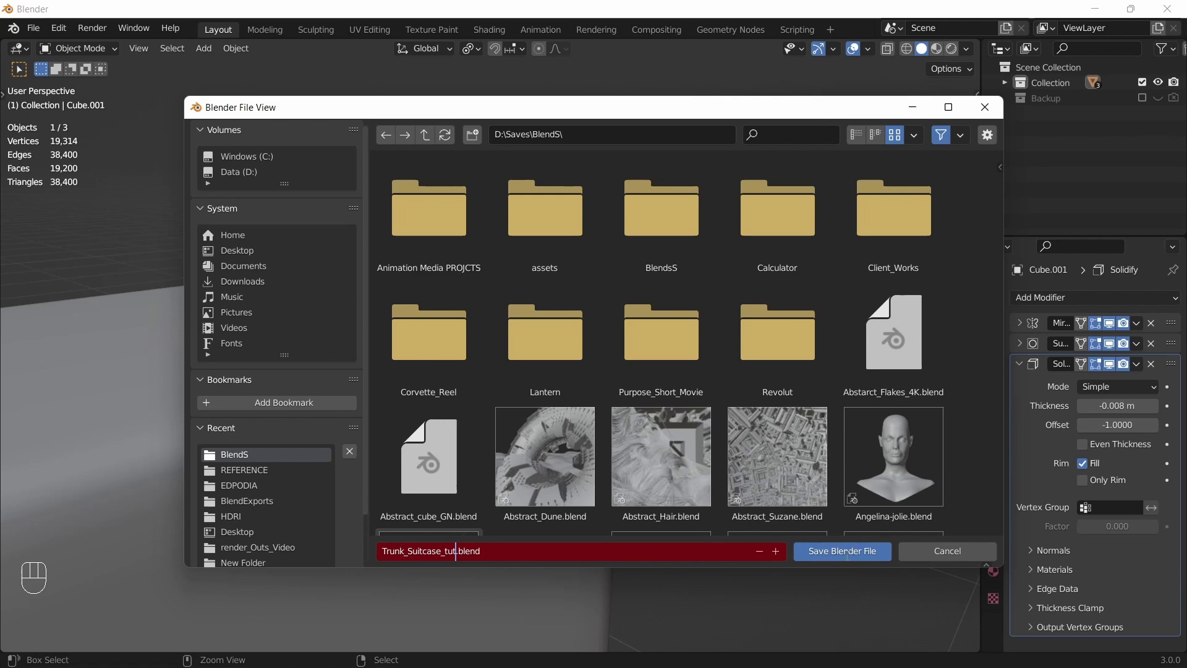
# Step: Save the project as Trunk_Suitcase_tut.blend and select the corner bracket
pyautogui.press('ctrl+s')
pyautogui.press('a')
pyautogui.press('a')
pyautogui.moveTo(627, 363); pyautogui.dragTo(564, 371)
pyautogui.moveTo(621, 361); pyautogui.dragTo(587, 359)
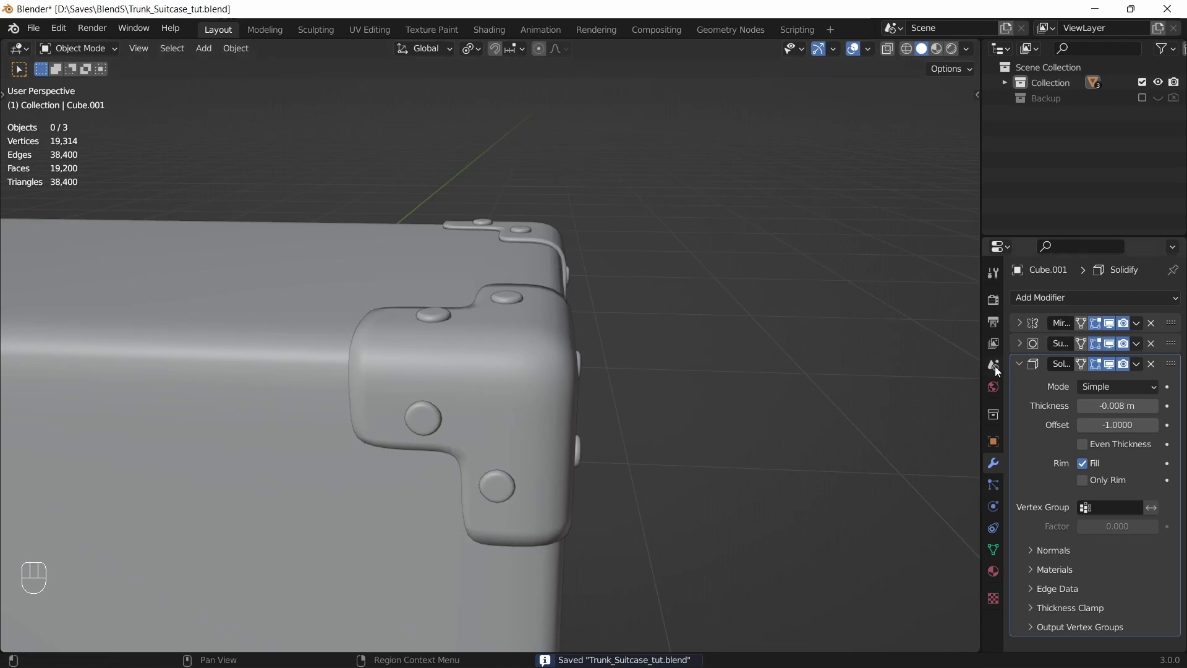
pyautogui.click(1023, 368)
pyautogui.click(507, 368)
# Step: Smooth-shade the bracket and duplicate its Subdivision modifier to sit after the Solidify
pyautogui.press('w')
pyautogui.press('q')
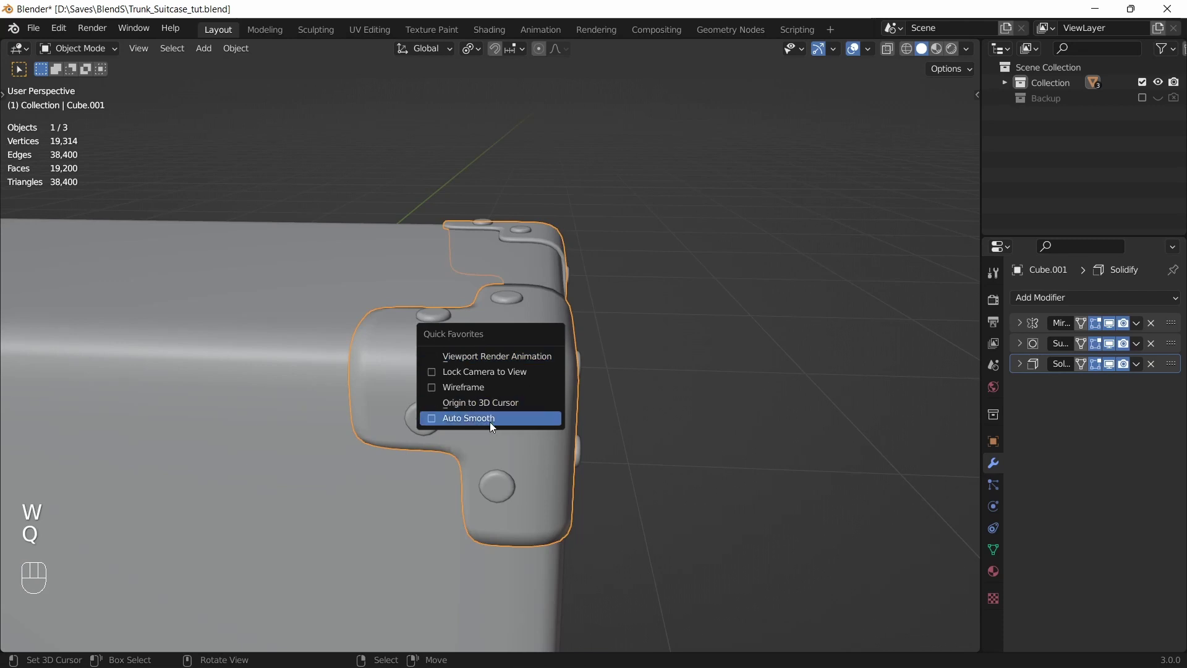
pyautogui.moveTo(453, 395); pyautogui.dragTo(525, 376)
pyautogui.middleClick(526, 376)
pyautogui.moveTo(621, 345); pyautogui.dragTo(595, 370)
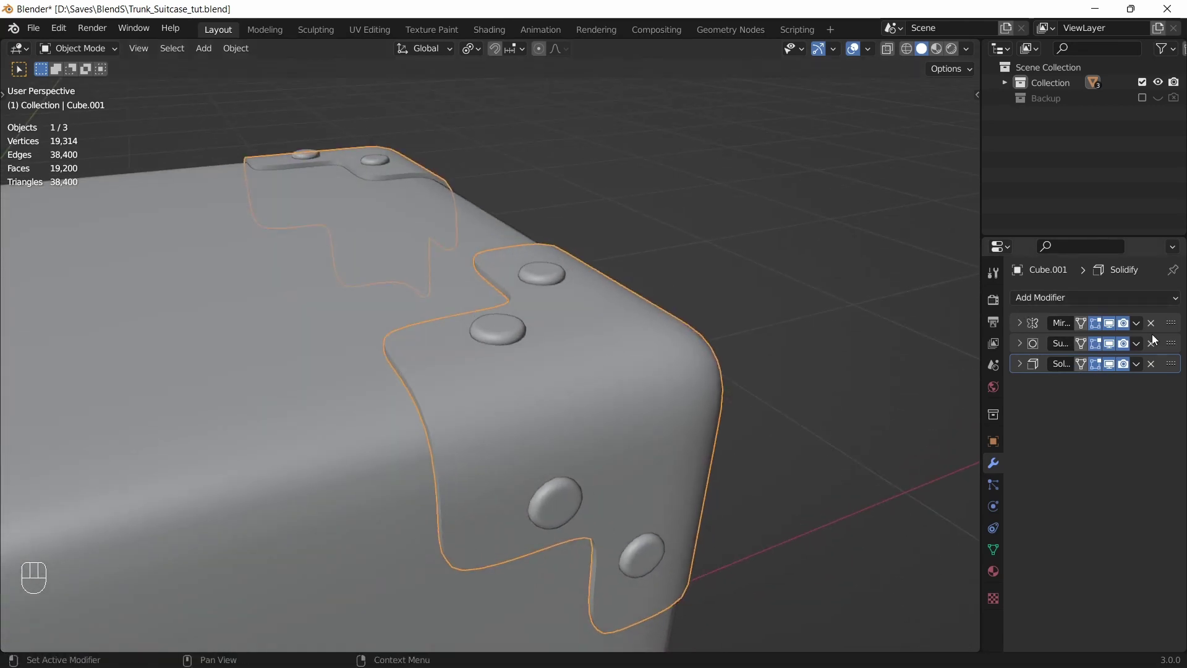
pyautogui.click(1170, 349)
pyautogui.press('shift+d')
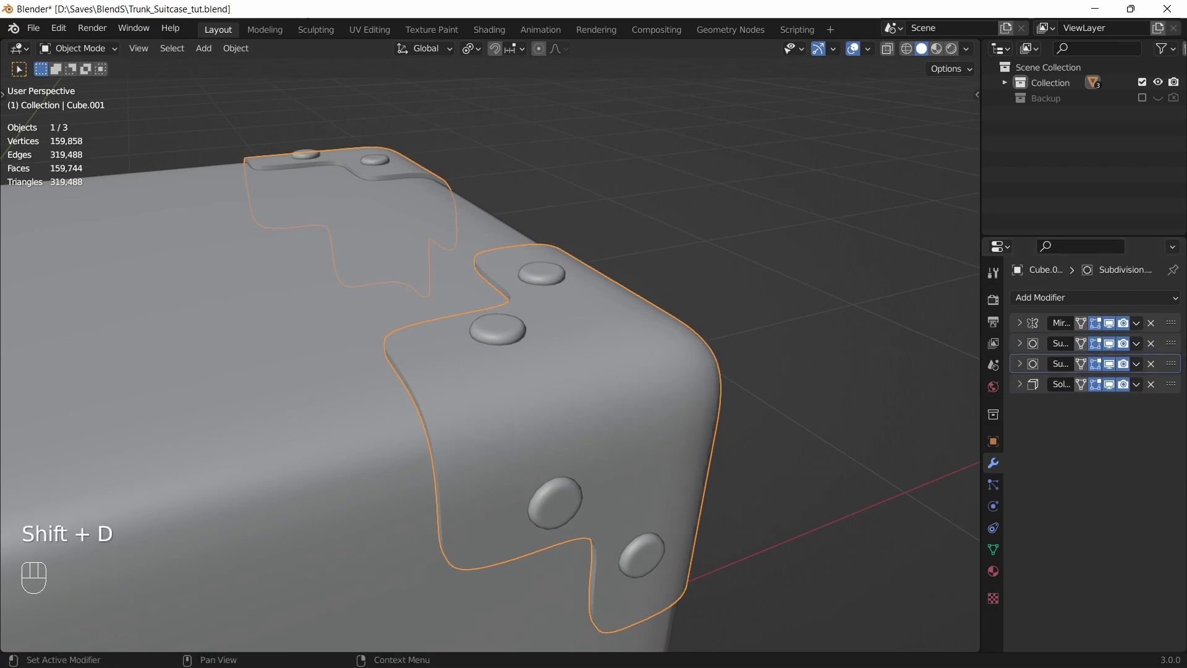
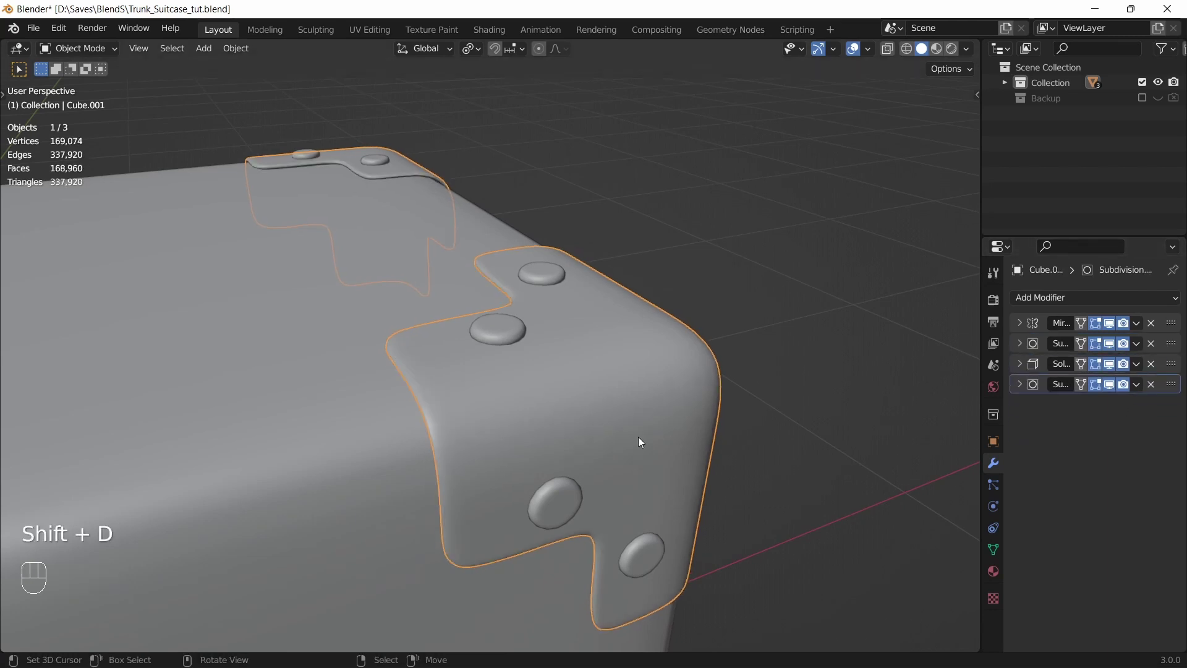
pyautogui.moveTo(633, 435); pyautogui.dragTo(642, 412)
# Step: Inset the bracket faces in isolation for a rounder result and save the project again
pyautogui.press('Tab')
pyautogui.click(525, 371)
pyautogui.press('a')
pyautogui.moveTo(622, 326); pyautogui.dragTo(494, 347)
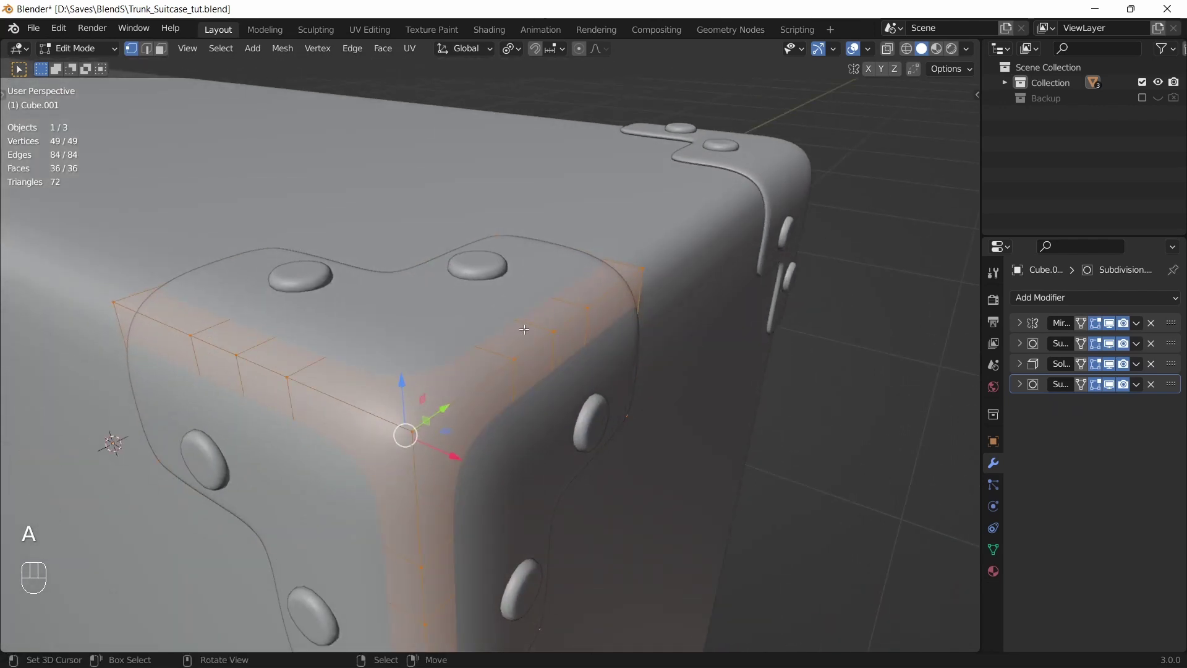
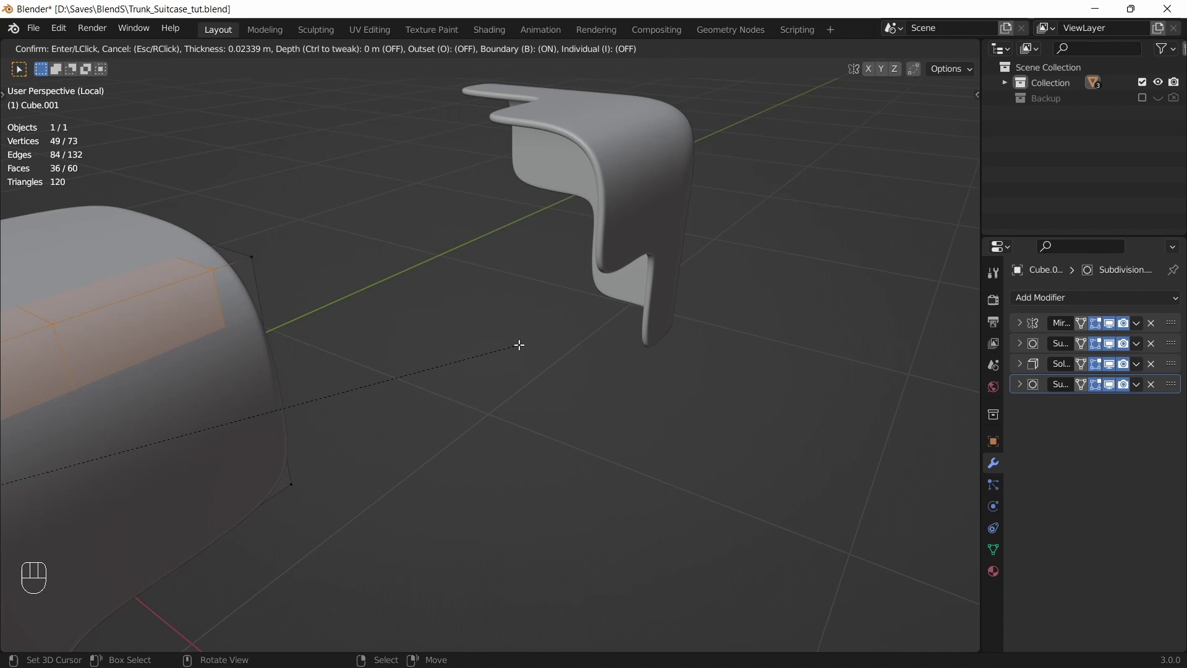
pyautogui.press('Tab')
pyautogui.click(438, 392)
pyautogui.press('ctrl+s')
pyautogui.press('a')
pyautogui.press('a')
# Step: Orbit the full scene to inspect the corner brackets on all corners of the suitcase
pyautogui.press('/')
pyautogui.moveTo(465, 402); pyautogui.dragTo(537, 400)
pyautogui.moveTo(562, 398); pyautogui.dragTo(655, 364)
pyautogui.moveTo(526, 377); pyautogui.dragTo(550, 356)
pyautogui.moveTo(469, 391); pyautogui.dragTo(547, 377)
pyautogui.moveTo(733, 342); pyautogui.dragTo(624, 386)
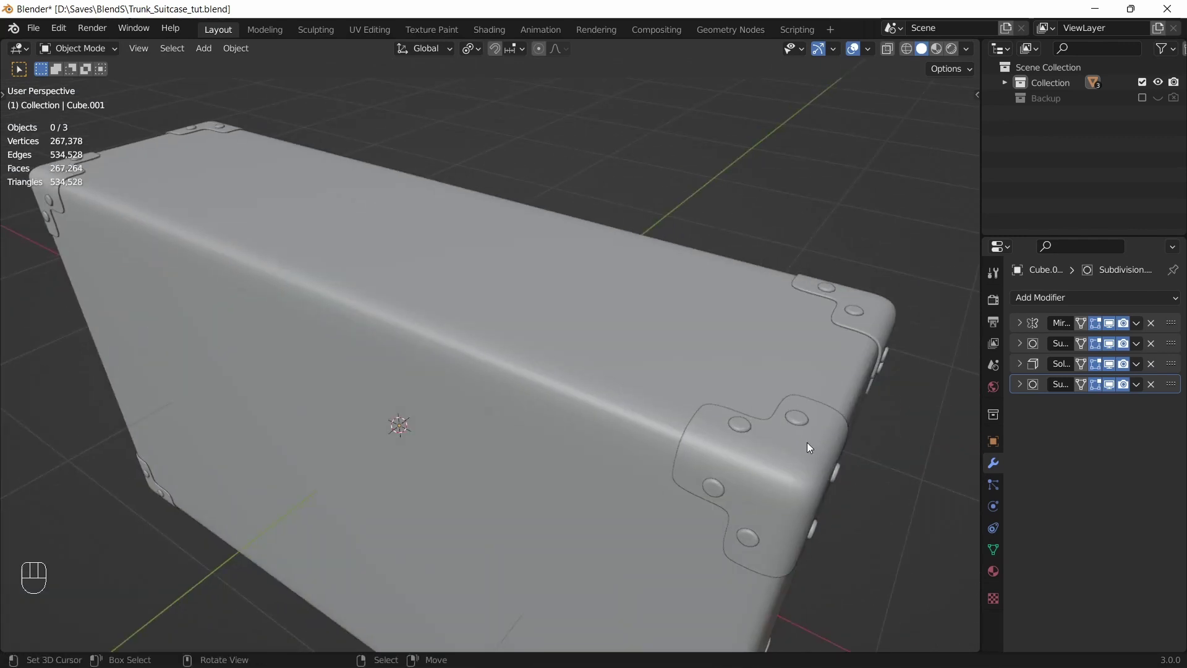
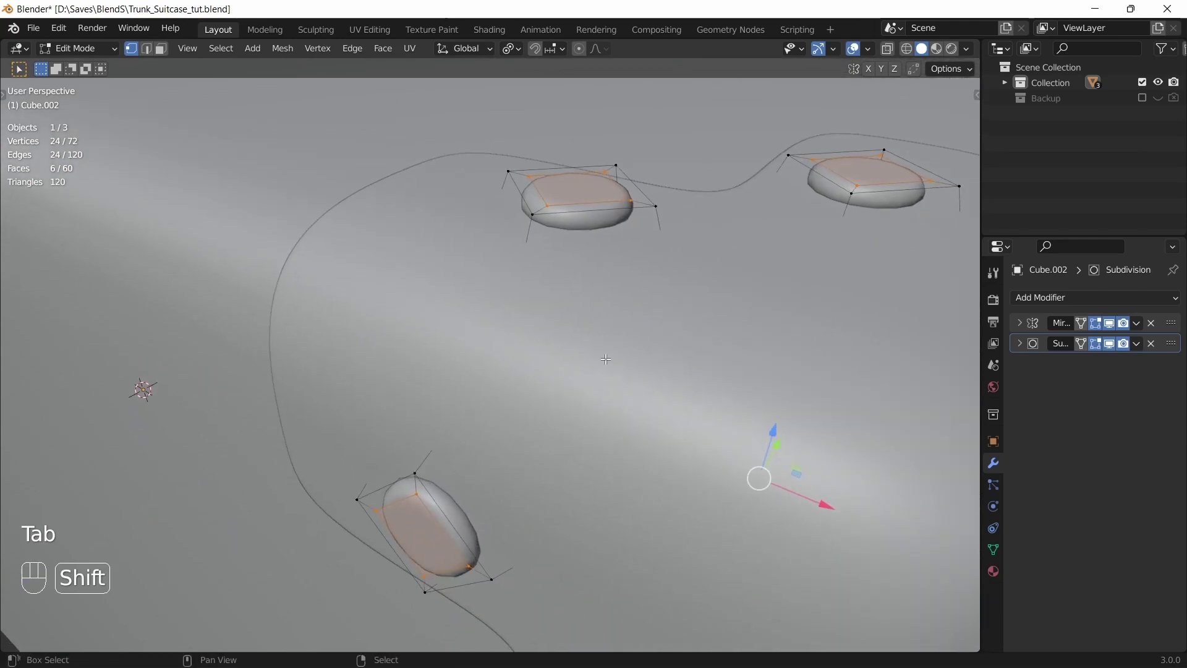
# Step: Fatten the rivet heads with Alt+S so they bulge out and save the file
pyautogui.press('alt+s')
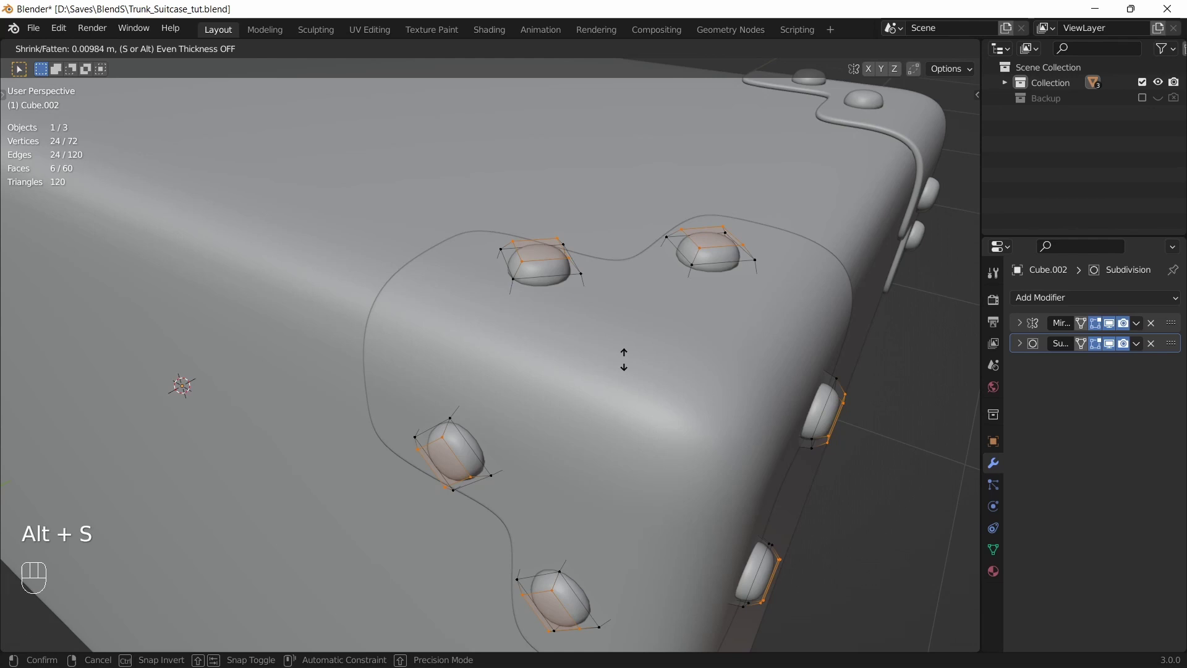
pyautogui.press('Tab')
pyautogui.press('ctrl+s')
pyautogui.press('a')
pyautogui.press('a')
# Step: Duplicate the suitcase end faces as a new mesh for the strap and start editing it
pyautogui.moveTo(538, 392); pyautogui.dragTo(583, 374)
pyautogui.click(457, 315)
pyautogui.press('Tab')
pyautogui.press('Tab')
pyautogui.press('shift+d')
pyautogui.press('Tab')
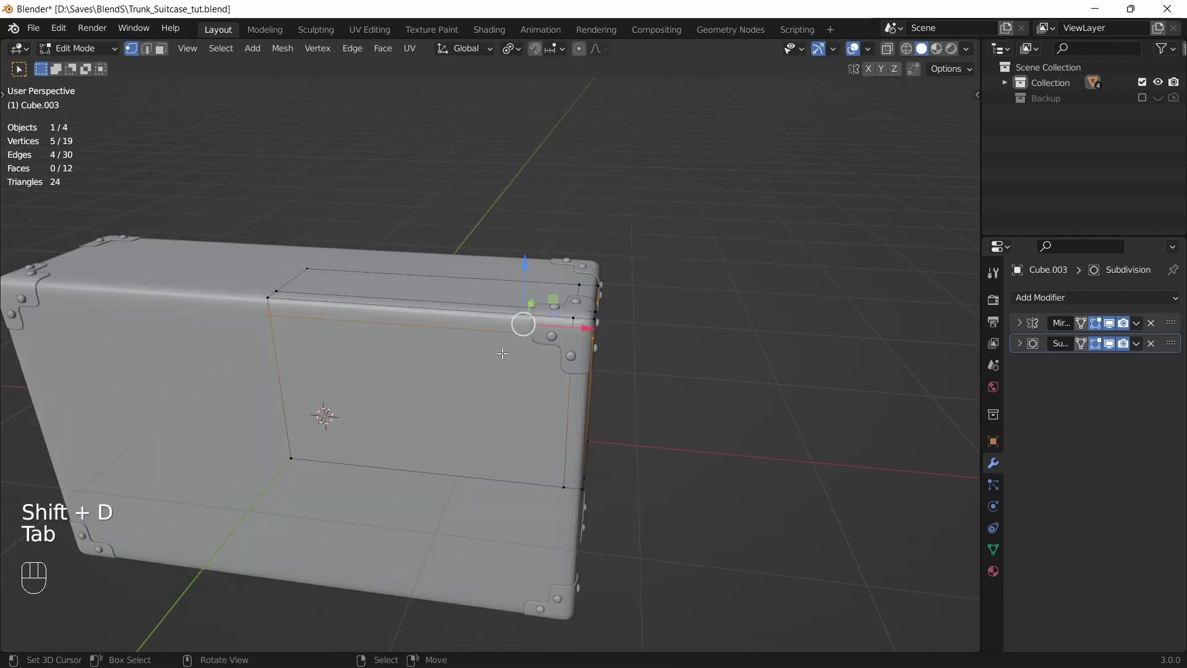
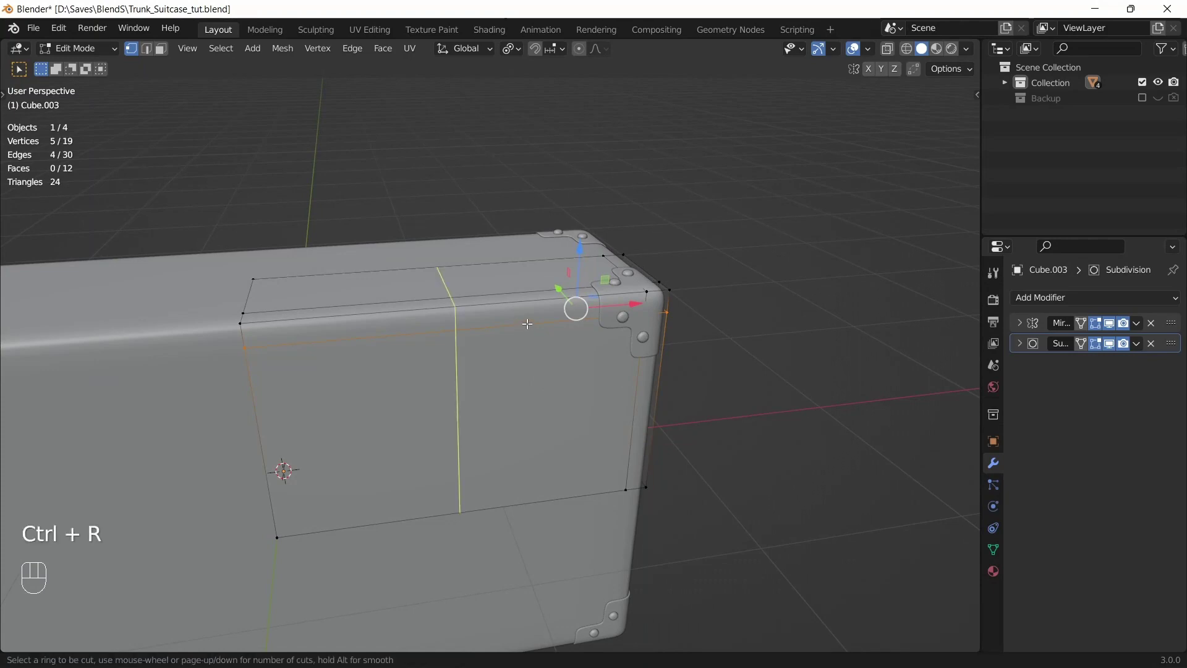
# Step: Cut a narrow strap band across the end mesh and delete everything else
pyautogui.press('ctrl+b')
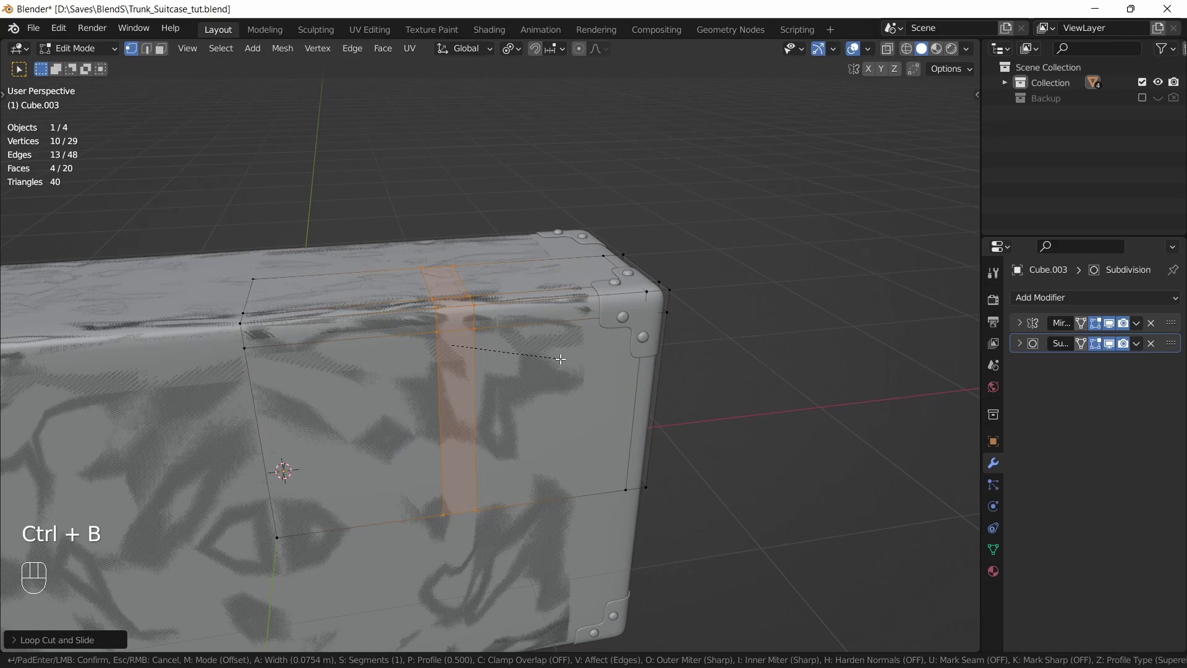
pyautogui.moveTo(506, 339); pyautogui.dragTo(587, 329)
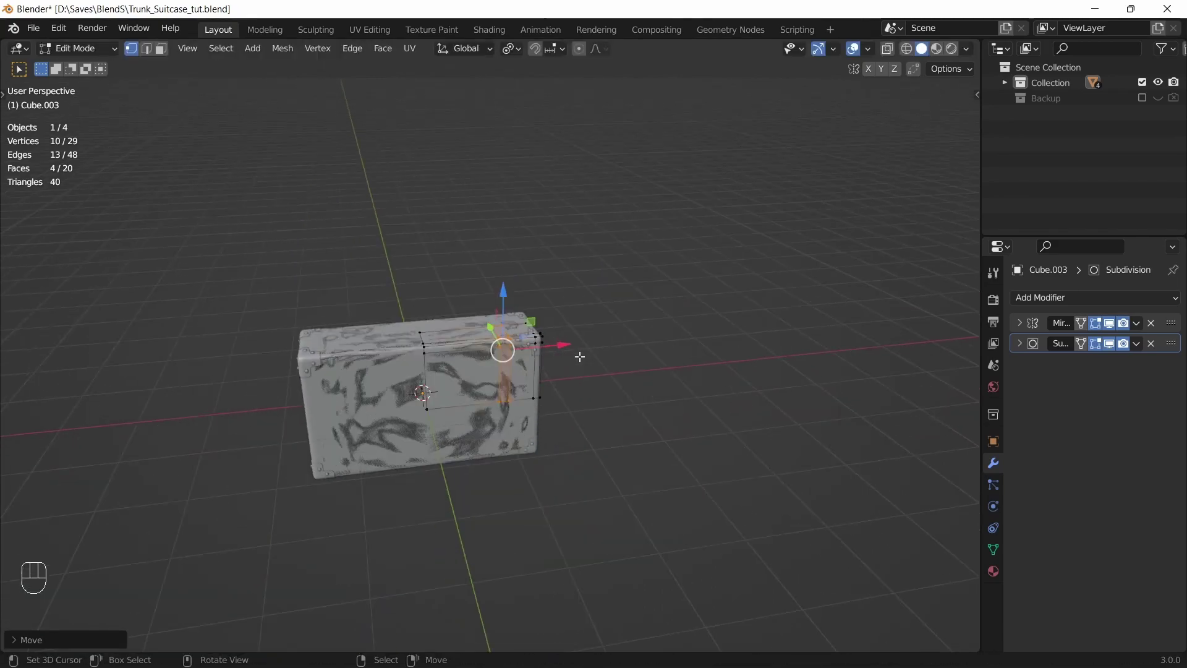
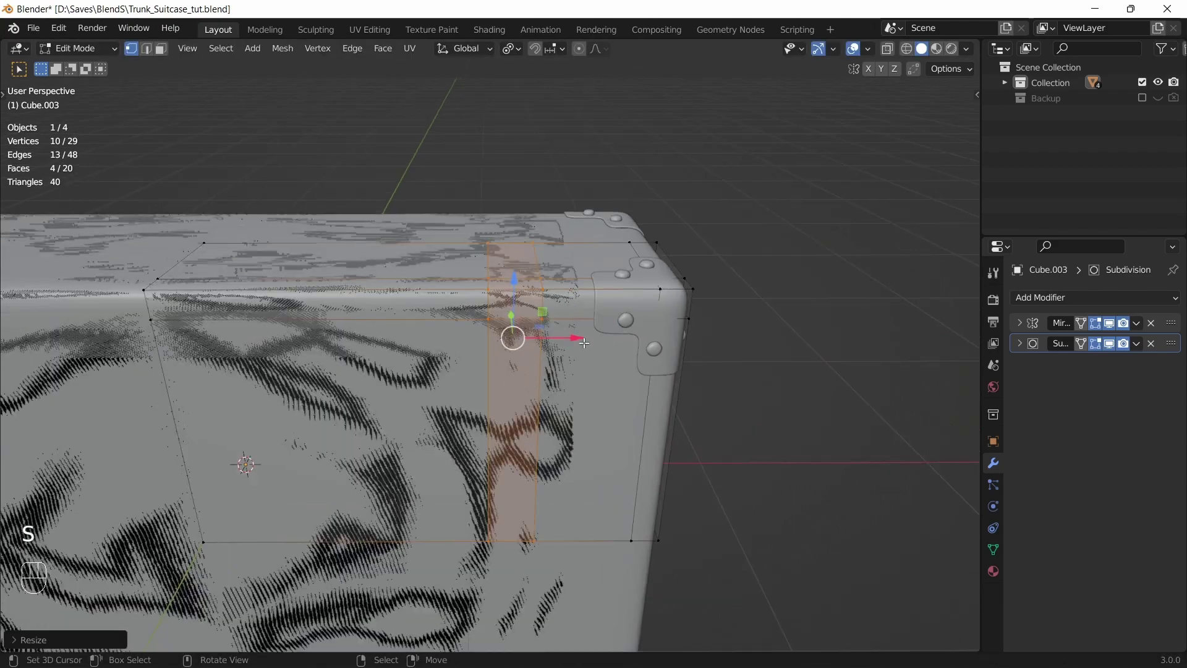
pyautogui.press('ctrl+r')
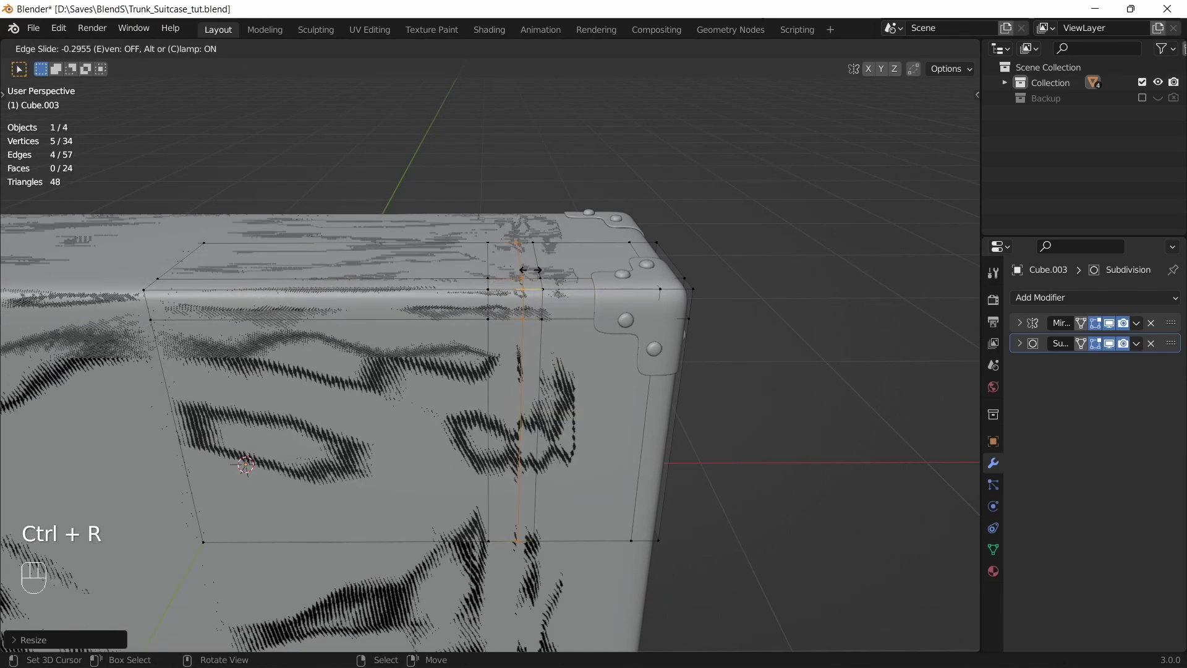
pyautogui.press('ctrl+KP_Add')
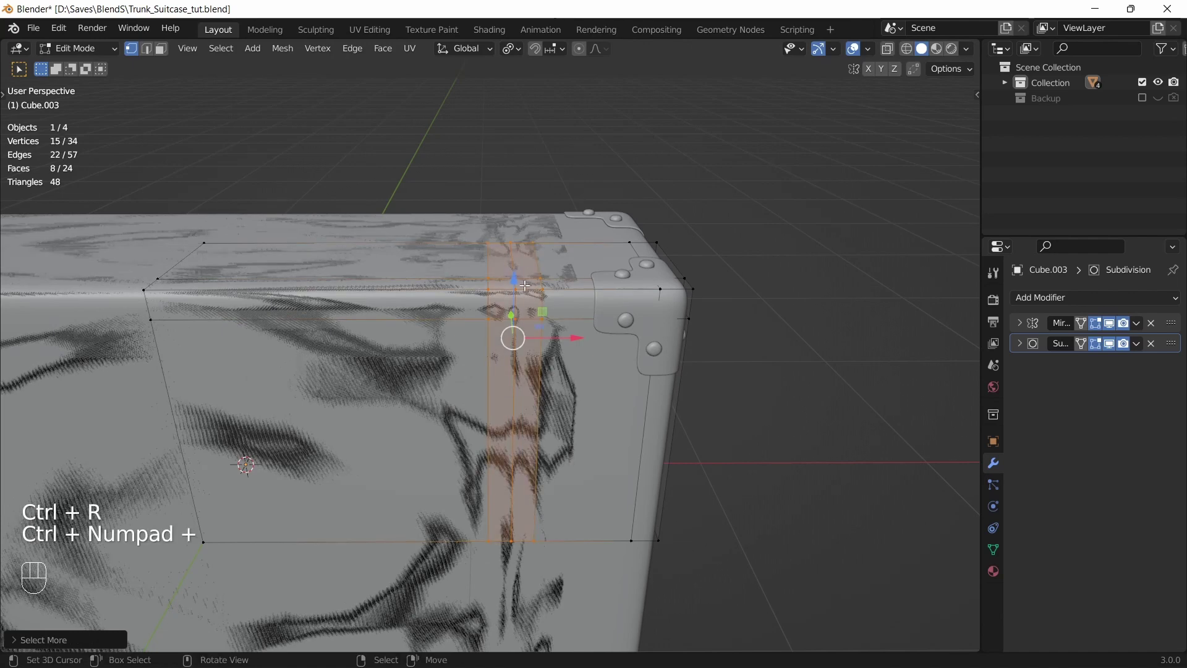
pyautogui.press('ctrl+i')
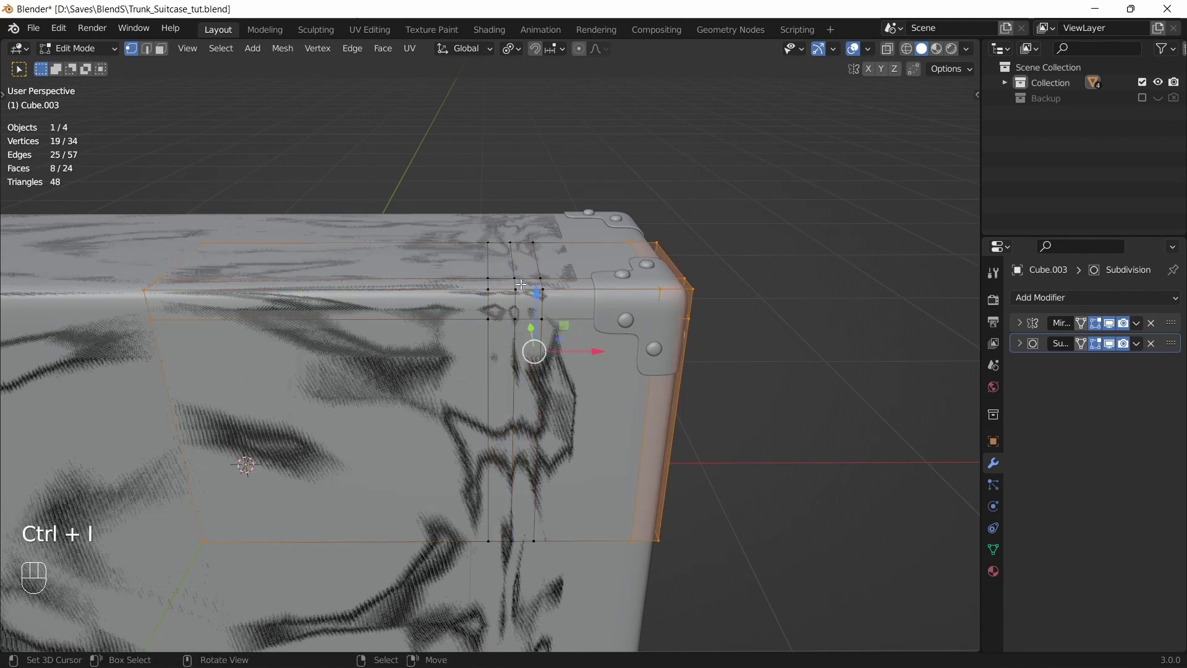
pyautogui.press('x')
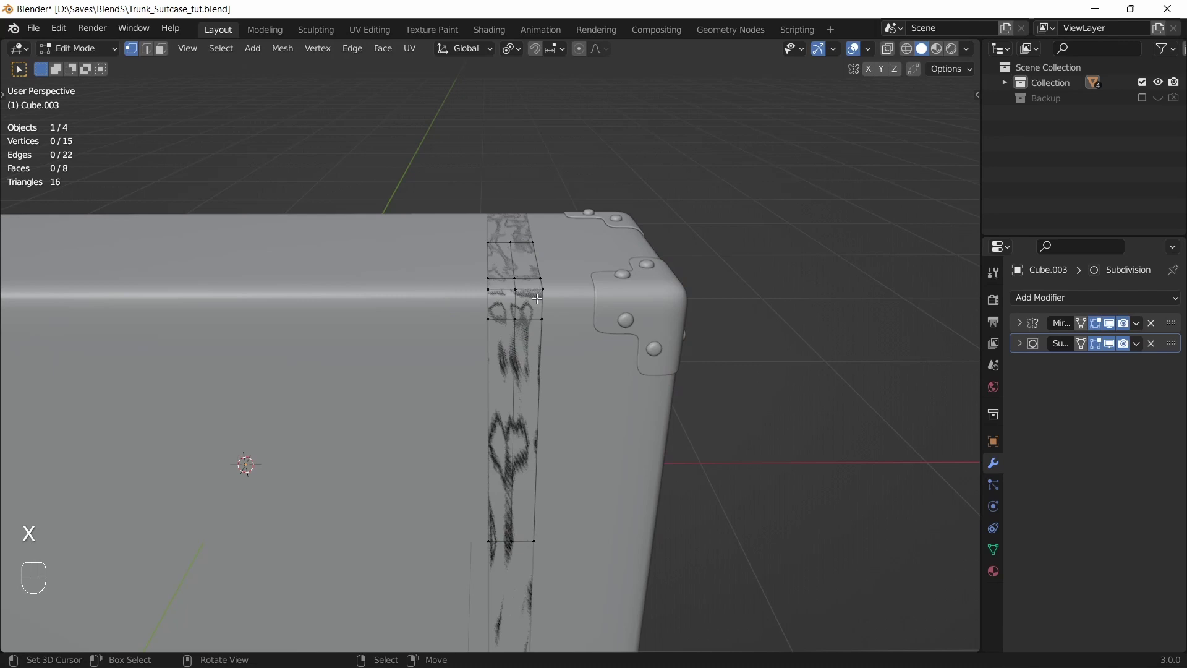
# Step: Give the strap band a 0.01 m Solidify thickness so it wraps the suitcase end
pyautogui.press('Tab')
pyautogui.moveTo(541, 332); pyautogui.dragTo(486, 331)
pyautogui.press('Tab')
pyautogui.press('a')
pyautogui.moveTo(1069, 297); pyautogui.dragTo(879, 557)
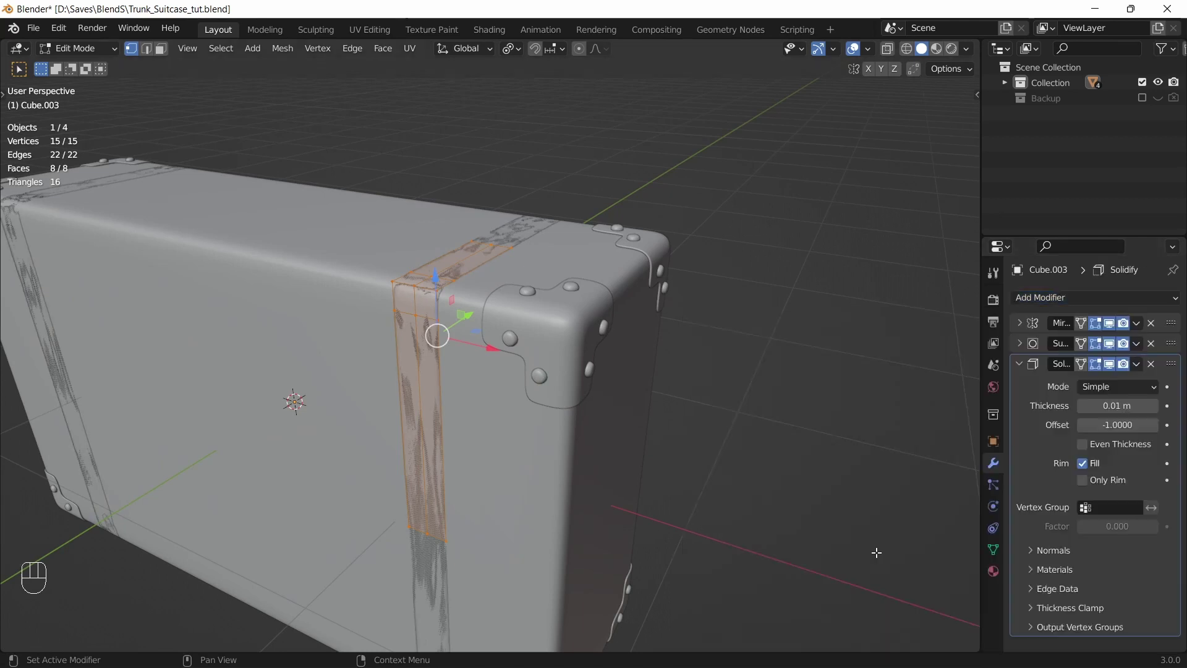
pyautogui.press('Tab')
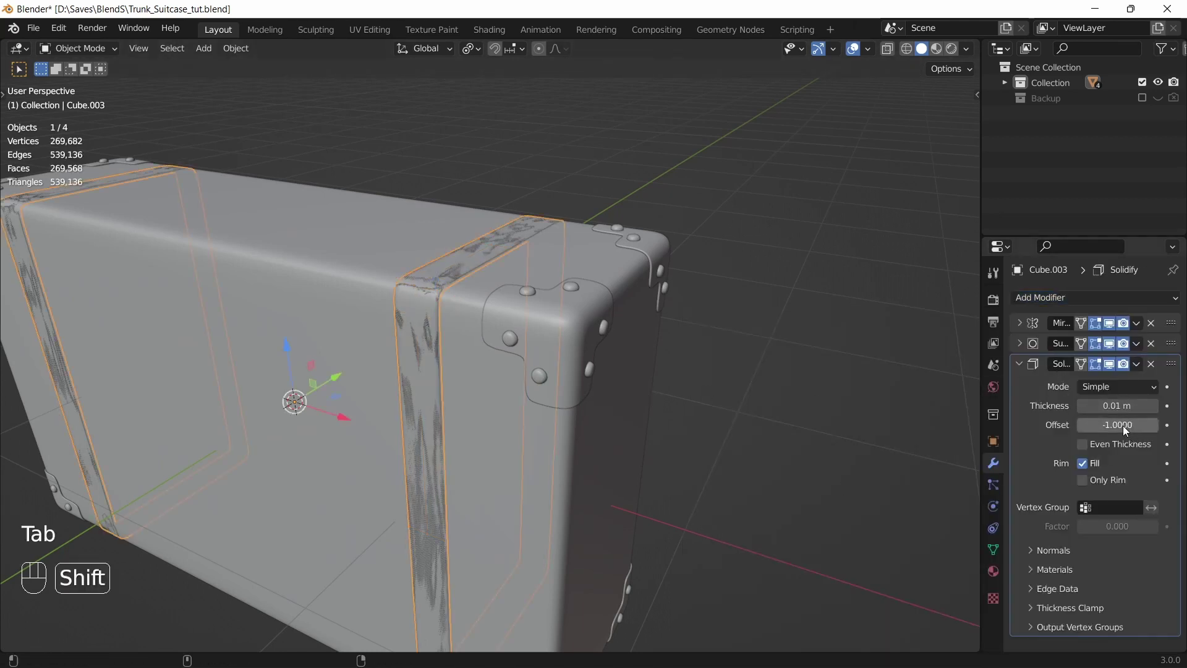
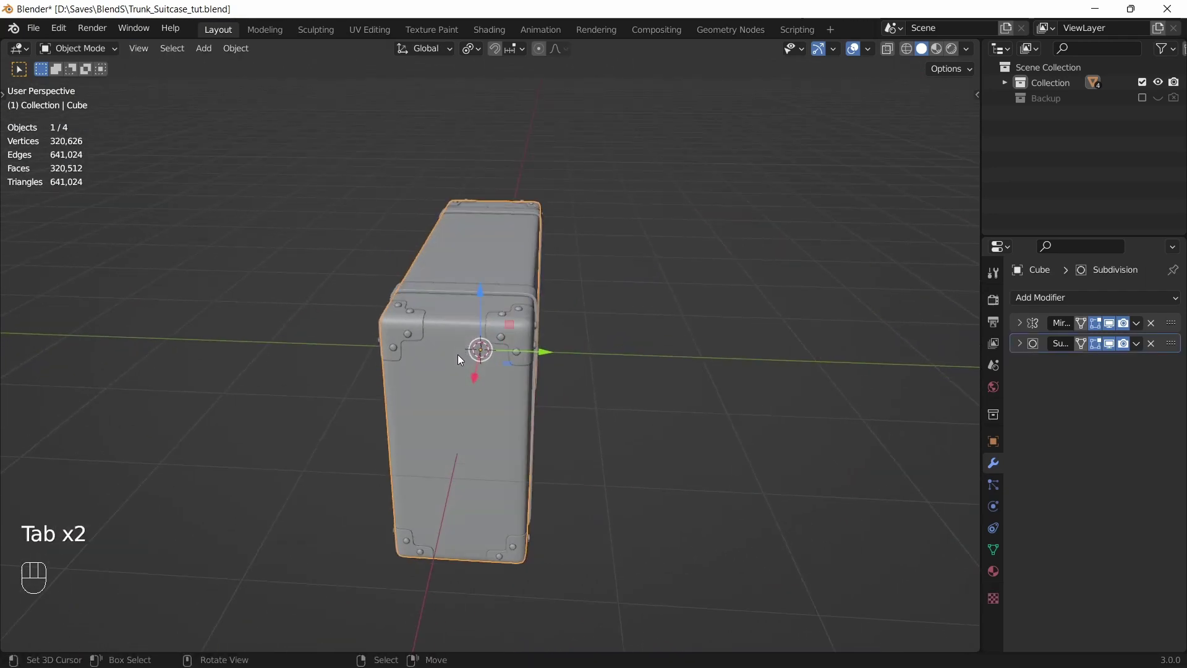
# Step: Duplicate the suitcase body into the Backup collection and reselect the original
pyautogui.moveTo(486, 363); pyautogui.dragTo(611, 348)
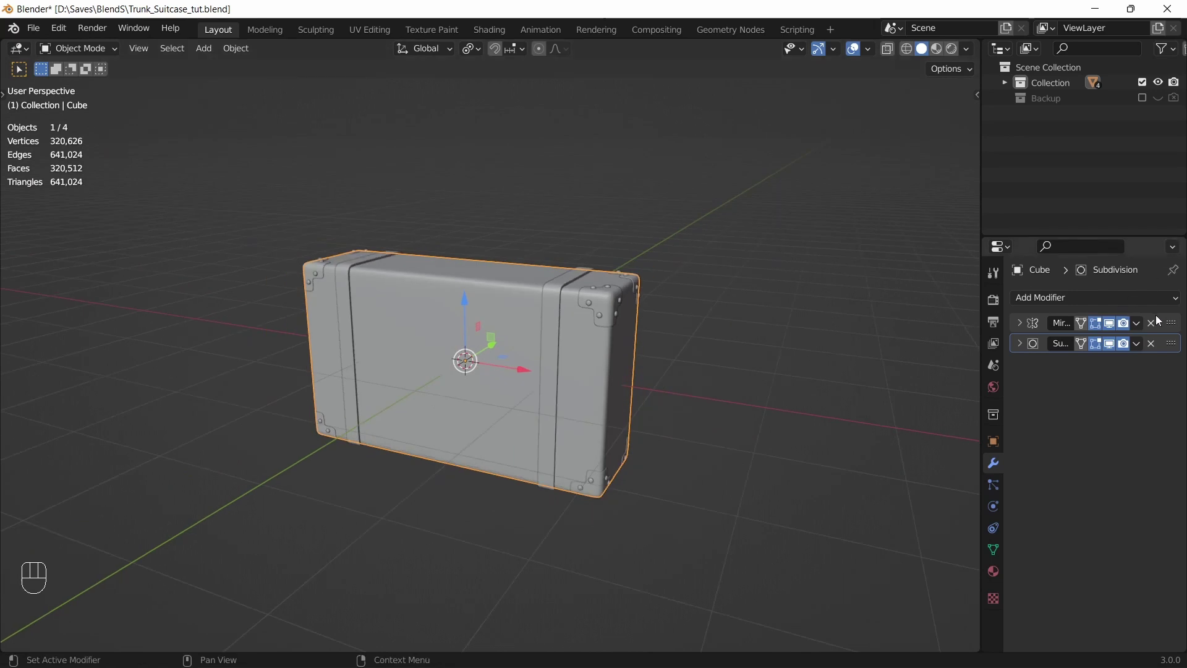
pyautogui.press('shift+d')
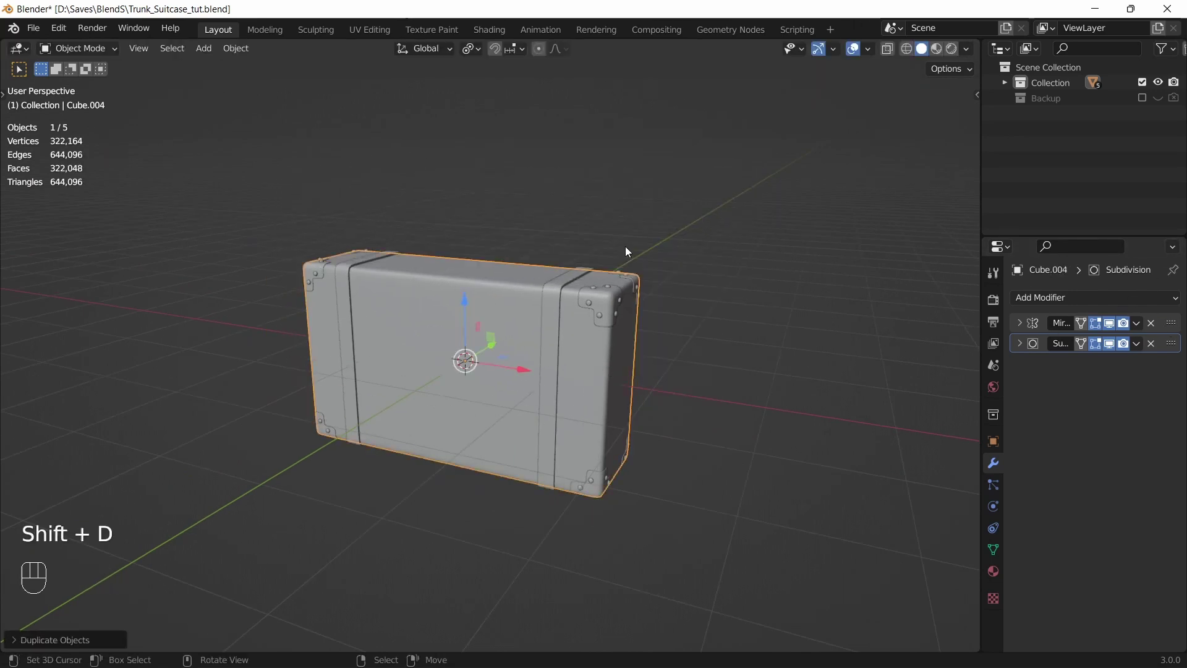
pyautogui.press('m')
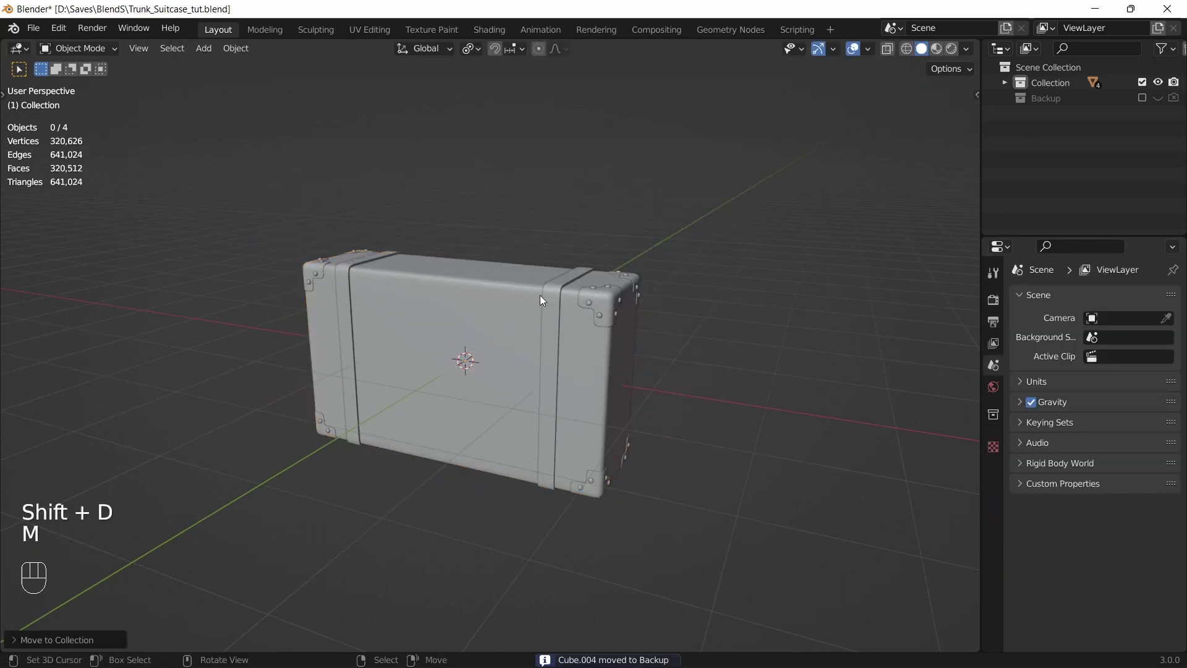
pyautogui.click(482, 289)
# Step: Apply the trunk body's Mirror modifier so the mirrored half becomes real geometry
pyautogui.moveTo(725, 236); pyautogui.dragTo(667, 255)
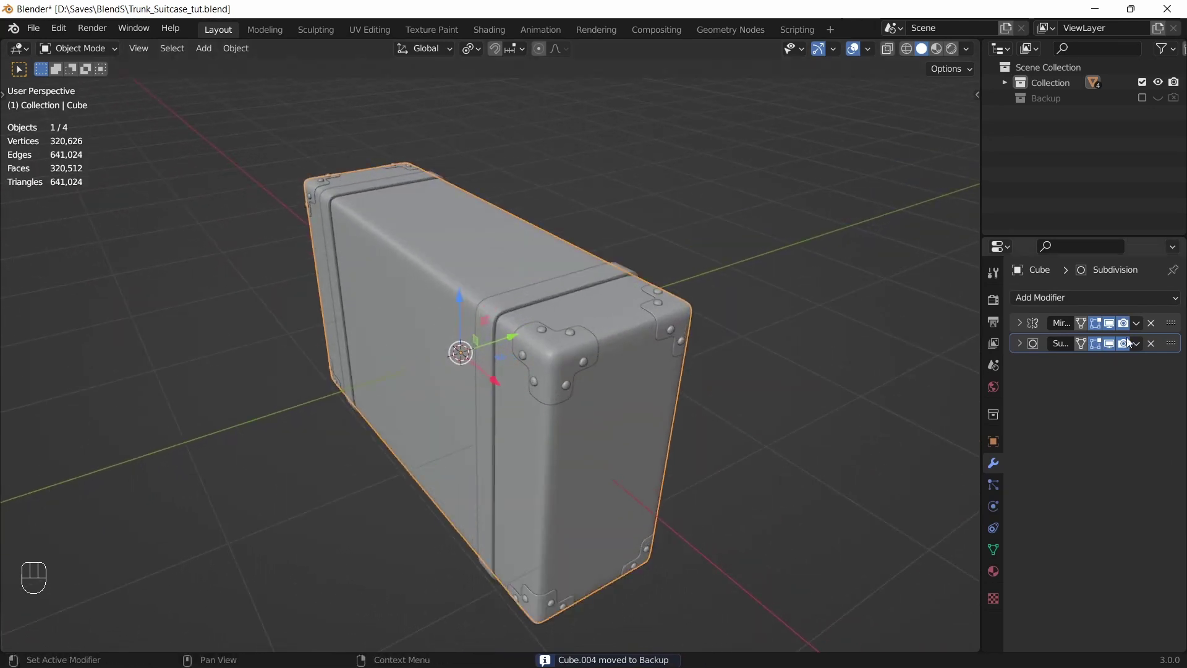
pyautogui.click(1172, 330)
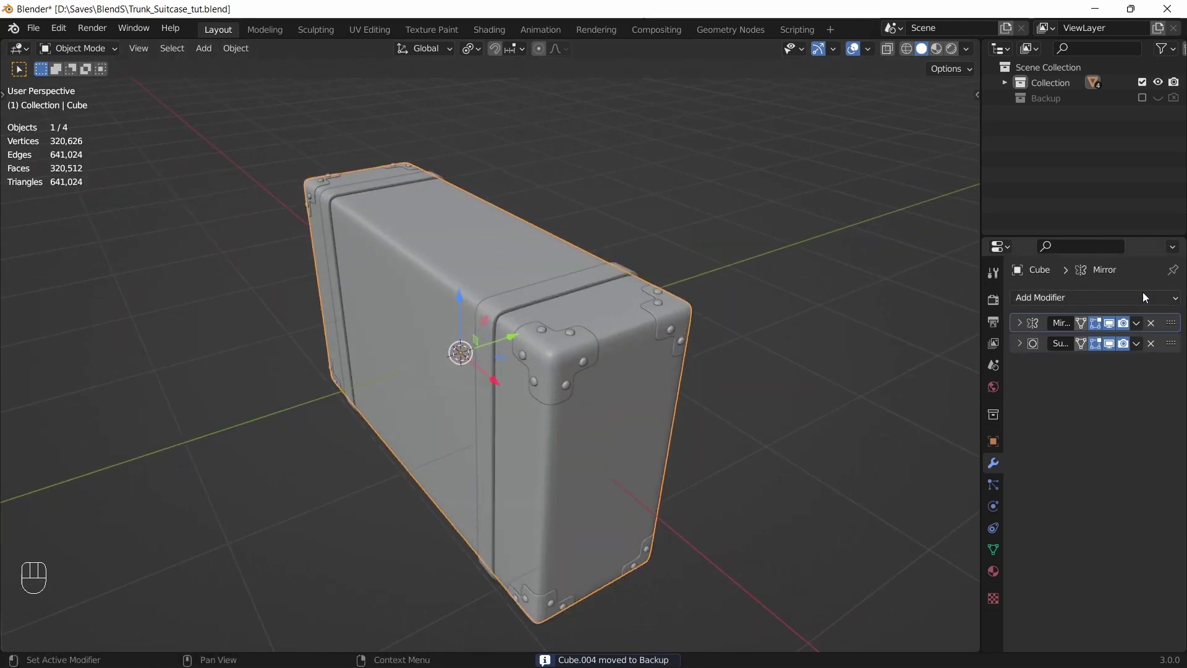
pyautogui.middleClick(590, 305)
pyautogui.click(1170, 332)
pyautogui.press('ctrl+a')
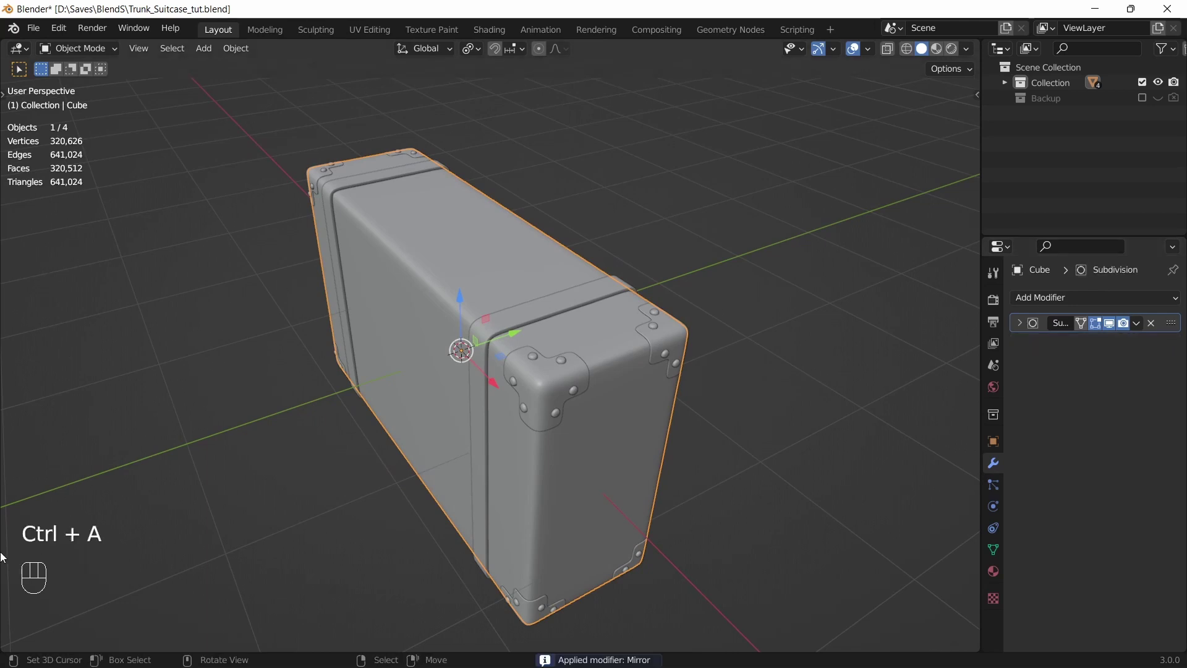
pyautogui.press('Tab')
# Step: Loop-cut the trunk's middle and separate the upper half as its own lid object
pyautogui.click(655, 362)
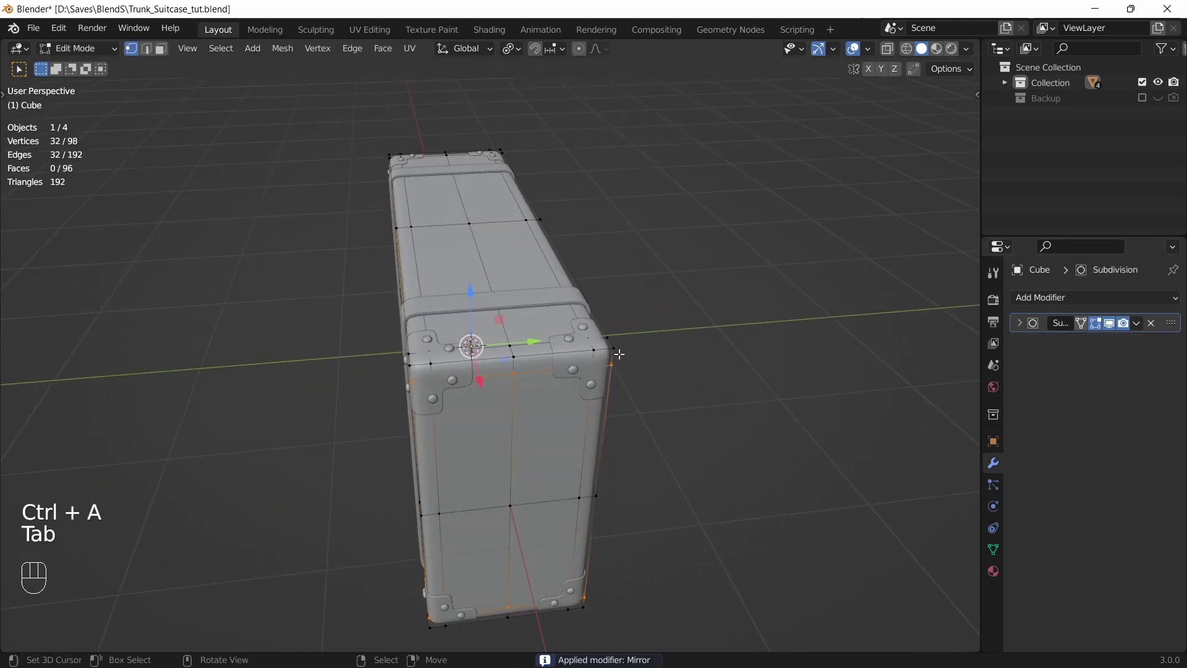
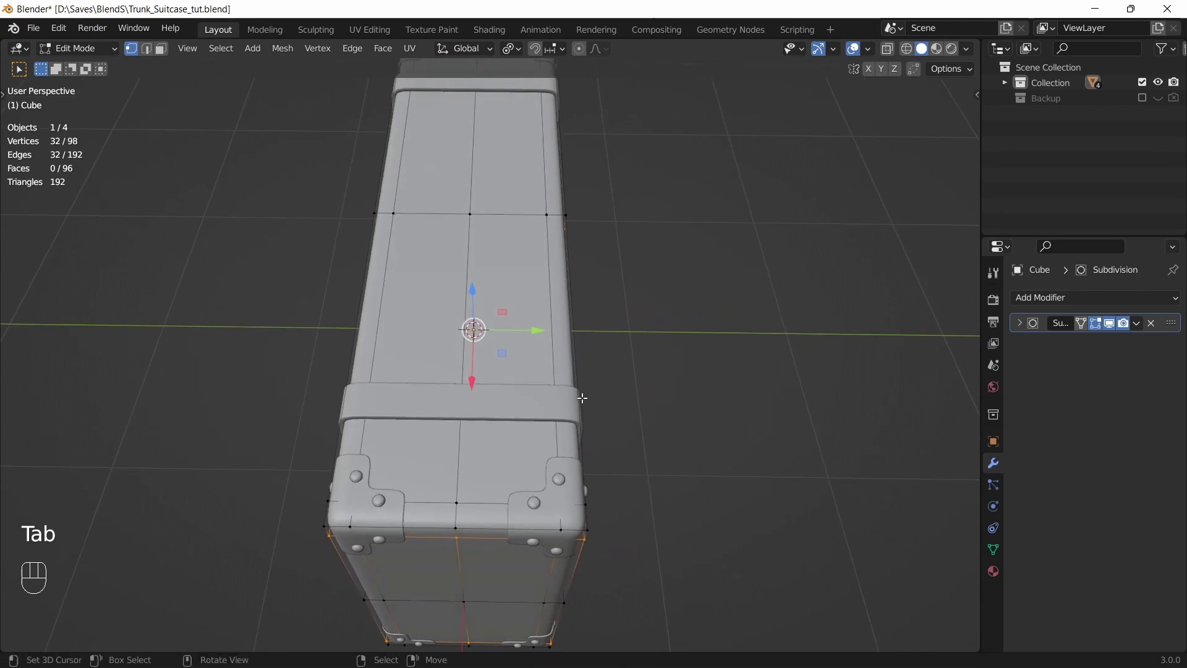
pyautogui.press('ctrl+r')
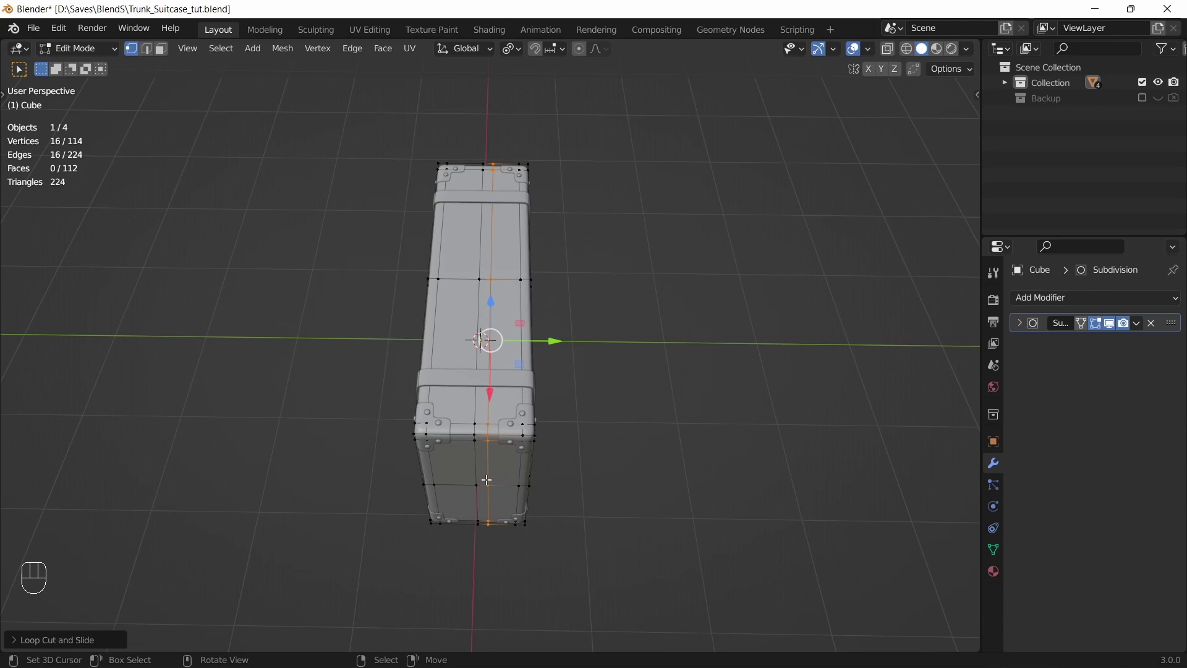
pyautogui.press('KP_7')
pyautogui.press('alt+z')
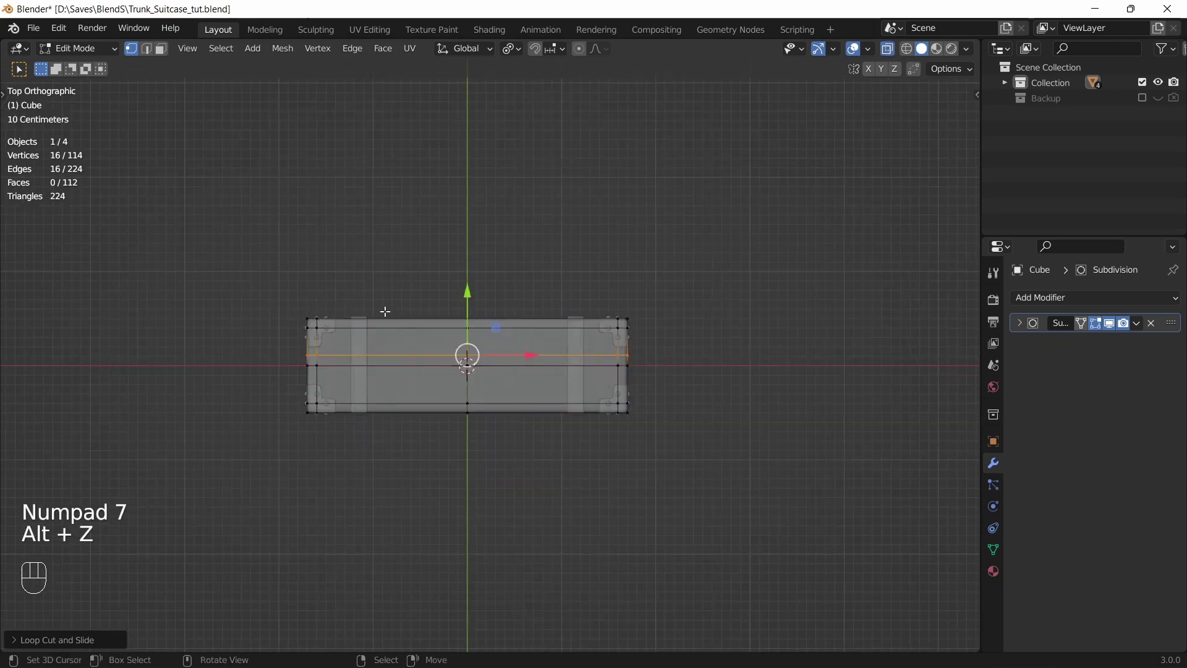
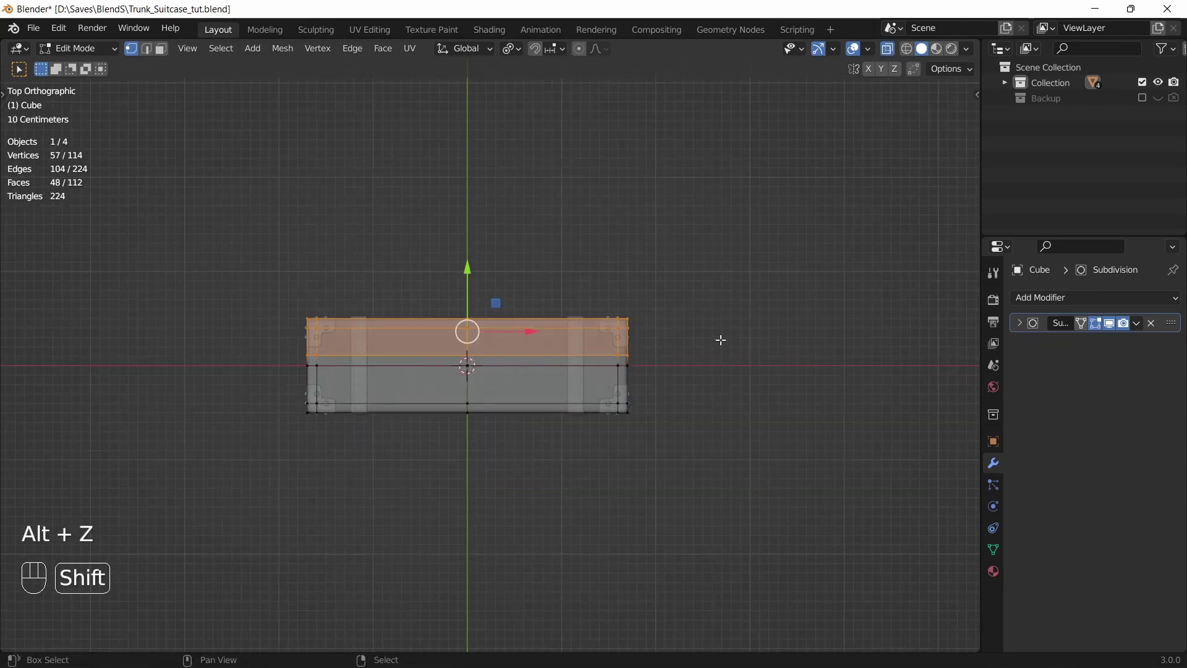
pyautogui.press('p')
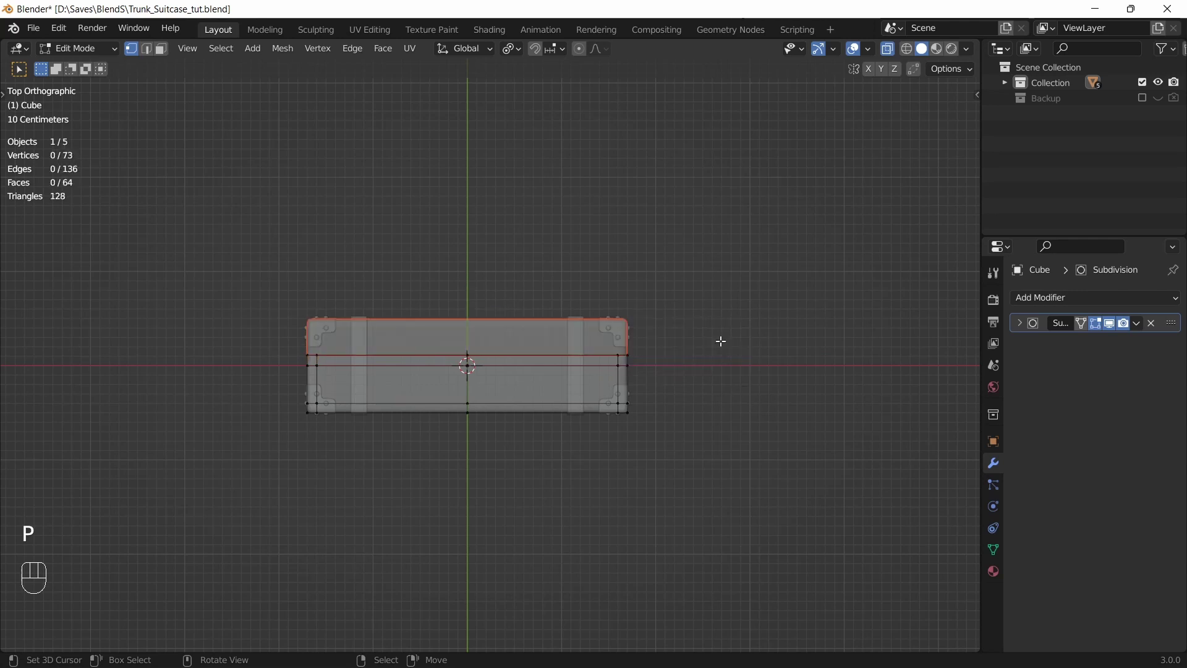
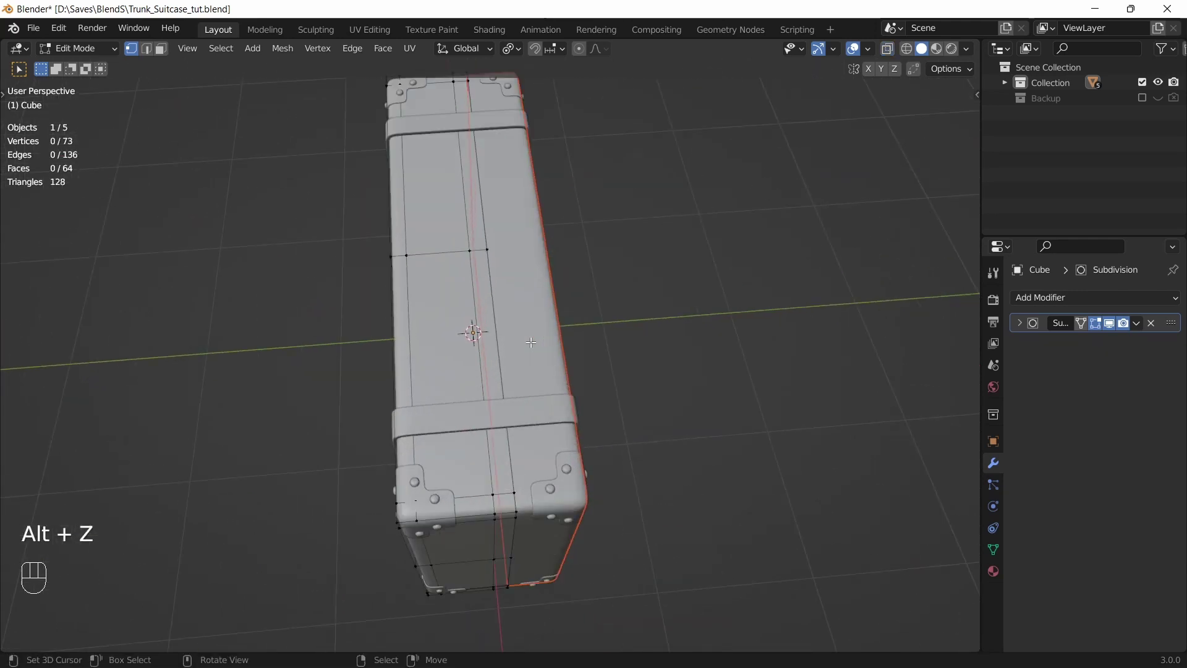
pyautogui.moveTo(542, 356); pyautogui.dragTo(530, 325)
pyautogui.press('Tab')
pyautogui.click(536, 302)
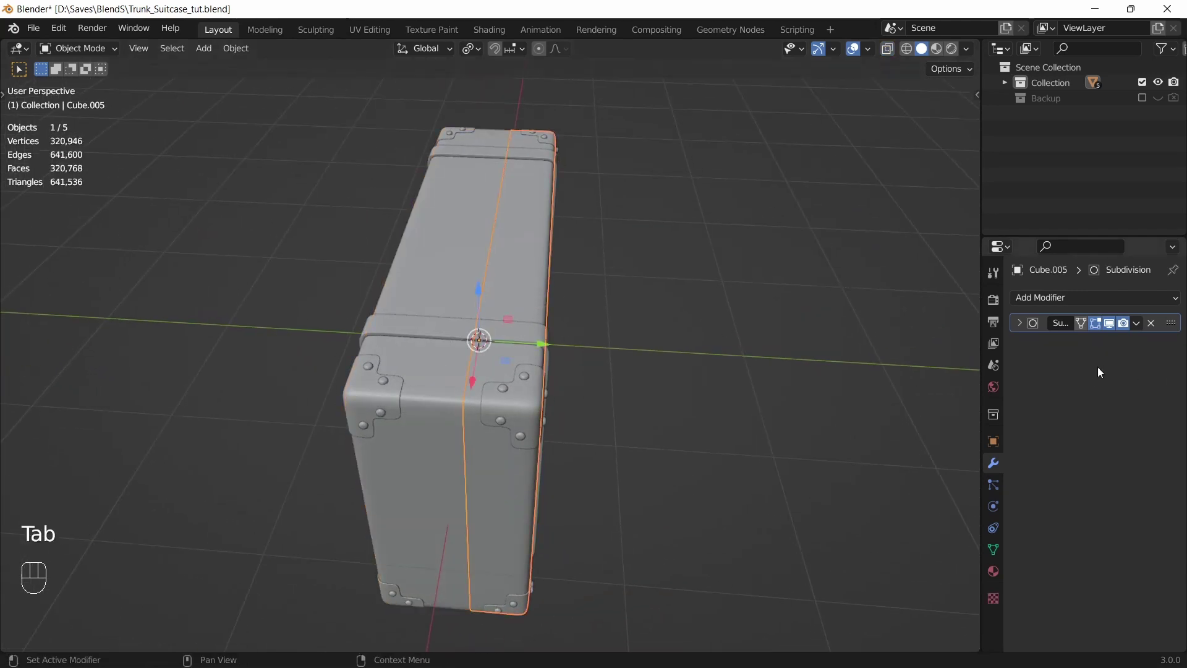
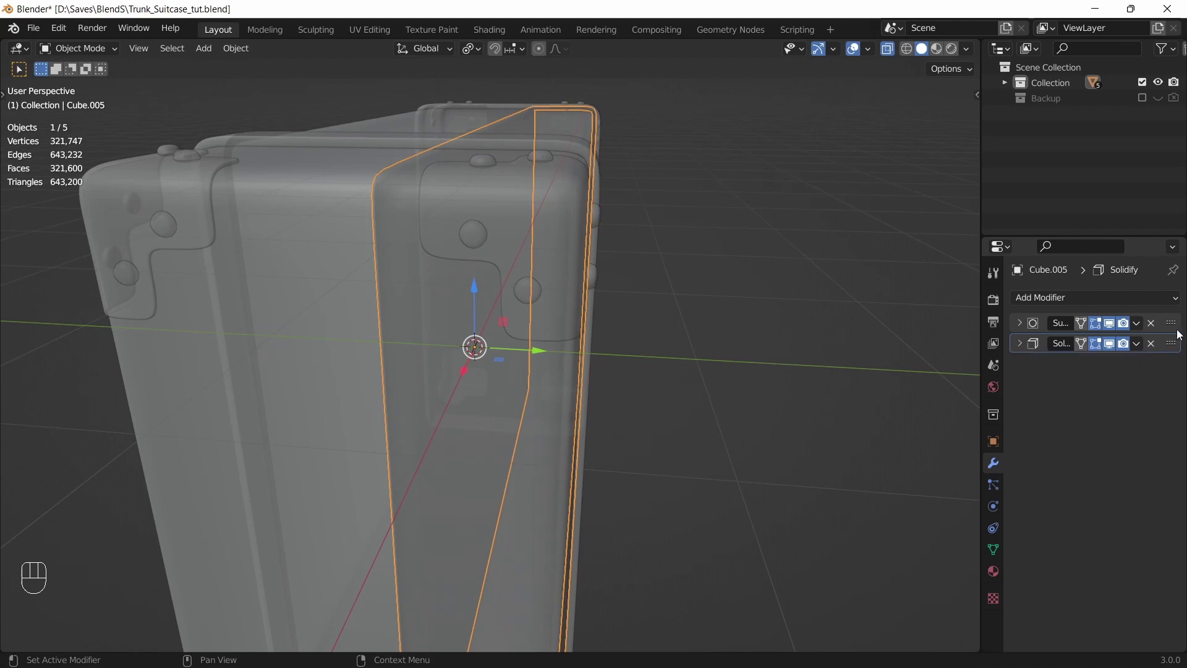
# Step: Add a Subdivision Surface modifier after the Solidify on the separated trunk half
pyautogui.click(1178, 328)
pyautogui.press('shift+d')
pyautogui.moveTo(1180, 344); pyautogui.dragTo(1171, 398)
pyautogui.press('alt+z')
pyautogui.moveTo(473, 230); pyautogui.dragTo(487, 271)
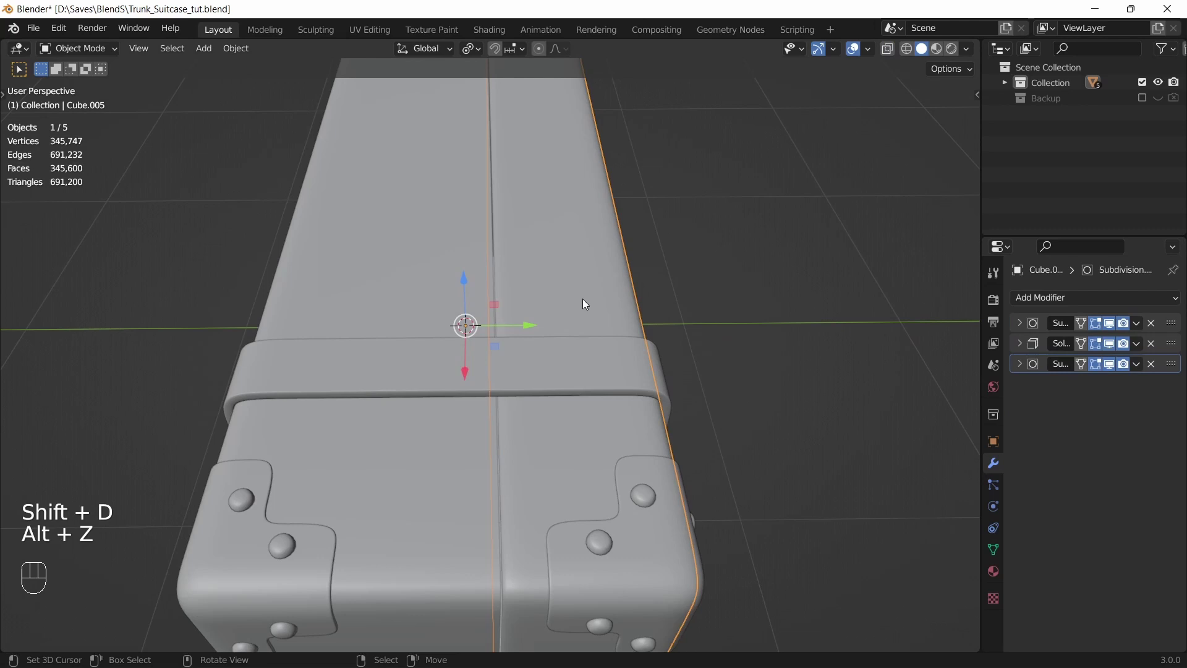
pyautogui.click(579, 283)
# Step: Slide an edge loop toward the half's seam, then select both halves to link data
pyautogui.press('Tab')
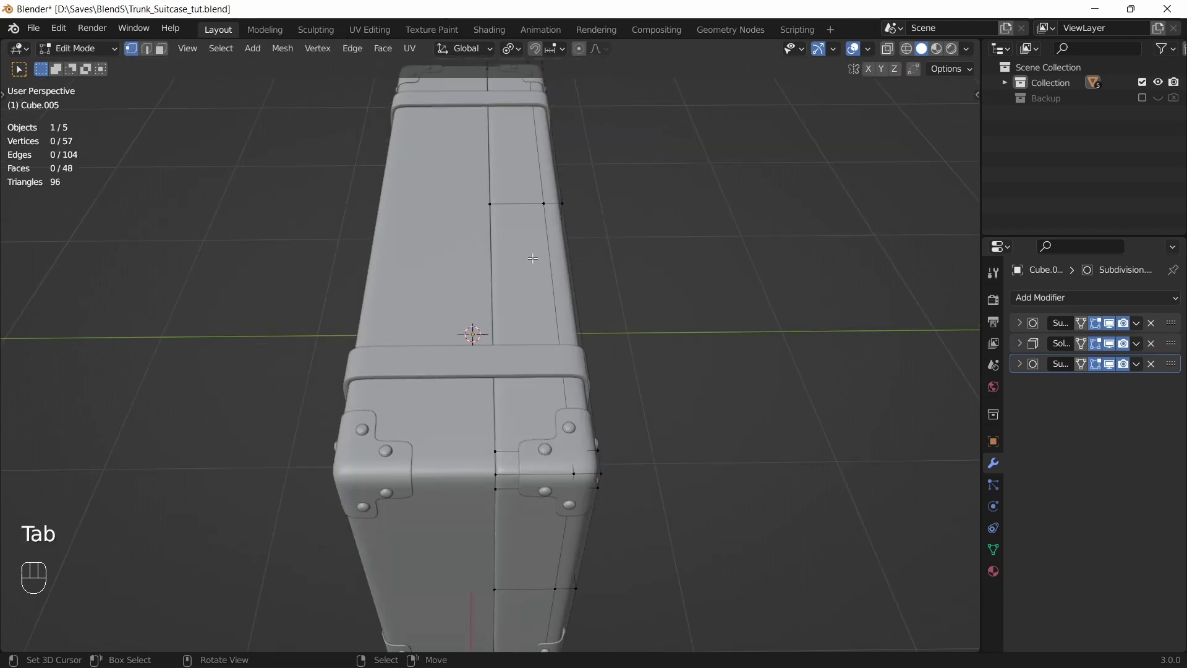
pyautogui.press('ctrl+r')
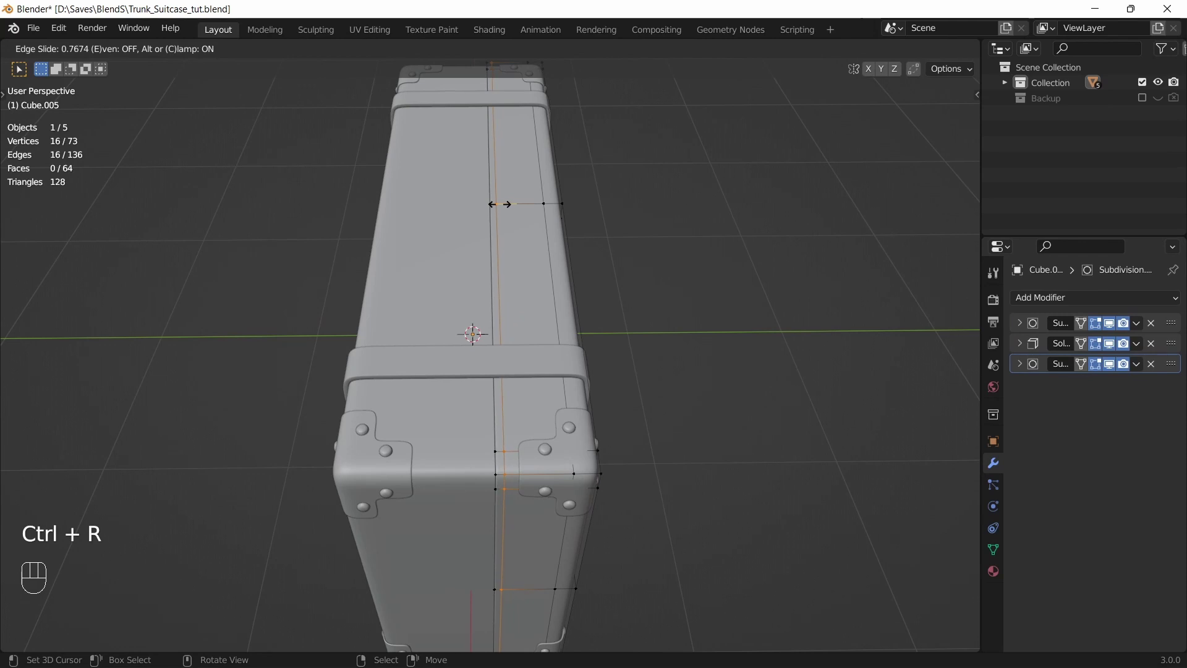
pyautogui.press('Tab')
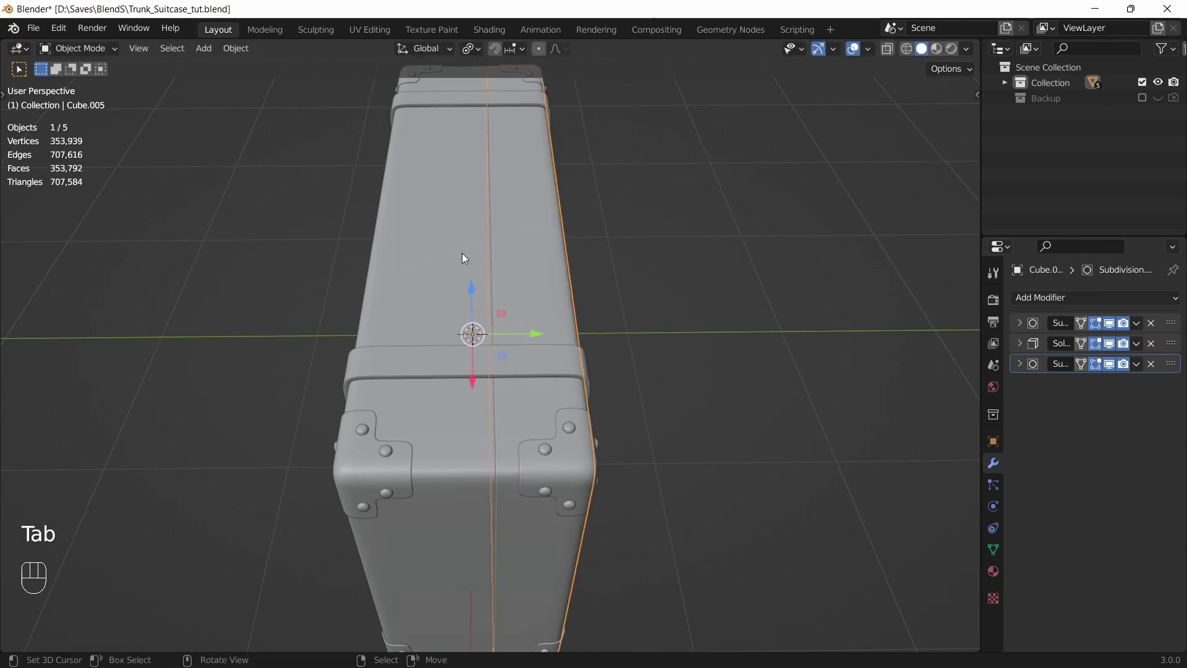
pyautogui.click(427, 244)
pyautogui.click(532, 250)
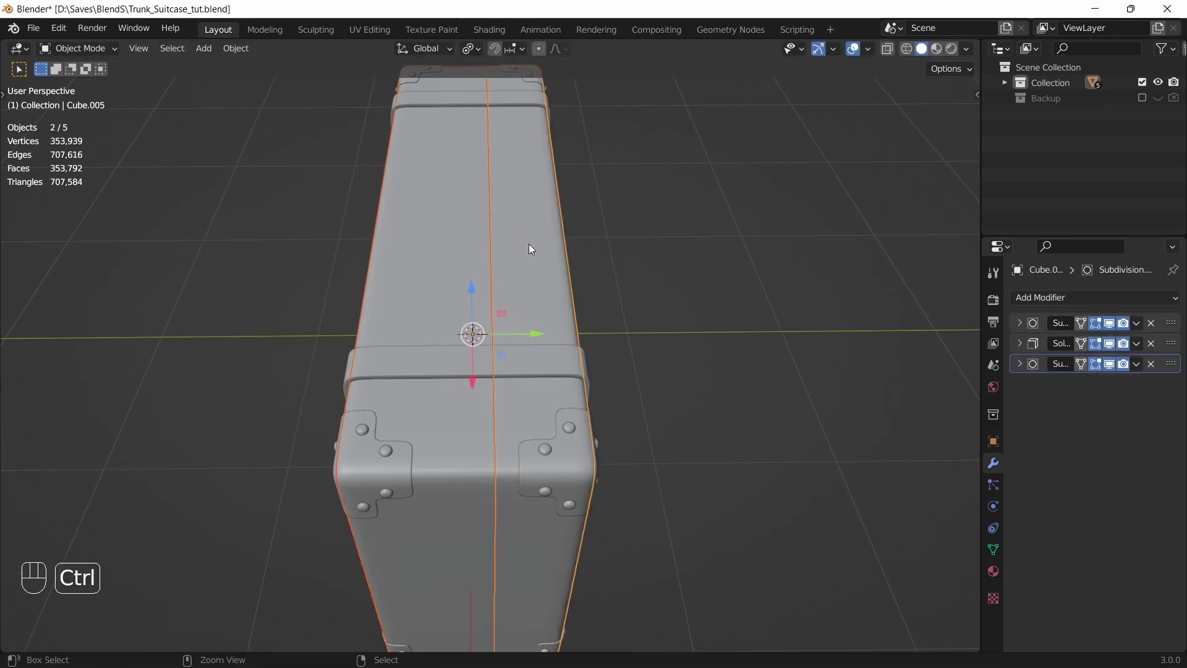
pyautogui.press('ctrl+l')
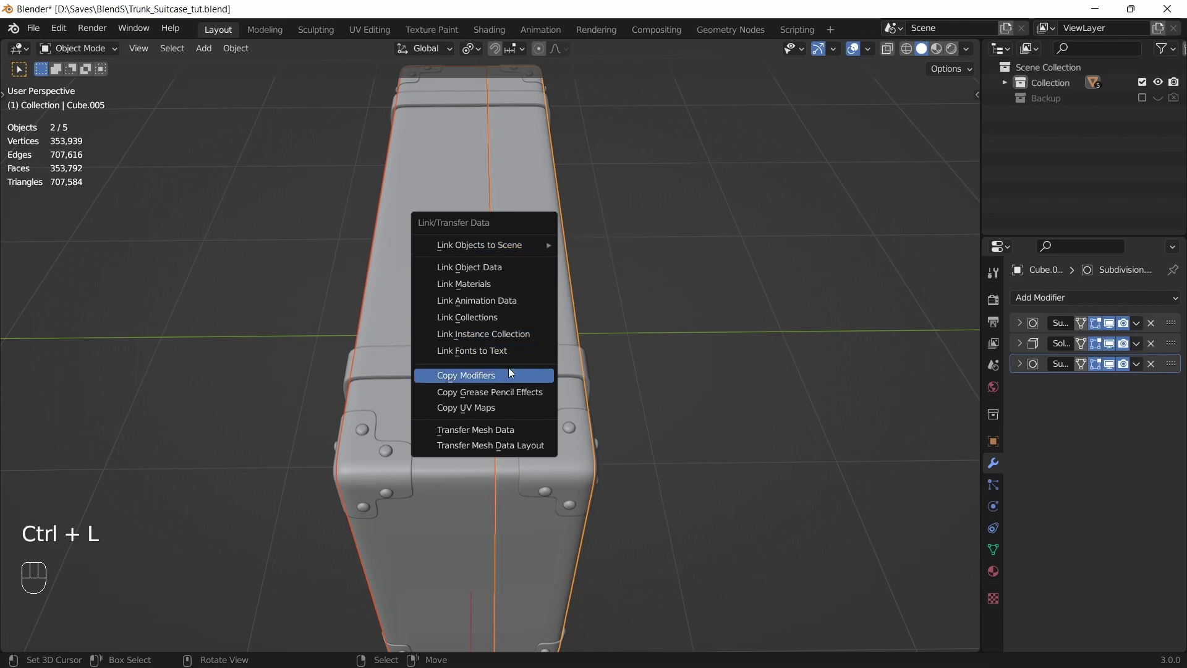
# Step: Copy the modifier stack onto the other trunk half and save the file
pyautogui.click(445, 219)
pyautogui.press('ctrl+s')
pyautogui.press('a')
pyautogui.press('a')
# Step: Enter the other half's mesh and select the two faces of its top strip
pyautogui.moveTo(482, 282); pyautogui.dragTo(618, 272)
pyautogui.moveTo(408, 313); pyautogui.dragTo(537, 266)
pyautogui.moveTo(539, 299); pyautogui.dragTo(472, 305)
pyautogui.click(470, 277)
pyautogui.press('Tab')
pyautogui.moveTo(500, 293); pyautogui.dragTo(490, 320)
pyautogui.moveTo(493, 316); pyautogui.dragTo(662, 330)
pyautogui.press('3')
pyautogui.click(572, 324)
pyautogui.click(723, 273)
pyautogui.moveTo(754, 294); pyautogui.dragTo(687, 289)
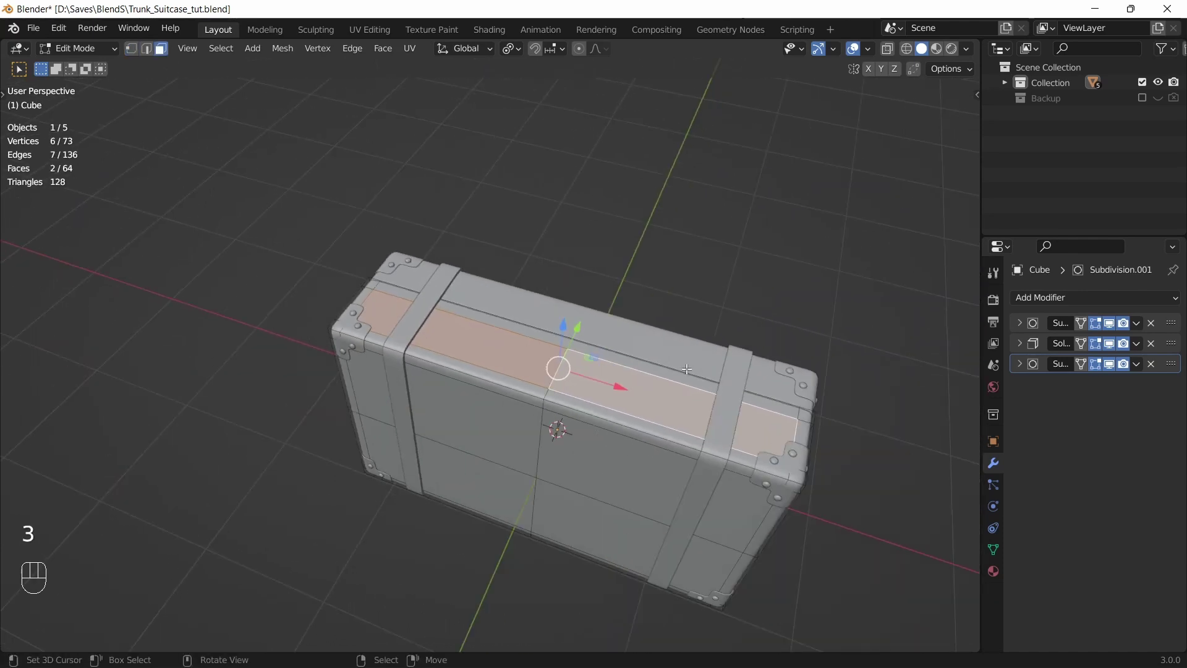
# Step: Duplicate the top strip faces in place and separate them into a new plate object
pyautogui.press('shift+d')
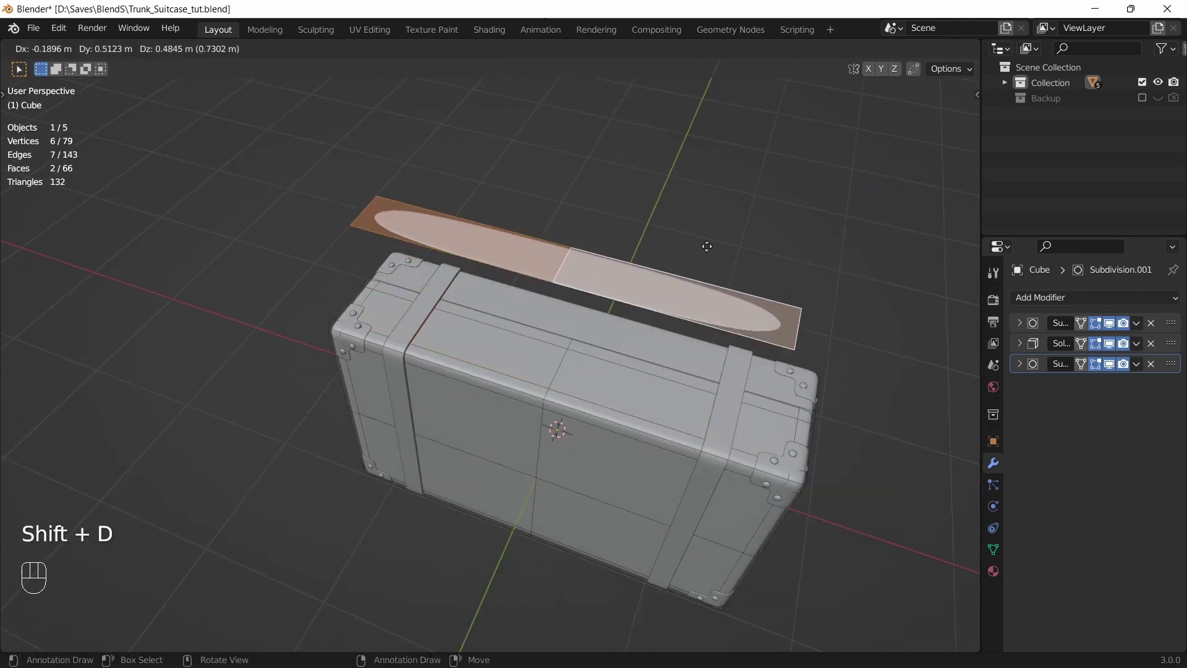
pyautogui.press('p')
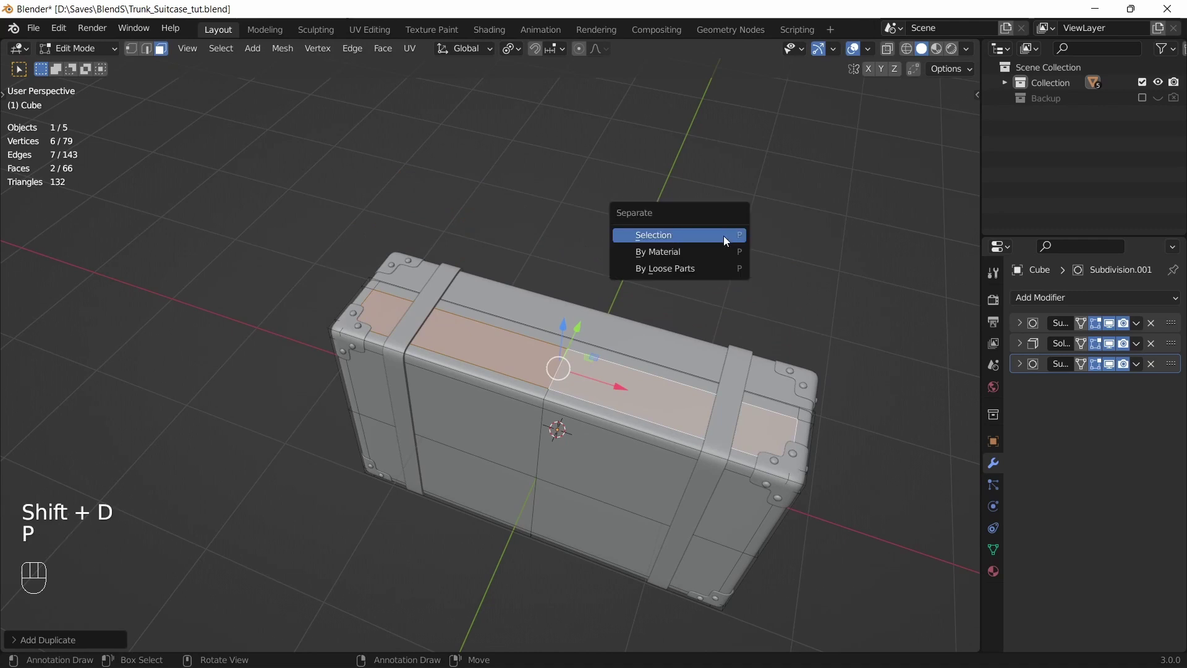
pyautogui.press('Tab')
pyautogui.click(596, 375)
pyautogui.press('Tab')
# Step: Scale the plate into a narrow rectangle and move it onto the lid's centre seam
pyautogui.press('a')
pyautogui.press('s')
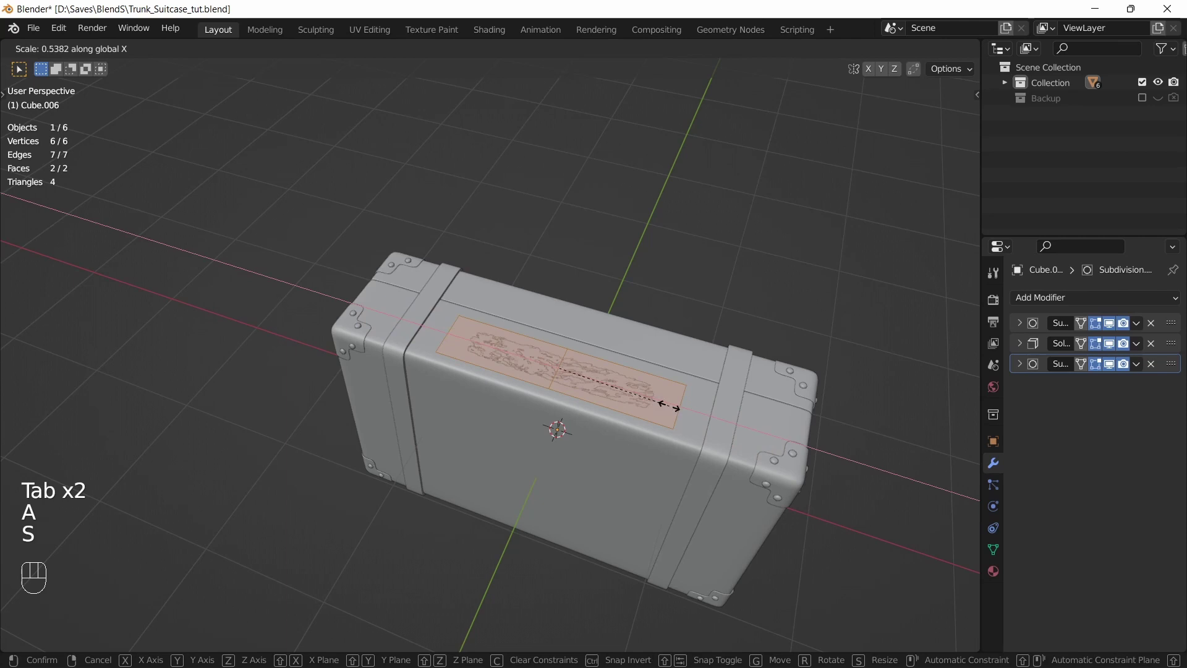
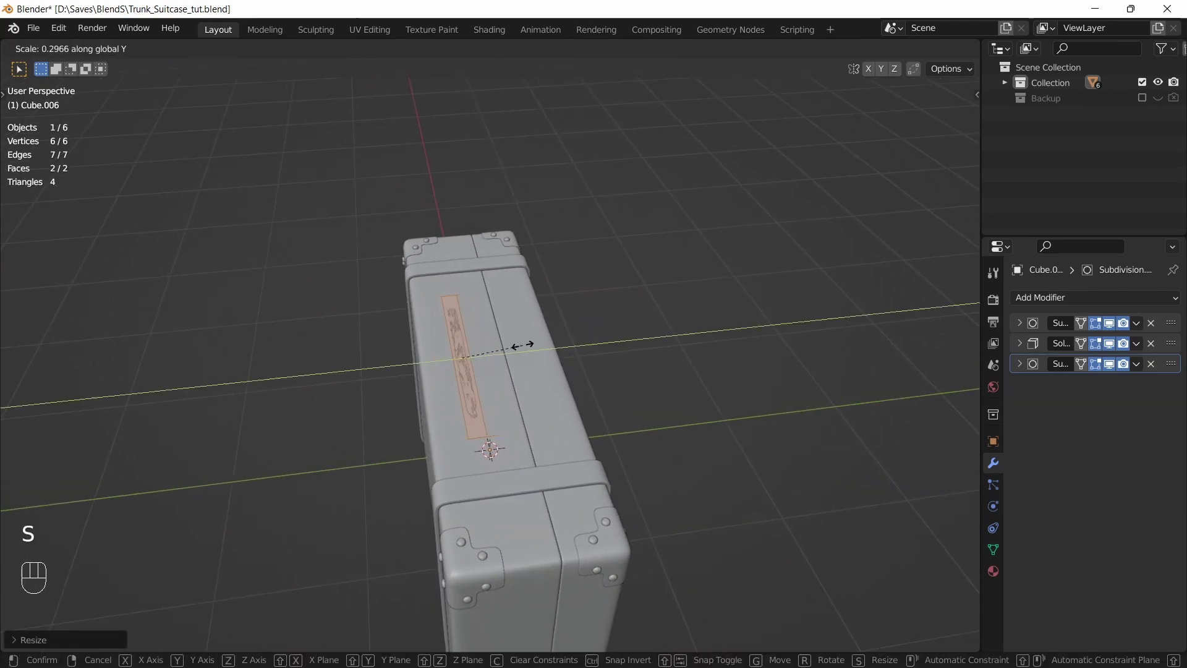
pyautogui.moveTo(515, 354); pyautogui.dragTo(545, 347)
pyautogui.moveTo(499, 427); pyautogui.dragTo(573, 444)
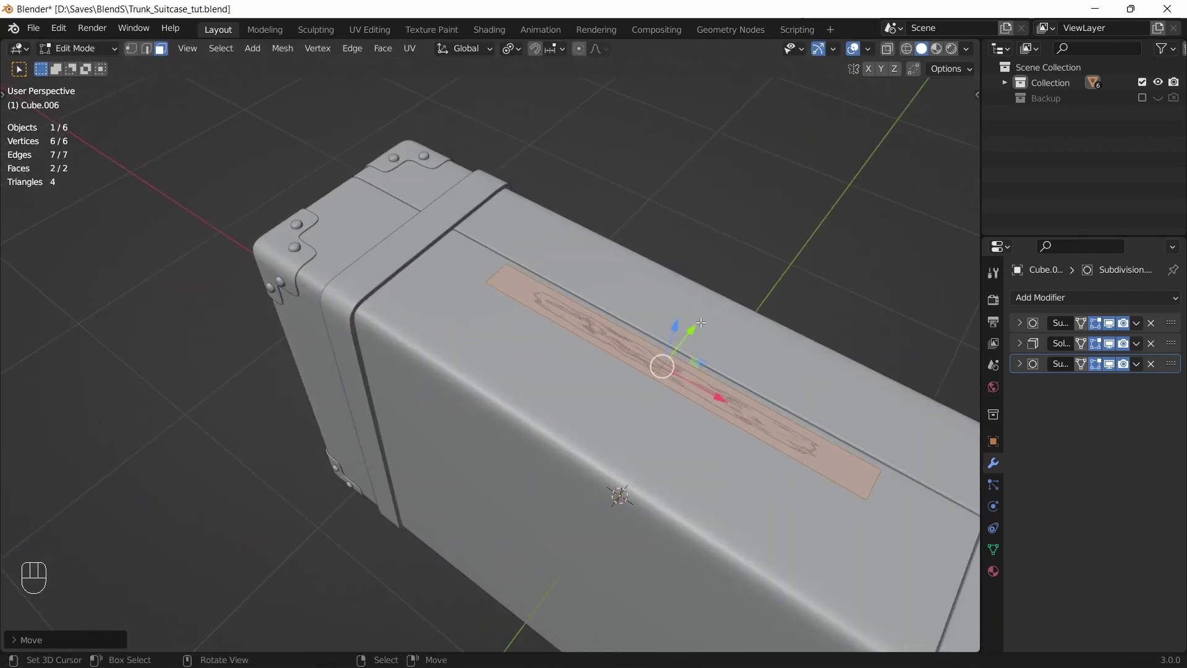
pyautogui.click(696, 326)
pyautogui.moveTo(698, 362); pyautogui.dragTo(746, 336)
pyautogui.middleClick(671, 350)
pyautogui.click(718, 282)
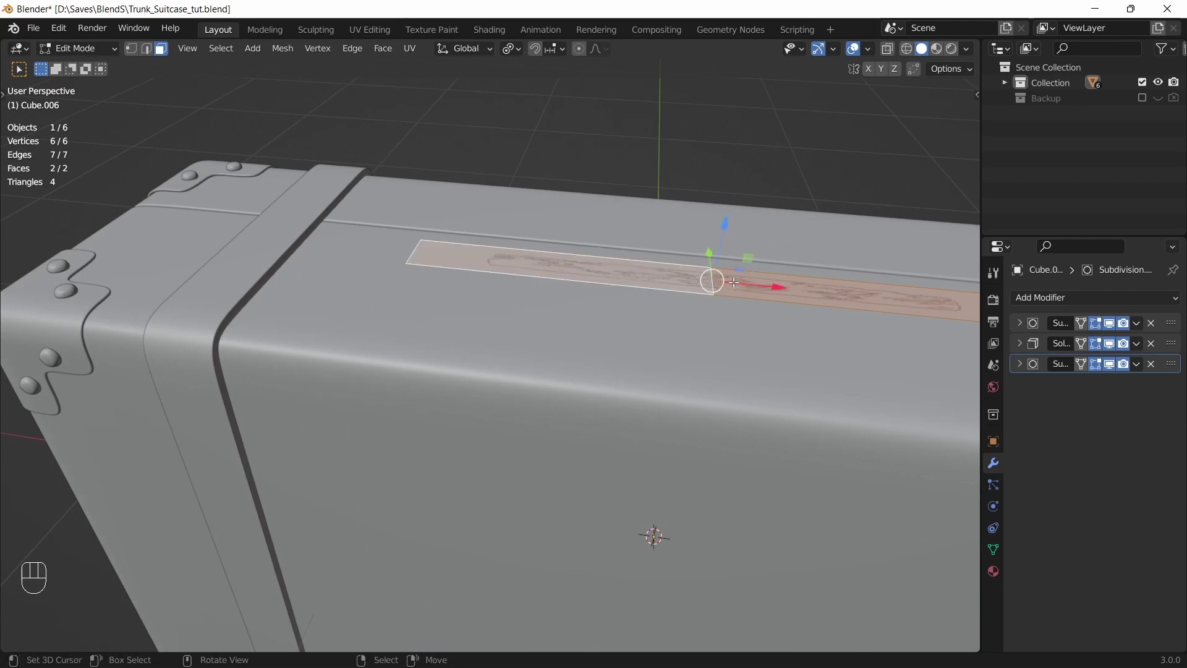
# Step: Bevel the plate's centre edge into a narrow strip and extrude it up into a handle
pyautogui.press('2')
pyautogui.click(717, 273)
pyautogui.moveTo(681, 286); pyautogui.dragTo(628, 282)
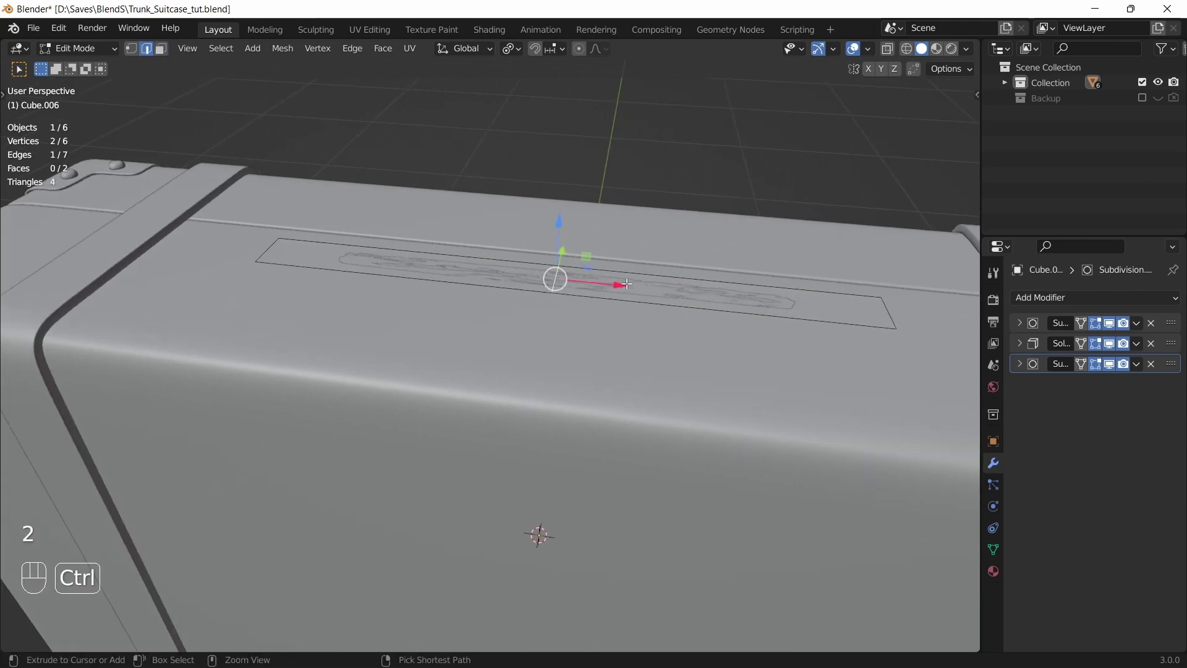
pyautogui.press('ctrl+b')
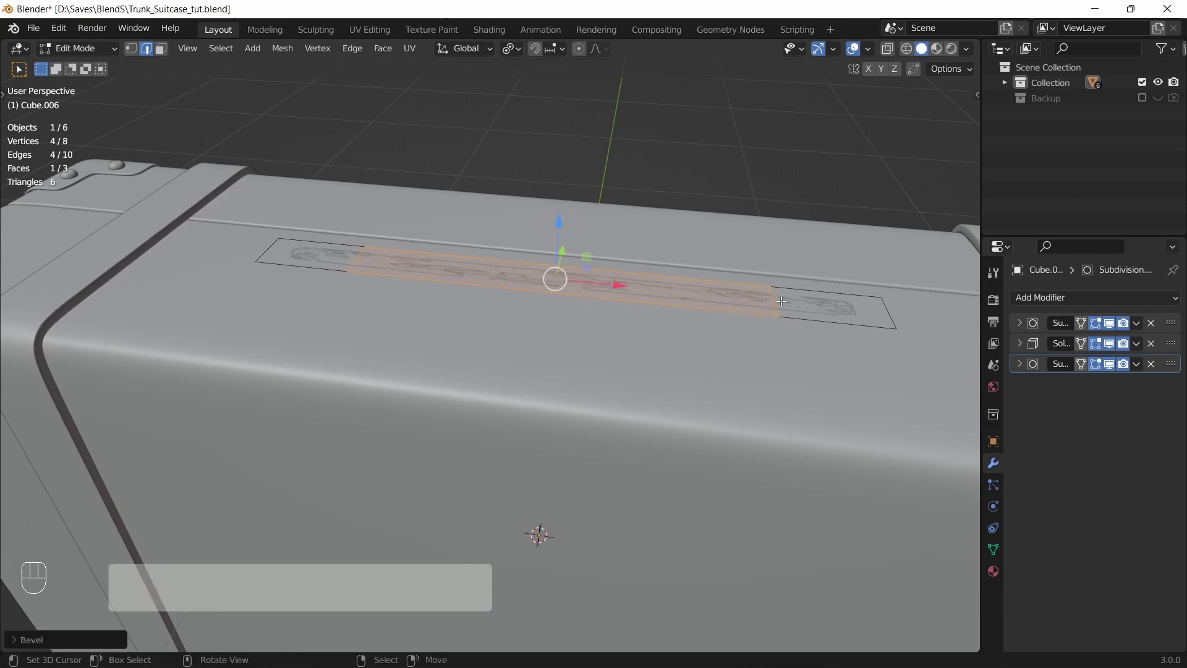
pyautogui.press('e')
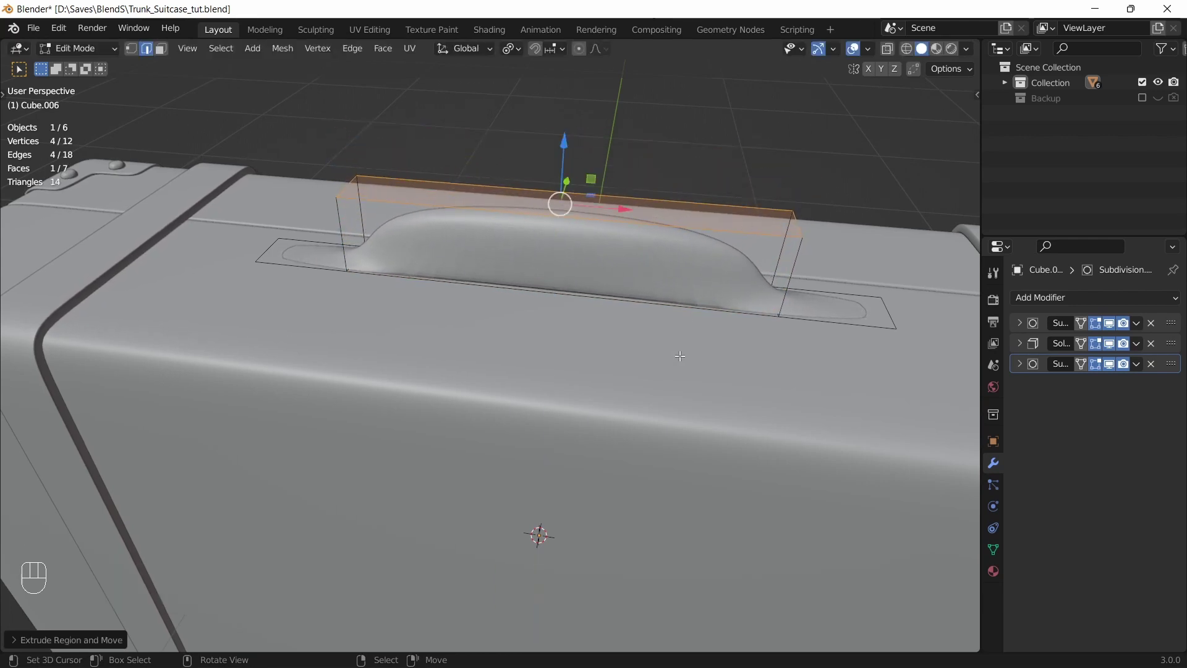
# Step: Delete the handle's two side faces using see-through view, leaving an open arch
pyautogui.press('3')
pyautogui.press('alt+z')
pyautogui.click(571, 278)
pyautogui.click(560, 234)
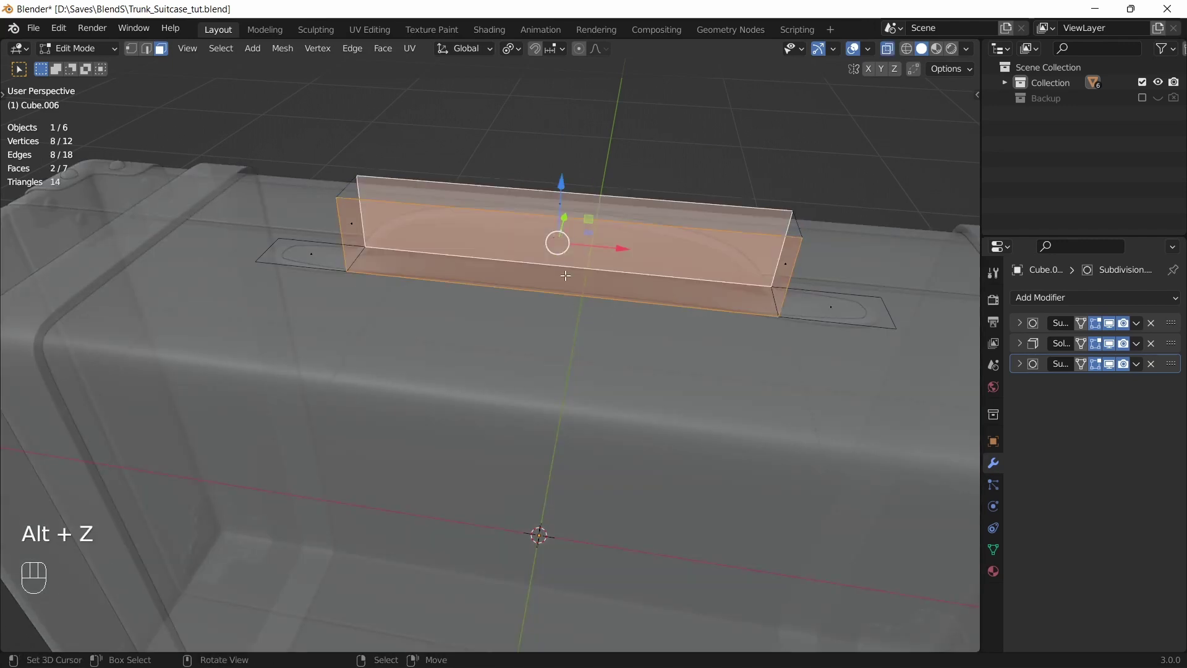
pyautogui.press('x')
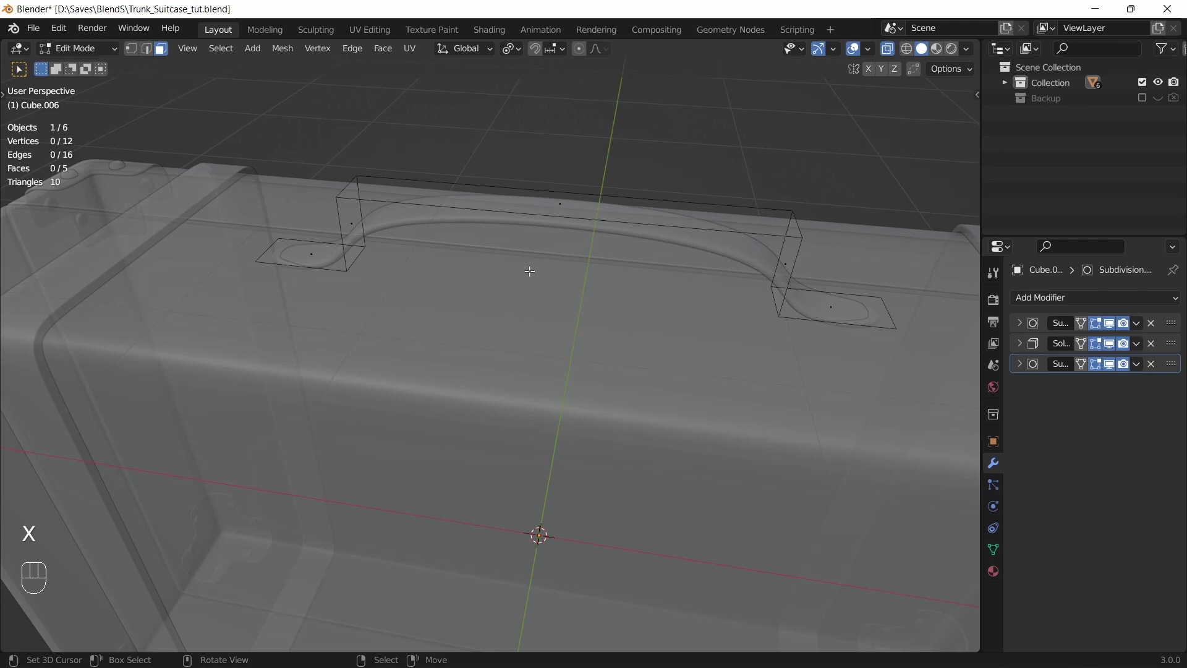
pyautogui.press('alt+z')
pyautogui.moveTo(556, 297); pyautogui.dragTo(564, 282)
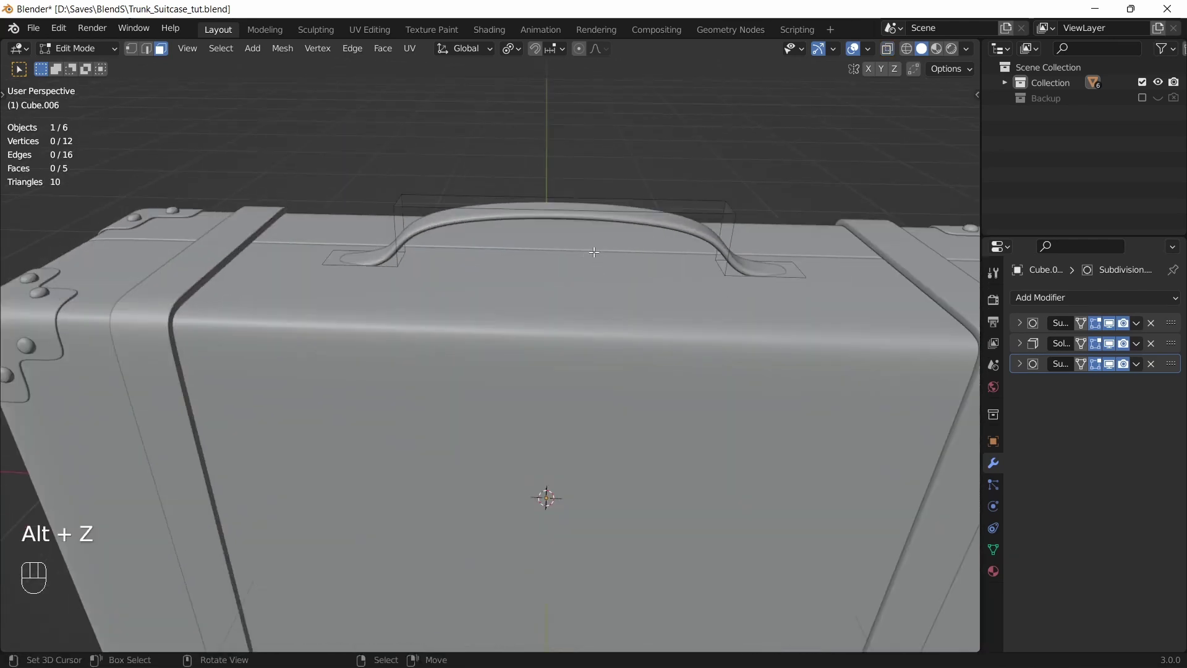
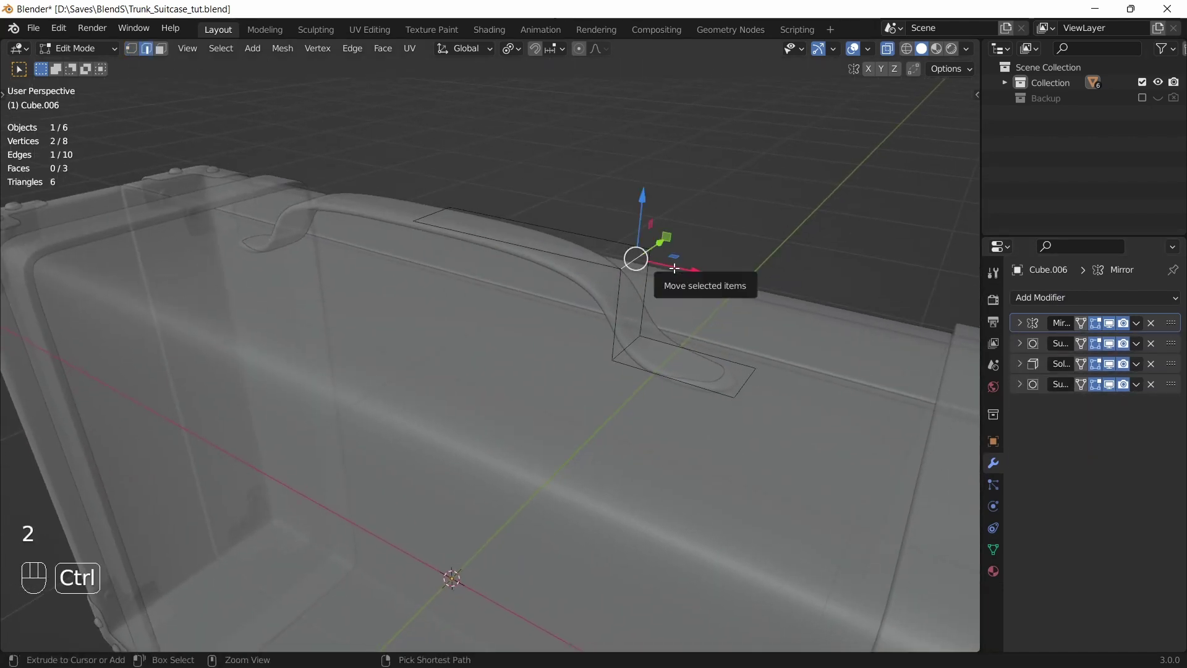
# Step: Round off the handle's bend corners with bevels, adjusting the bevel options
pyautogui.press('ctrl+b')
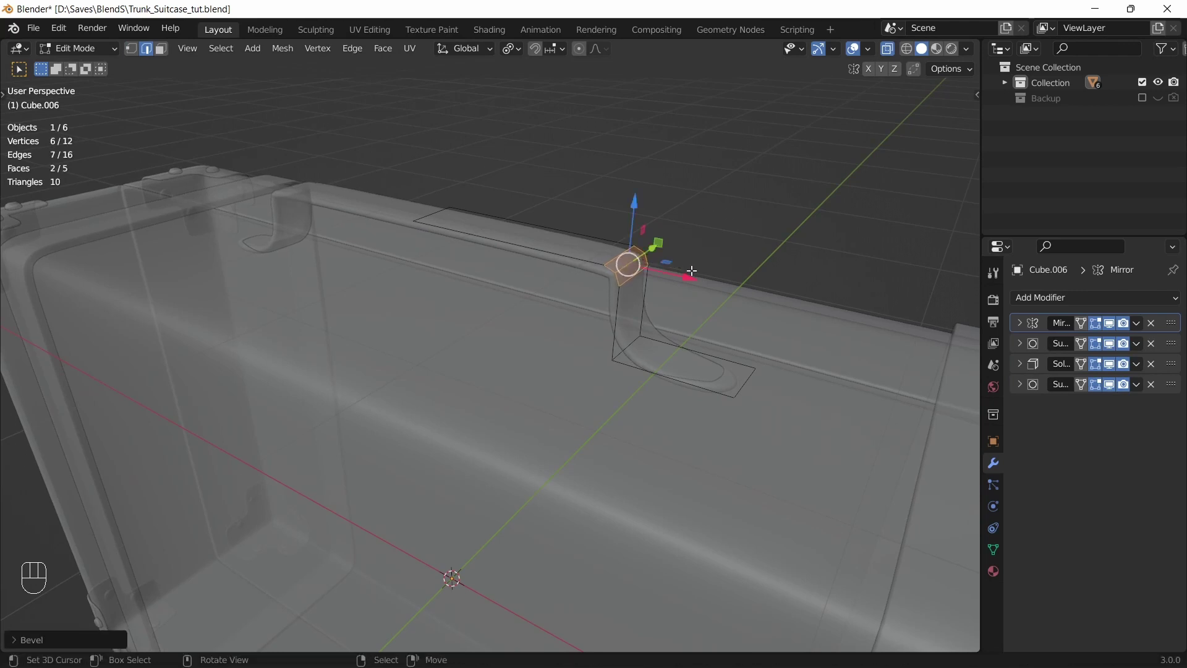
pyautogui.click(16, 645)
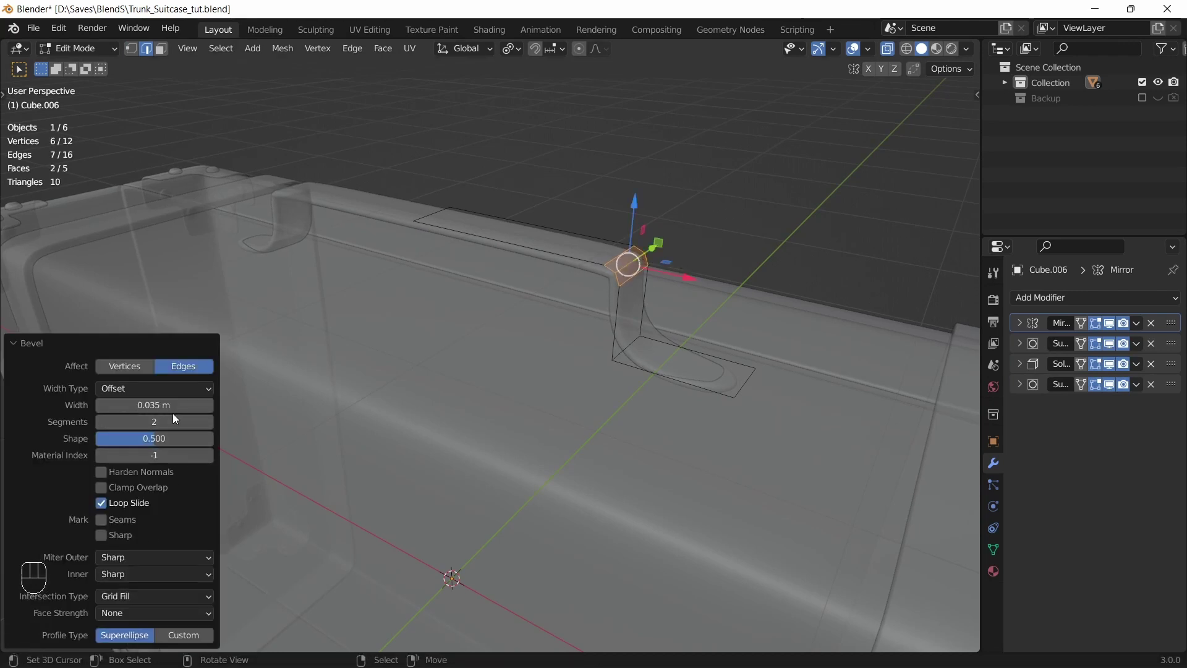
pyautogui.click(150, 448)
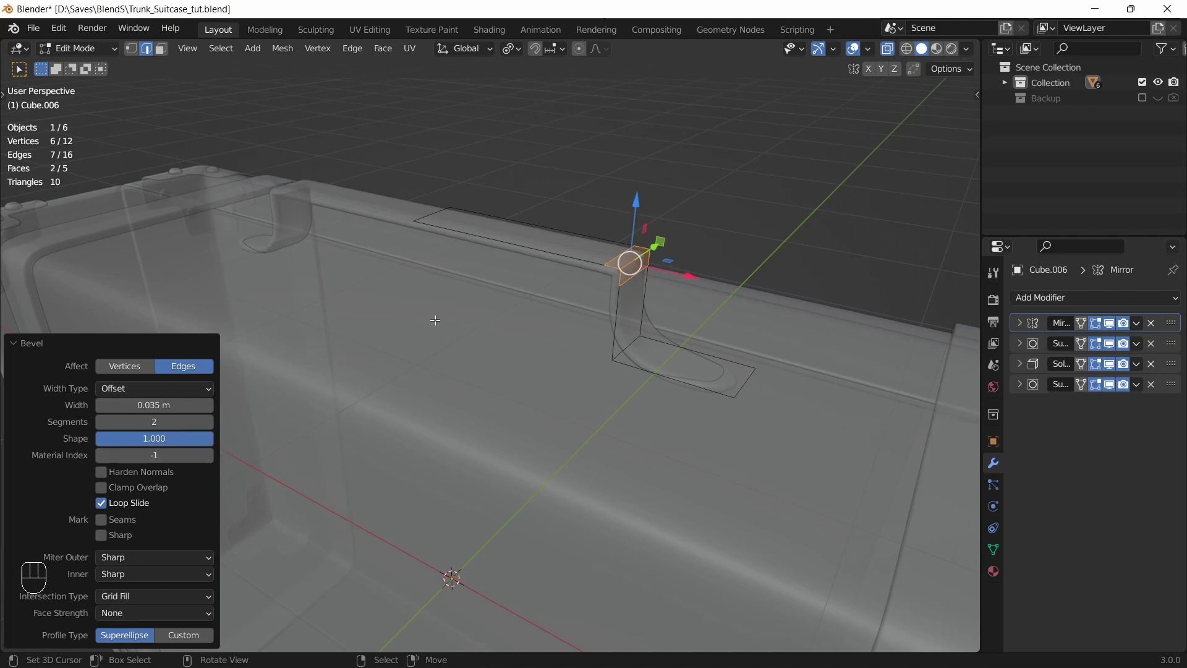
pyautogui.press('Tab')
pyautogui.press('Tab')
pyautogui.click(684, 332)
pyautogui.press('ctrl+b')
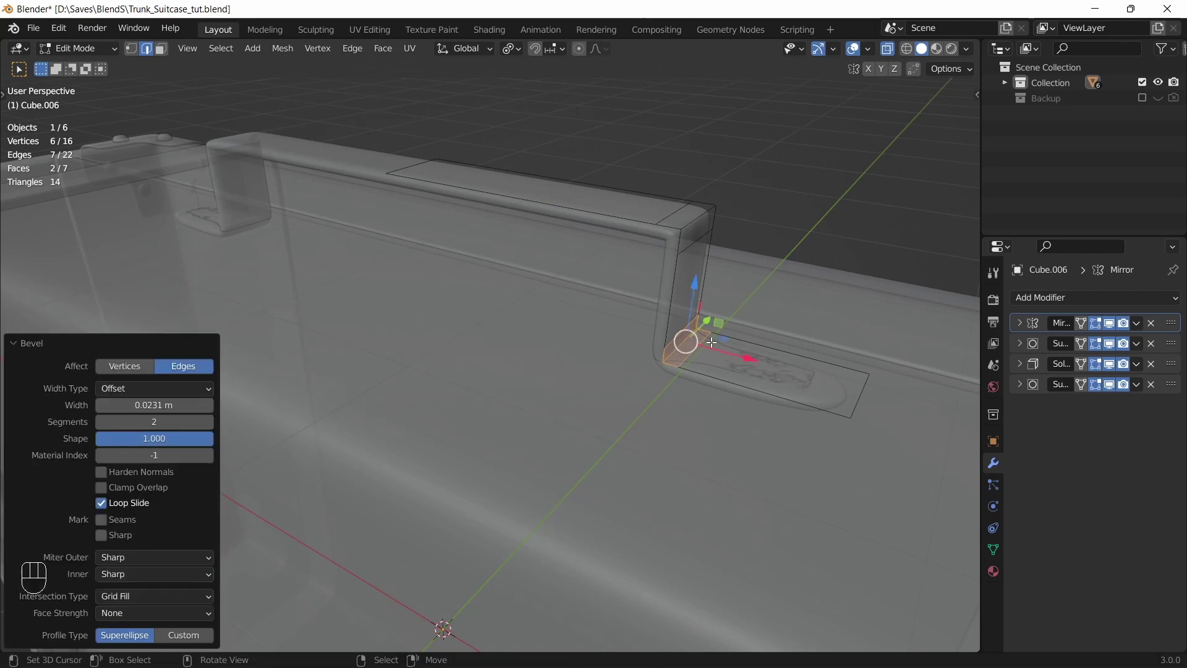
# Step: Give the handle a Solidify modifier with Offset 1 and start adding an edge loop
pyautogui.press('Tab')
pyautogui.click(1021, 350)
pyautogui.click(1021, 349)
pyautogui.press('Tab')
pyautogui.press('ctrl+r')
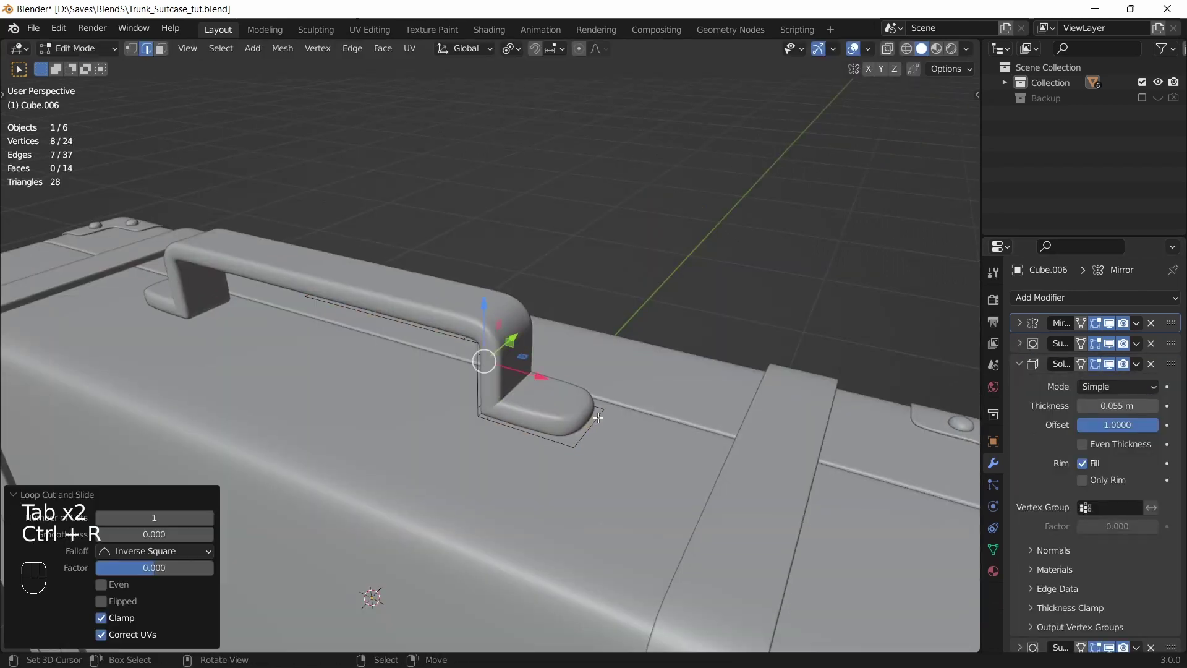
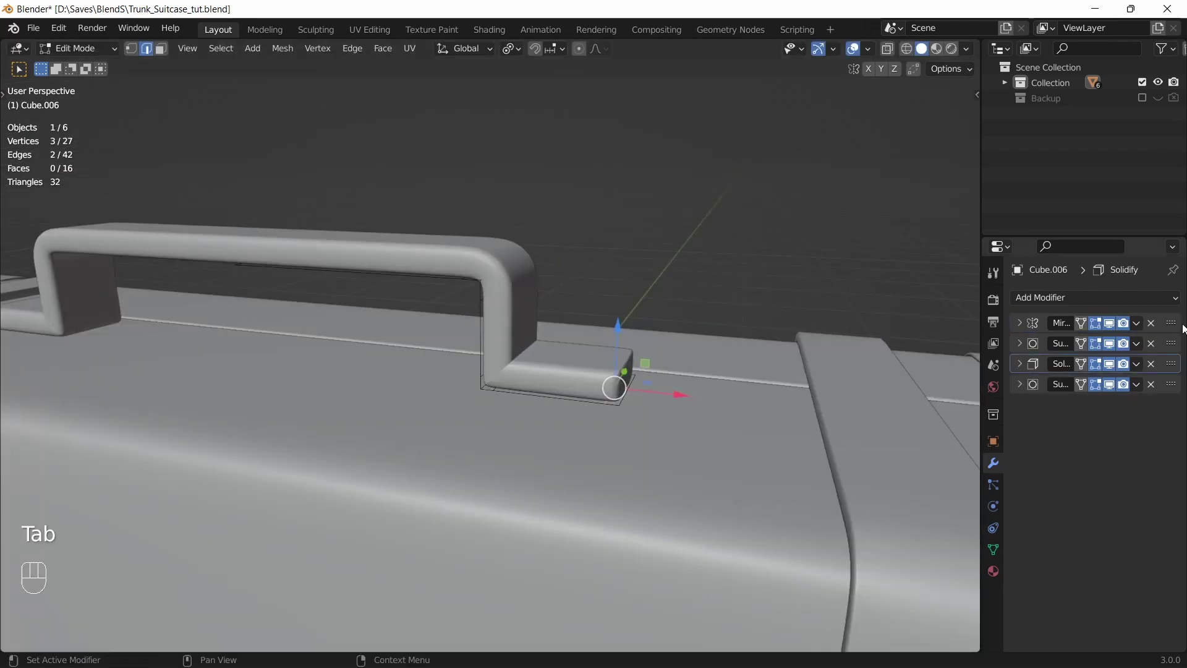
# Step: Apply the handle's Solidify modifier and select the whole mesh for extruding
pyautogui.click(1154, 367)
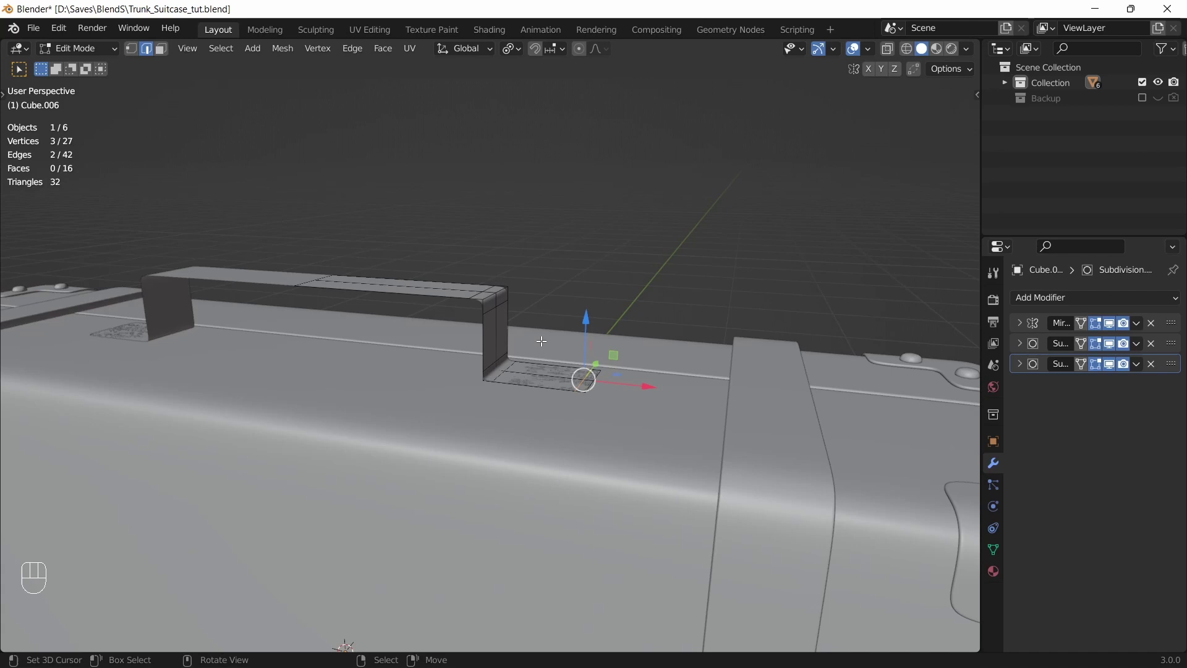
pyautogui.press('a')
pyautogui.press('alt+e')
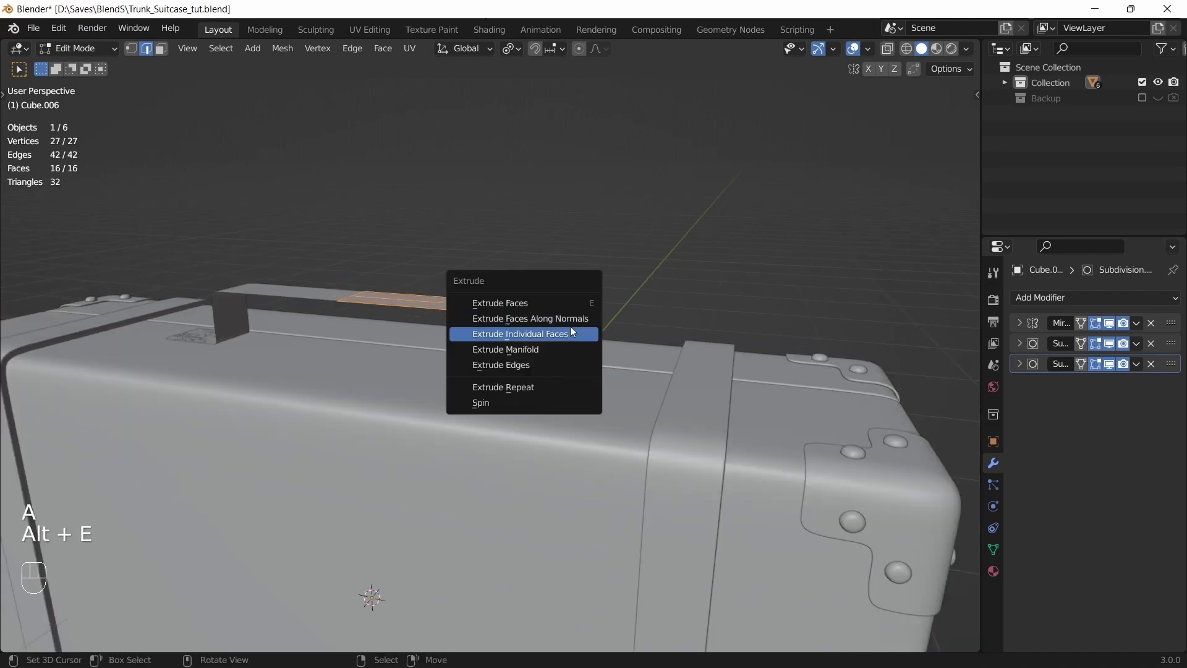
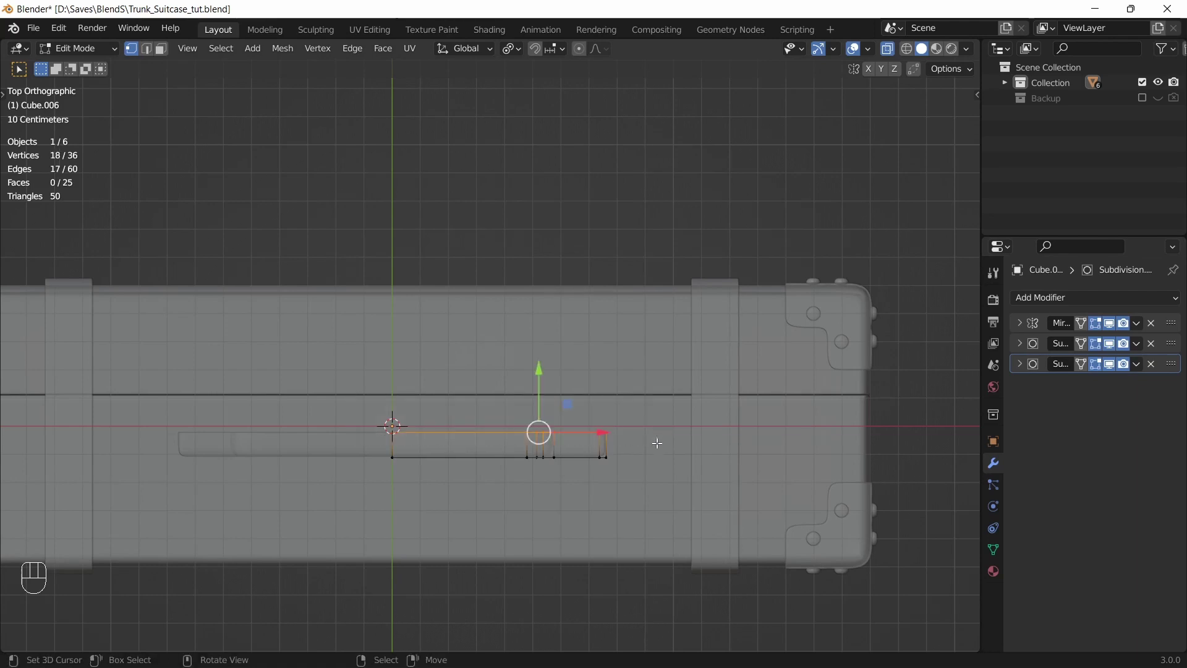
# Step: Centre the 3D cursor, set the pivot point to it, and expand the Mirror modifier
pyautogui.press('shift+c')
pyautogui.press('.')
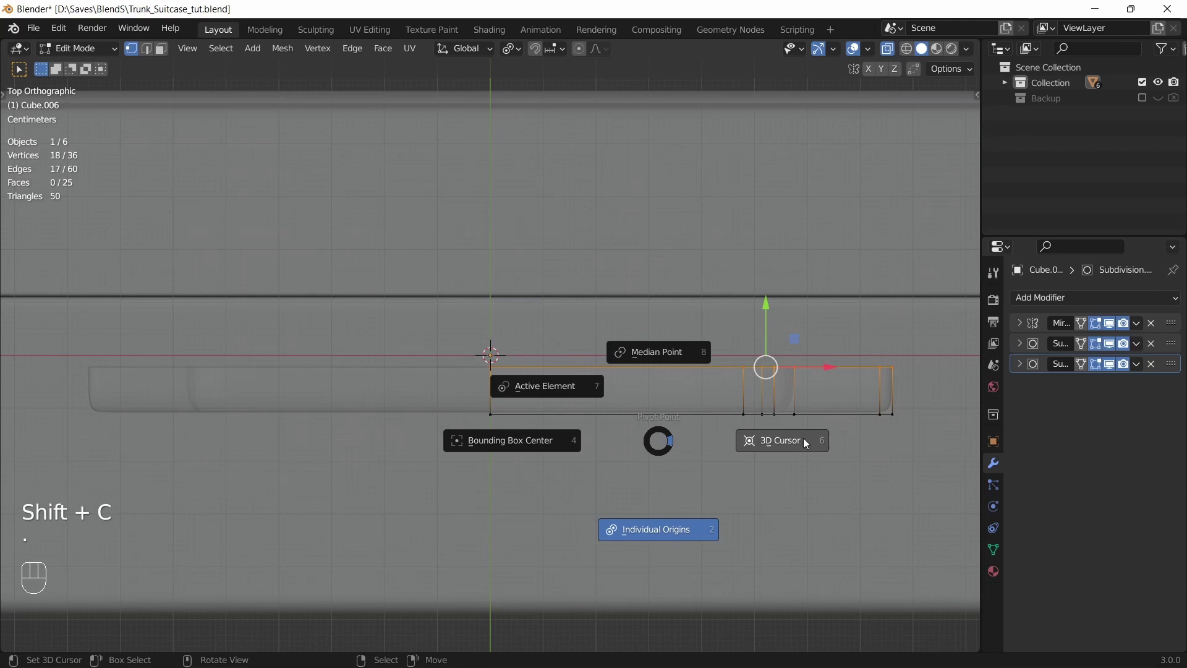
pyautogui.press('s')
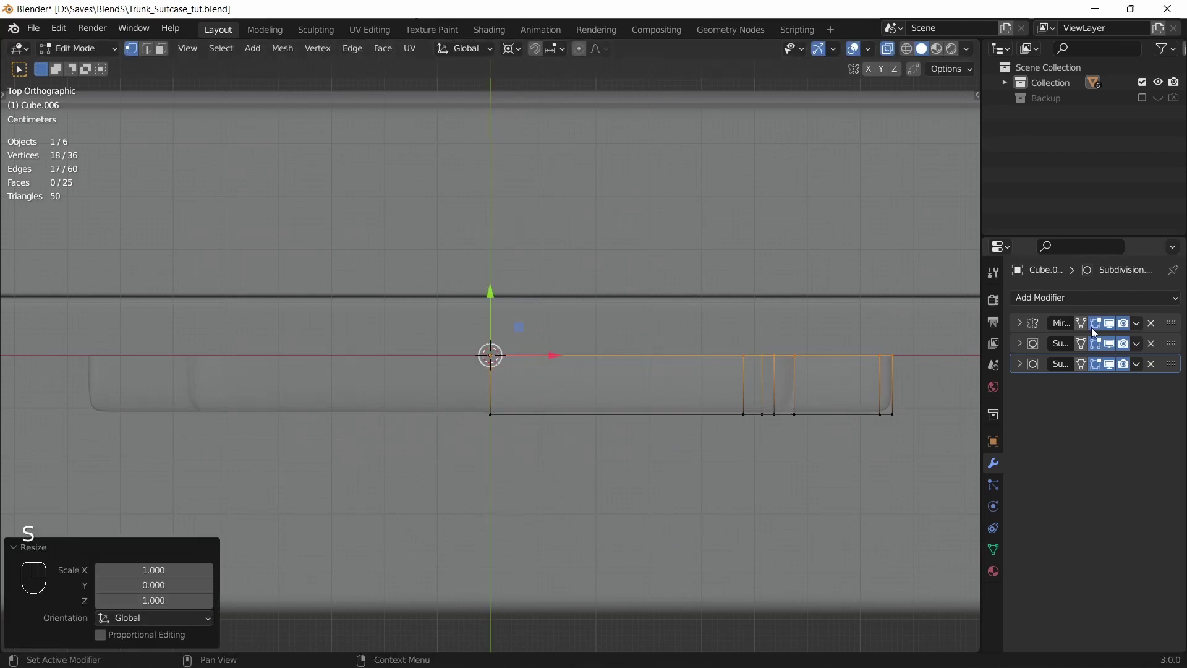
pyautogui.click(1022, 325)
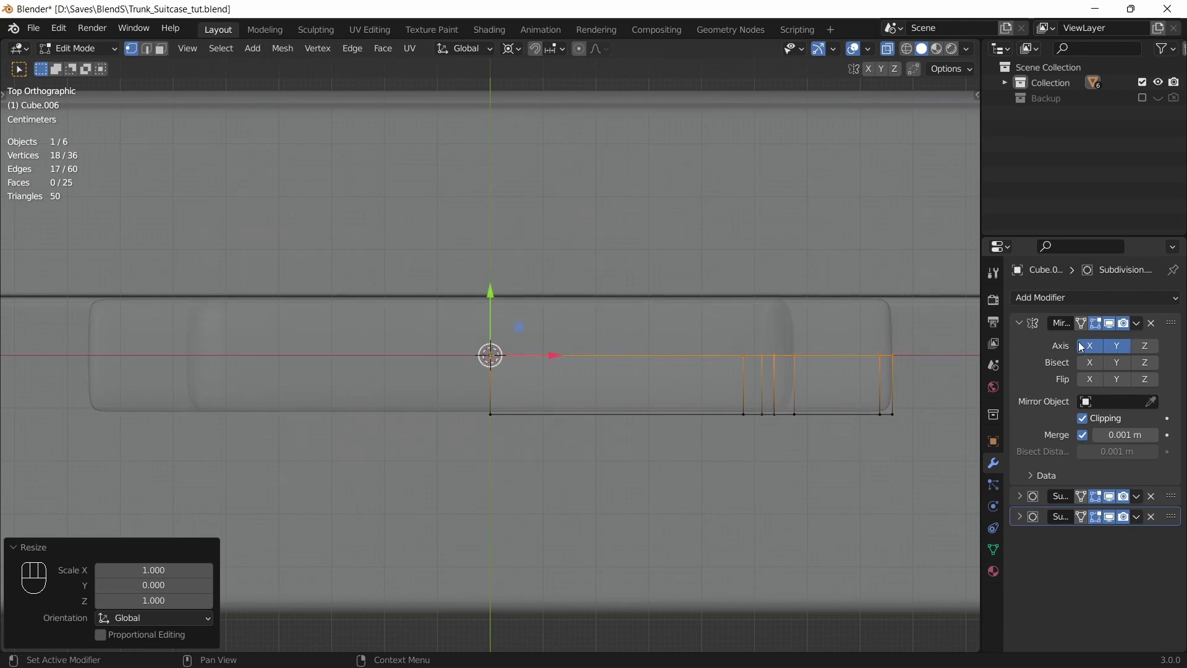
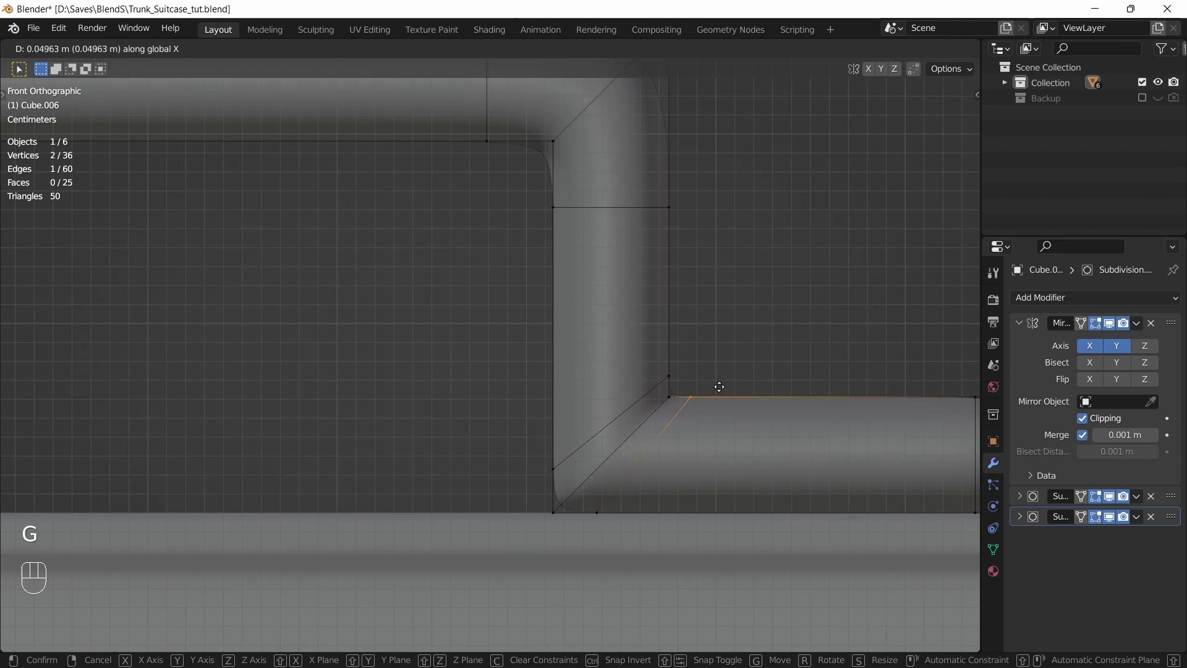
# Step: Check the handle shape in Object Mode, then slide an edge loop along its bend
pyautogui.press('Tab')
pyautogui.press('alt+z')
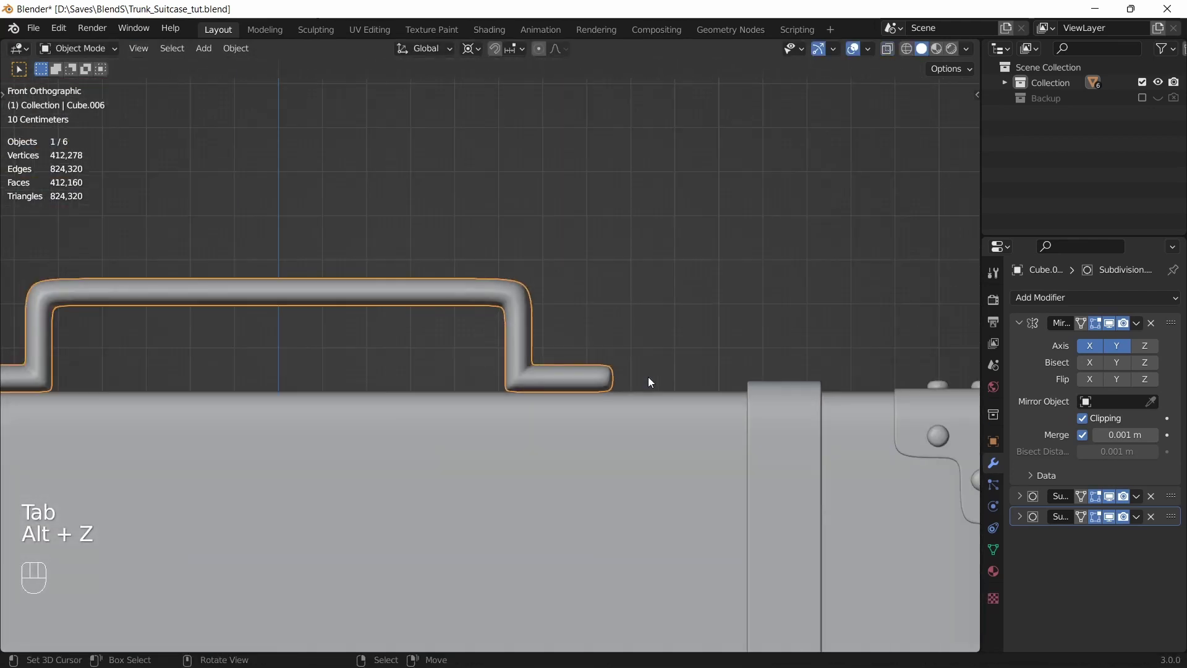
pyautogui.moveTo(636, 405); pyautogui.dragTo(562, 444)
pyautogui.press('Tab')
pyautogui.click(601, 352)
pyautogui.press('ctrl+r')
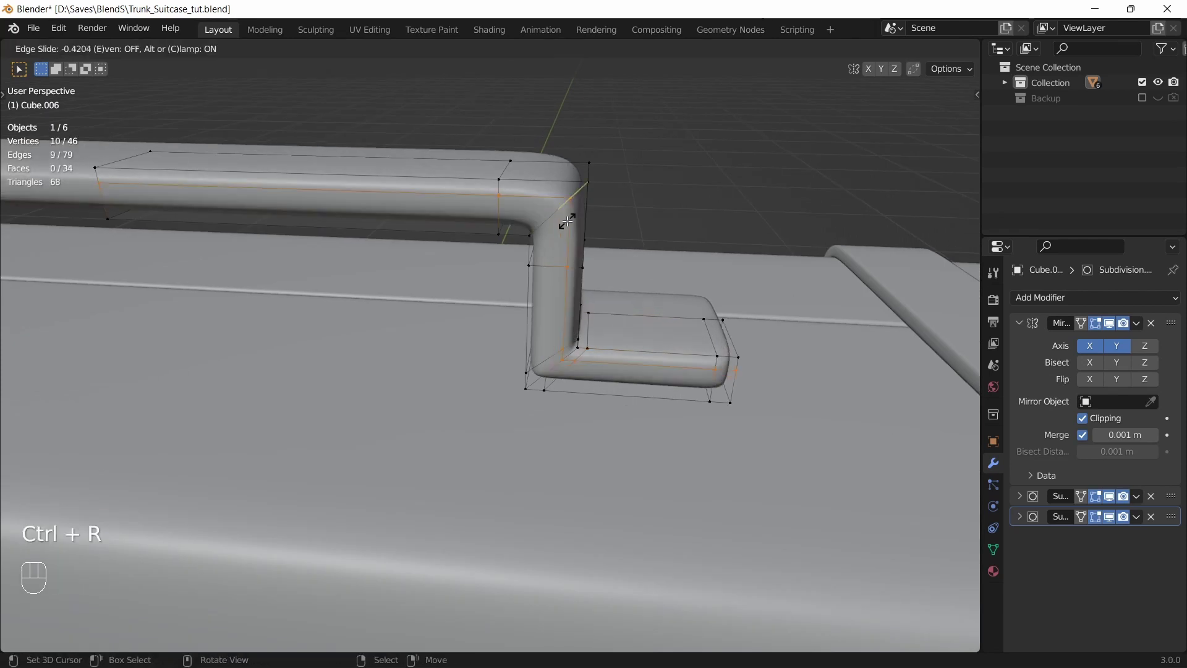
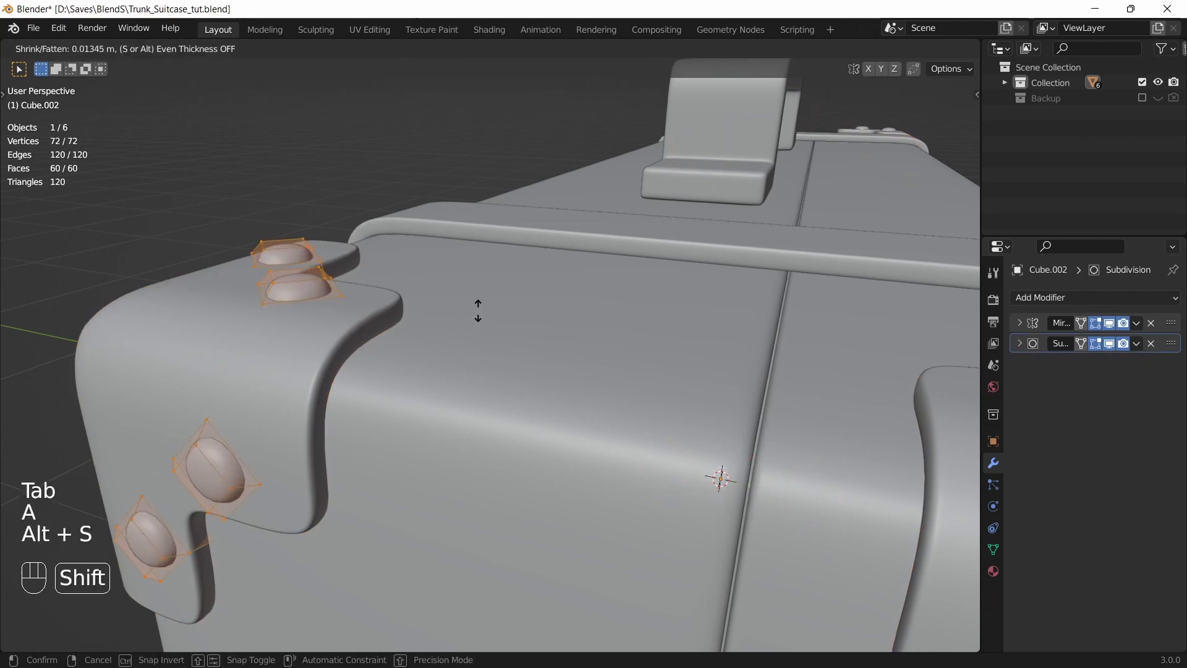
# Step: Leave handle editing, save the file and inspect the suitcase parts in Object Mode
pyautogui.press('Tab')
pyautogui.moveTo(472, 344); pyautogui.dragTo(554, 339)
pyautogui.press('ctrl+s')
pyautogui.press('a')
pyautogui.press('a')
pyautogui.moveTo(555, 340); pyautogui.dragTo(678, 298)
pyautogui.moveTo(611, 331); pyautogui.dragTo(637, 358)
pyautogui.click(536, 363)
pyautogui.click(610, 396)
pyautogui.click(533, 398)
# Step: Add a Plain Axes empty at the origin and parent all suitcase parts to it, keeping transforms
pyautogui.press('shift+a')
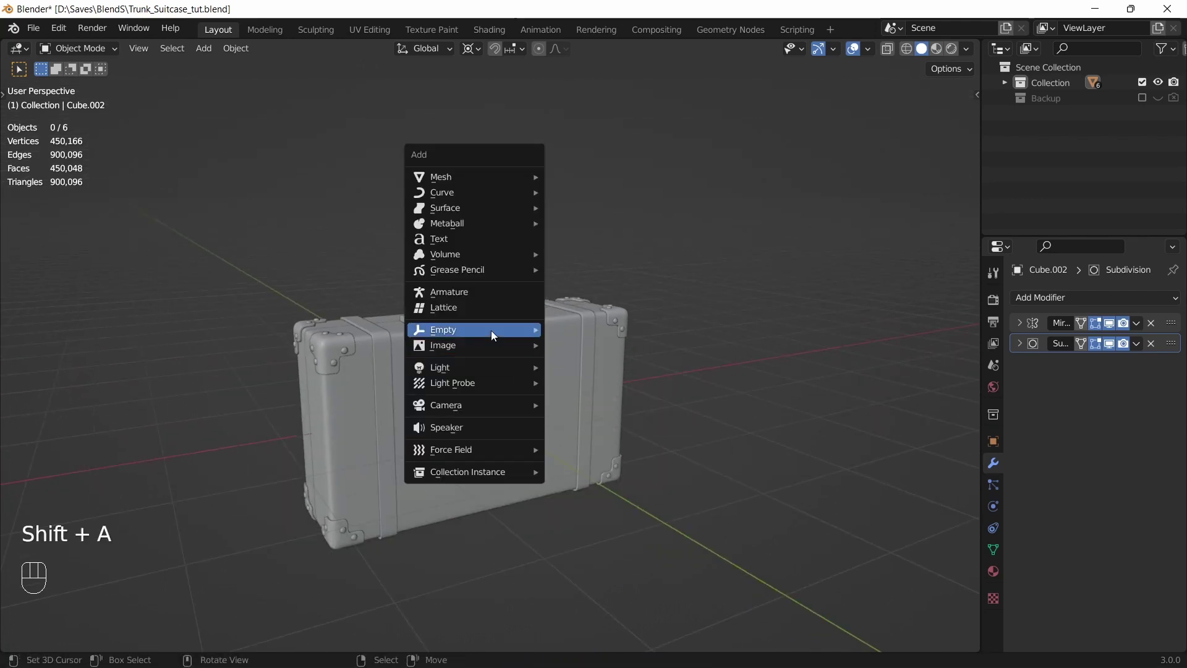
pyautogui.press('w')
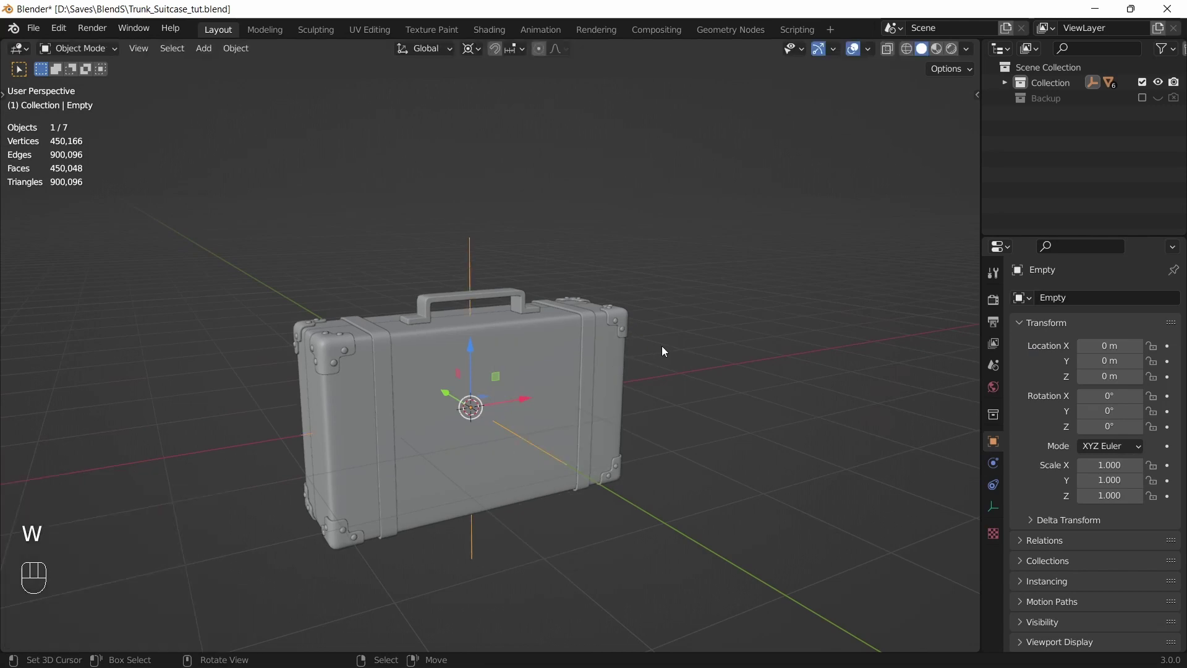
pyautogui.middleClick(534, 365)
pyautogui.press('a')
pyautogui.press('ctrl+p')
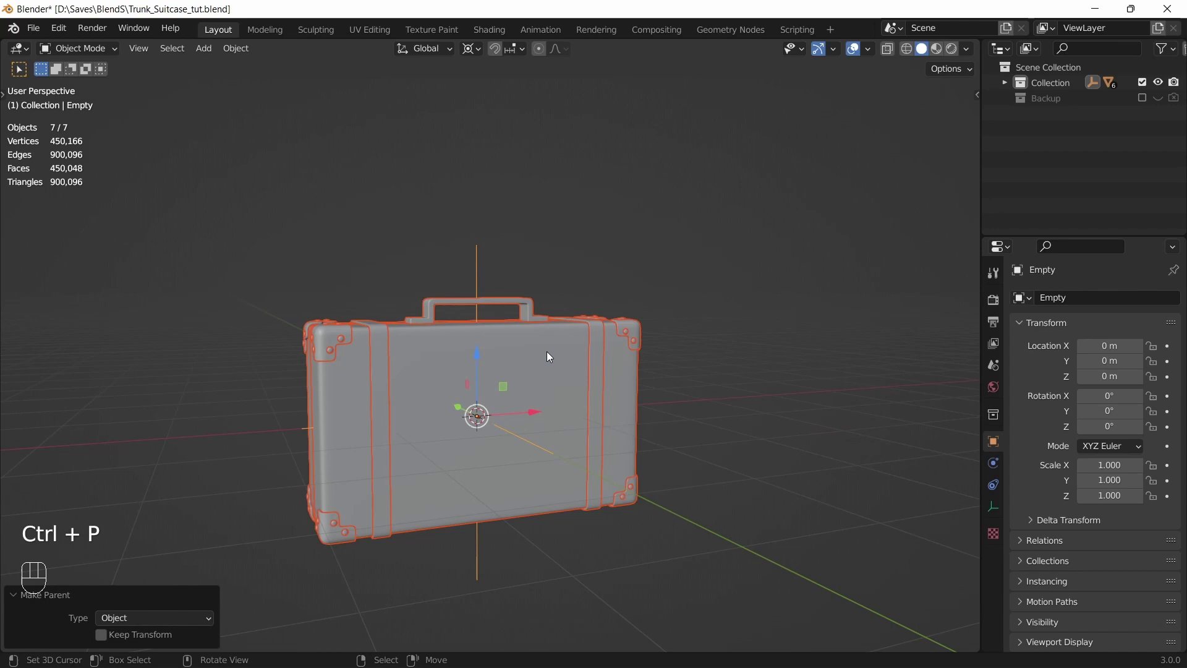
# Step: Select the handle again and edit its mesh from the top view
pyautogui.moveTo(488, 348); pyautogui.dragTo(501, 355)
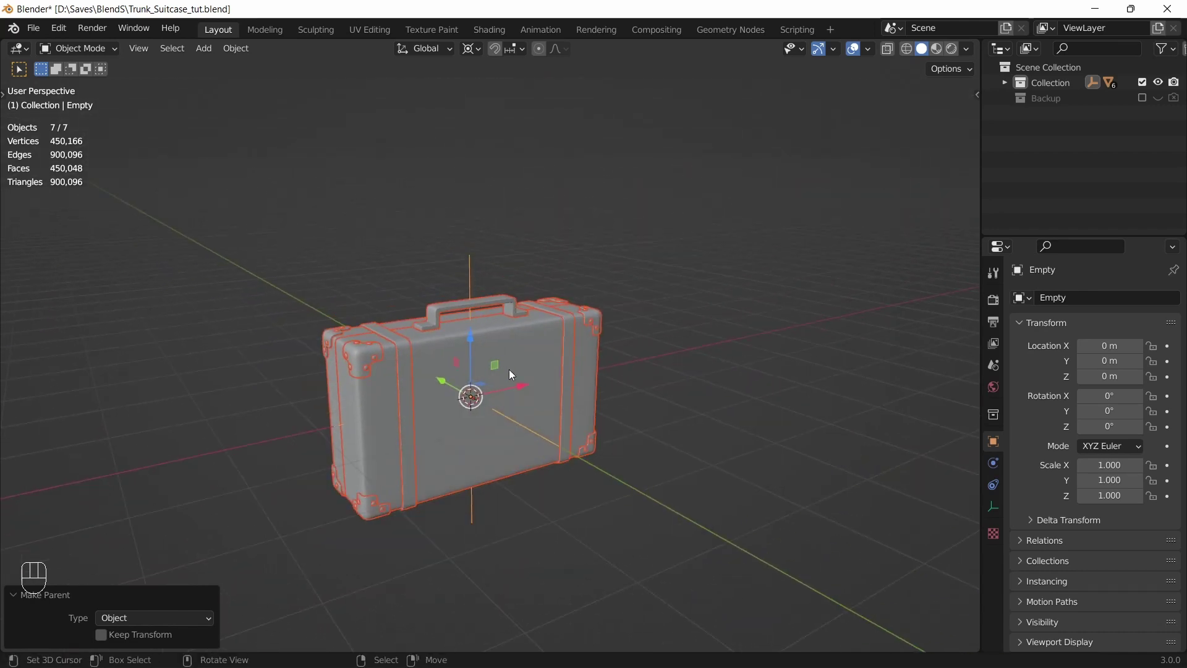
pyautogui.moveTo(473, 343); pyautogui.dragTo(627, 443)
pyautogui.click(416, 354)
pyautogui.press('Tab')
pyautogui.press('KP_7')
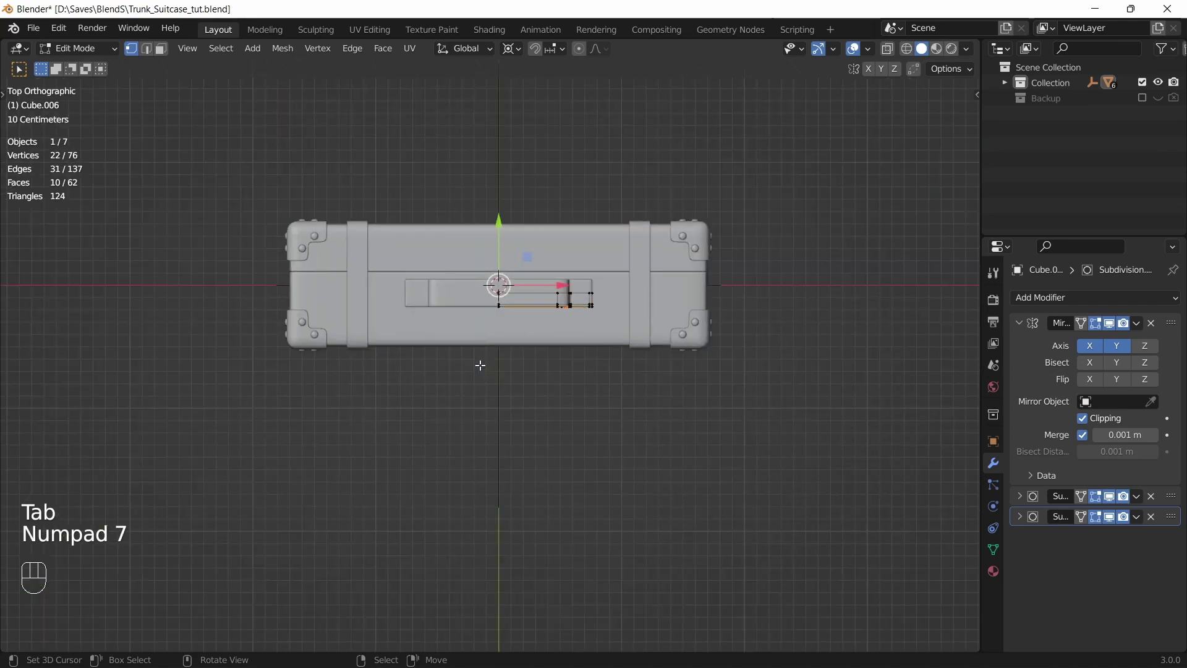
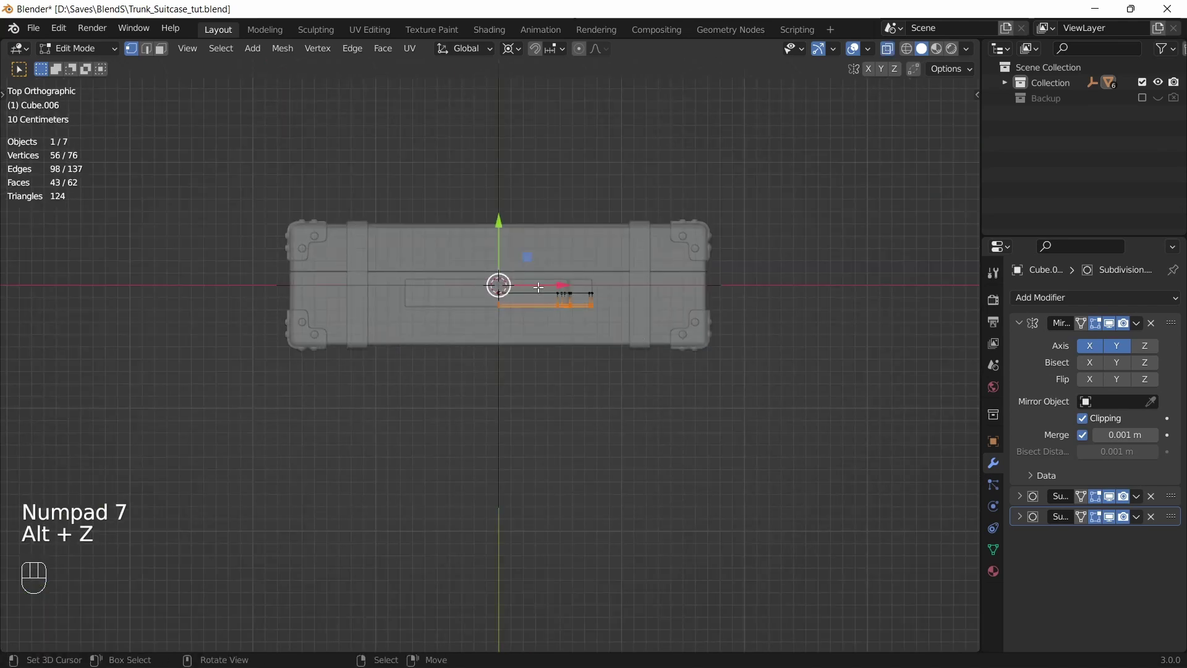
# Step: Tweak the handle geometry, return to Object Mode and save the file
pyautogui.click(510, 114)
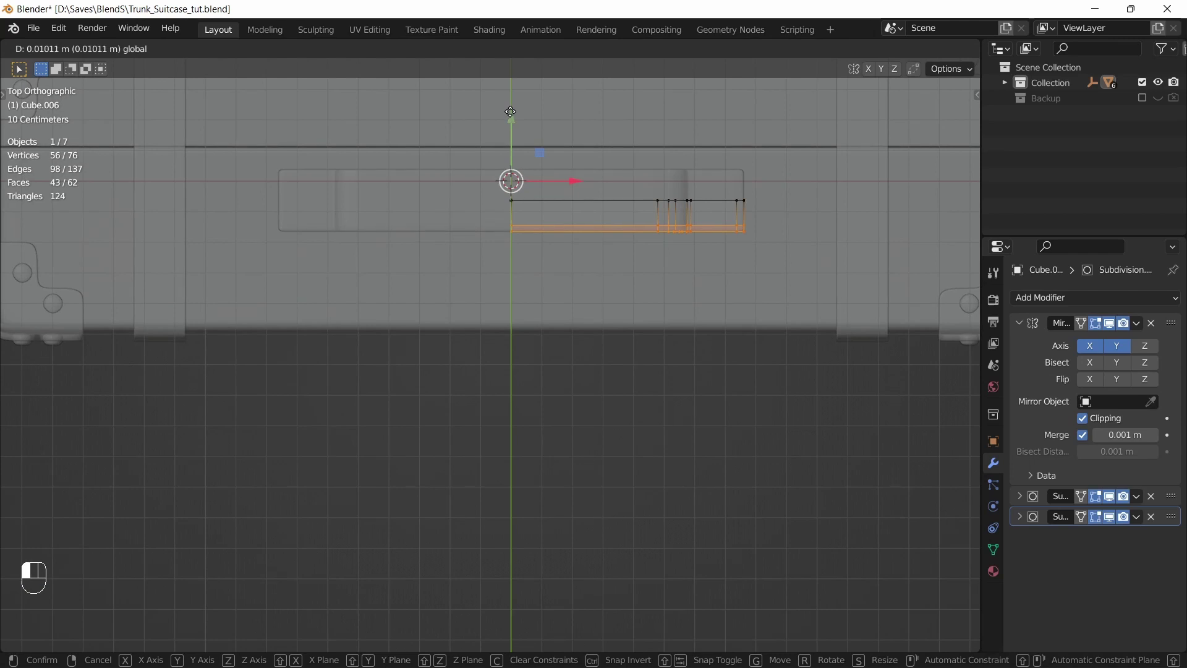
pyautogui.press('Tab')
pyautogui.press('ctrl+s')
pyautogui.press('a')
# Step: Shift the selected handle part slightly in front view and add a mesh plane at the origin
pyautogui.press('alt+z')
pyautogui.moveTo(584, 368); pyautogui.dragTo(639, 267)
pyautogui.click(476, 242)
pyautogui.press('g')
pyautogui.press('KP_1')
pyautogui.click(550, 288)
pyautogui.press('shift+a')
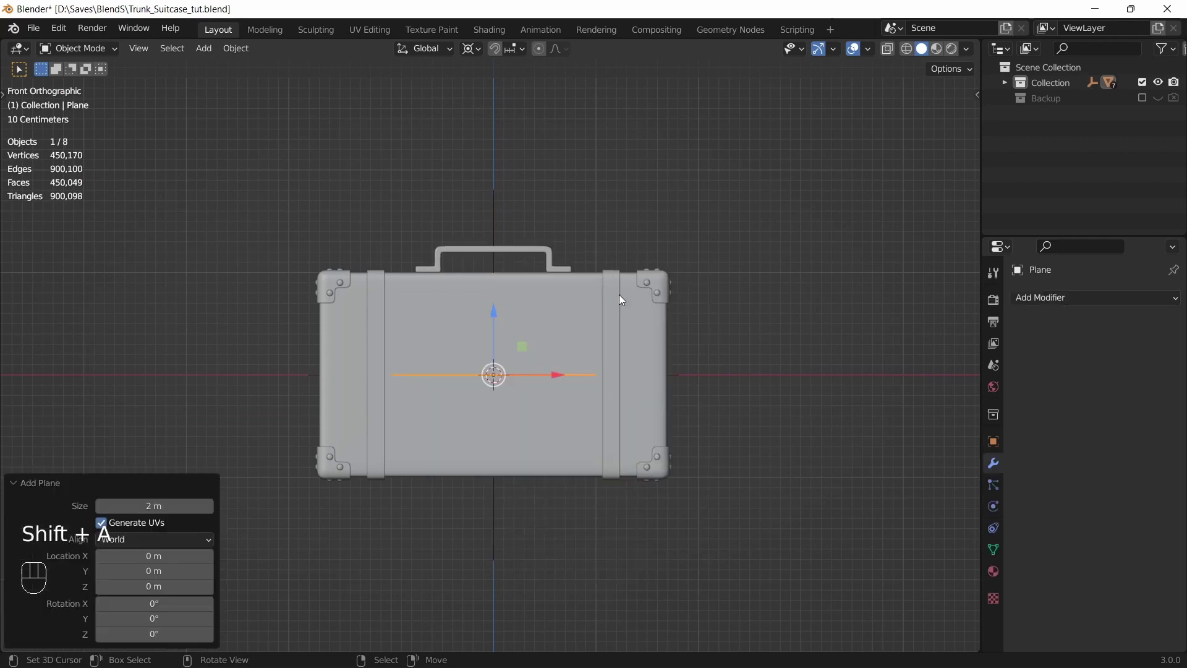
# Step: Scale the floor plane up in Edit Mode into a large ground surface
pyautogui.press('Tab')
pyautogui.press('s')
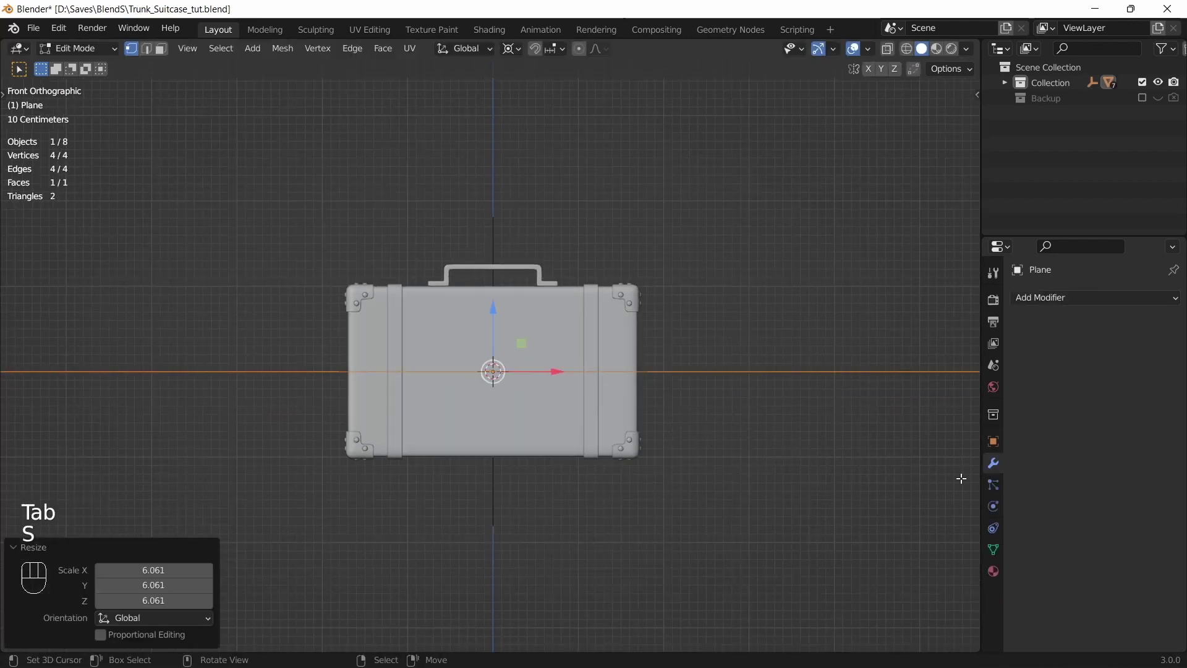
pyautogui.moveTo(729, 430); pyautogui.dragTo(751, 422)
pyautogui.press('Tab')
# Step: Raise the parent empty about 1.04 m on Z so the suitcase rests on the floor
pyautogui.click(486, 261)
pyautogui.press('KP_1')
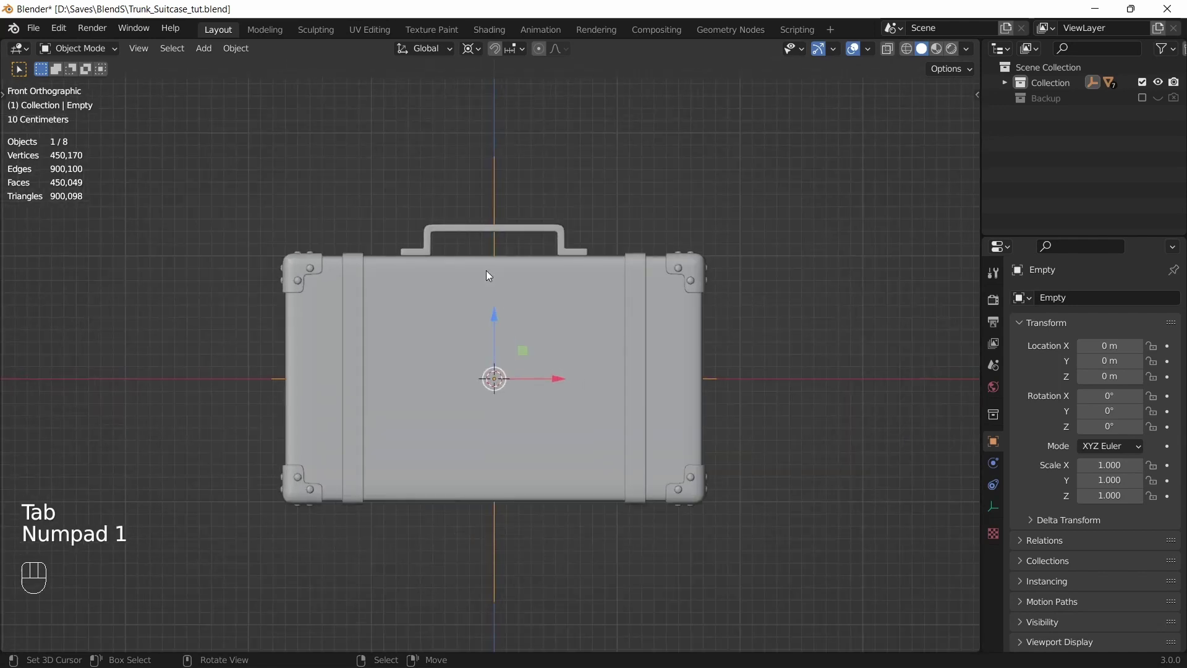
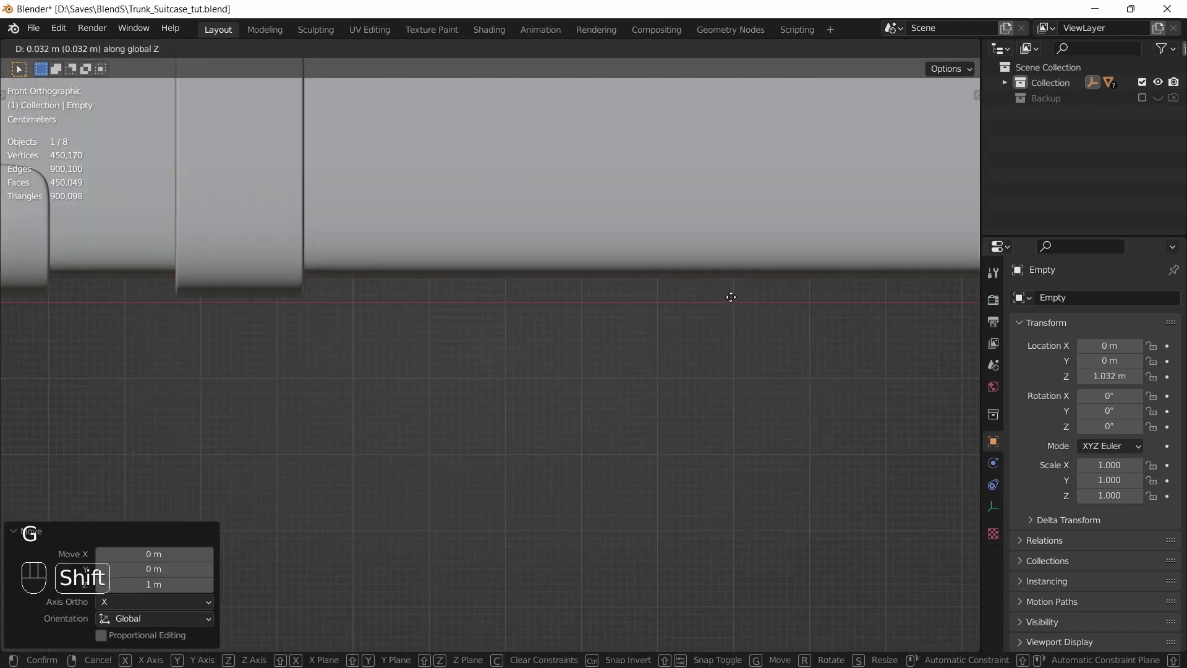
pyautogui.click(638, 302)
pyautogui.press('g')
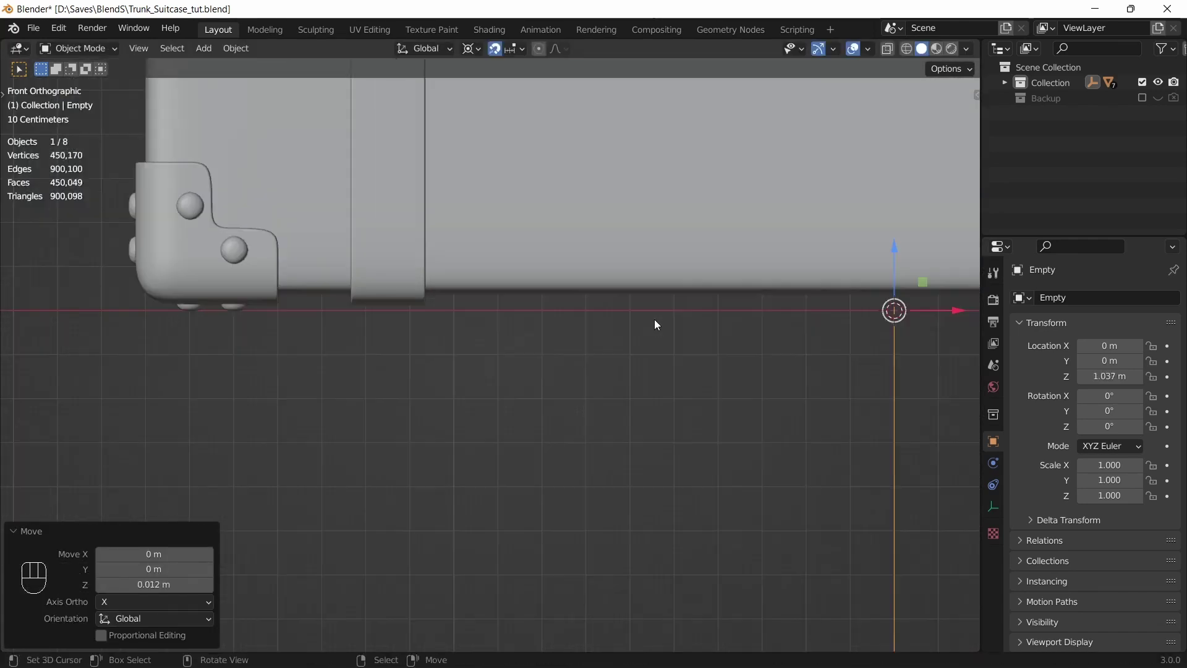
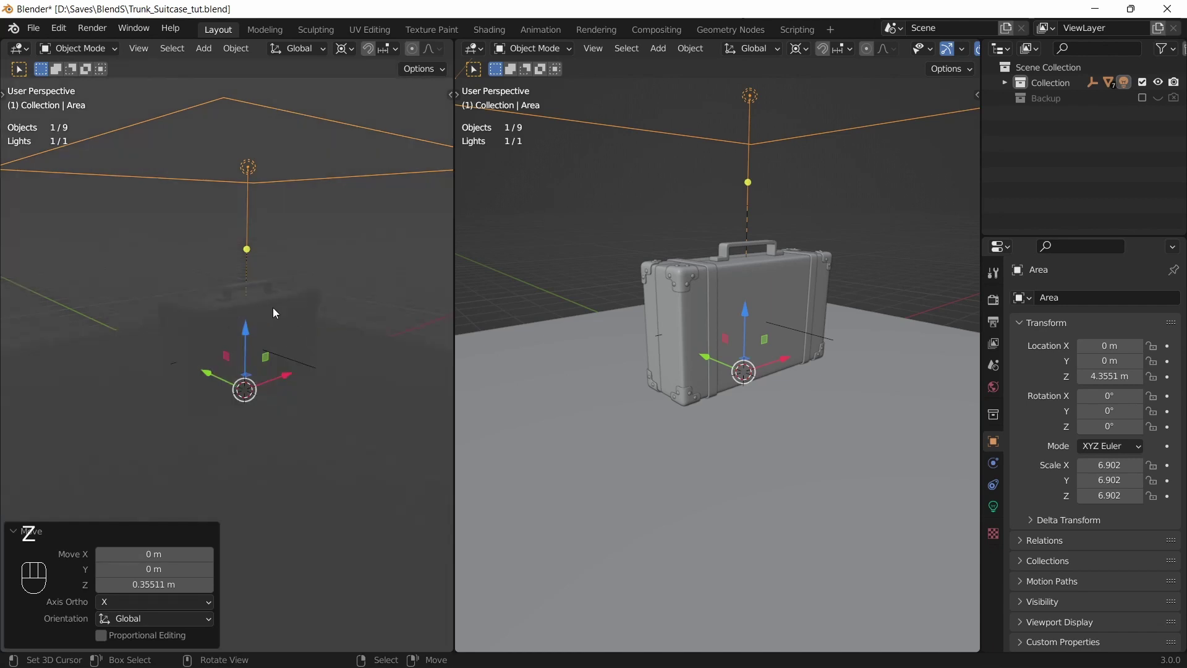
# Step: Set the area light's Power to 100 W in its light properties and save
pyautogui.click(1002, 302)
pyautogui.moveTo(1159, 297); pyautogui.dragTo(1119, 337)
pyautogui.moveTo(1117, 337); pyautogui.dragTo(342, 244)
pyautogui.press('ctrl+s')
pyautogui.press('a')
pyautogui.press('a')
# Step: Switch the second area to the Shader Editor and select the suitcase body
pyautogui.click(262, 151)
pyautogui.click(250, 171)
pyautogui.click(1004, 506)
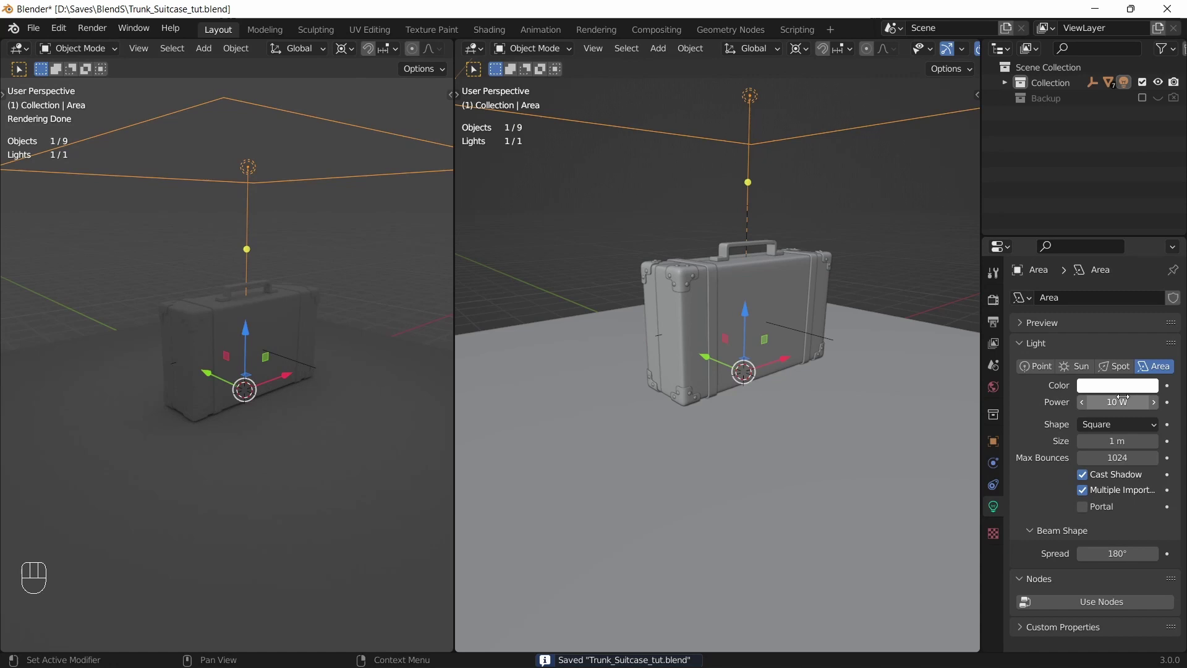
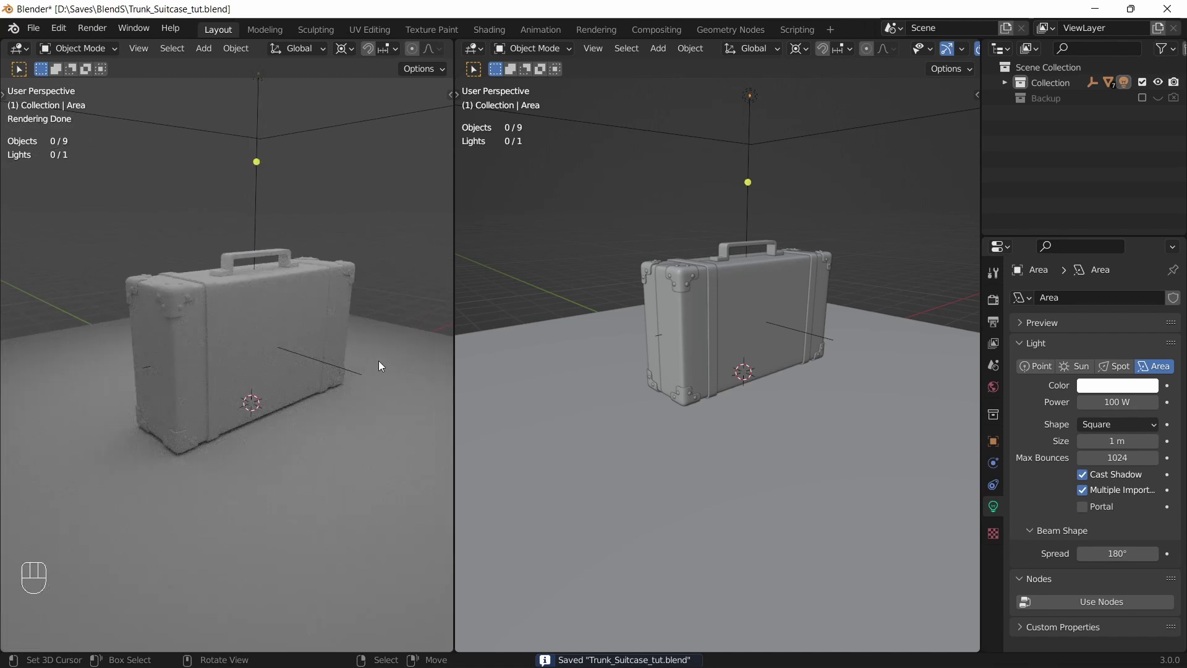
pyautogui.moveTo(477, 48); pyautogui.dragTo(504, 199)
pyautogui.press('n')
pyautogui.click(271, 293)
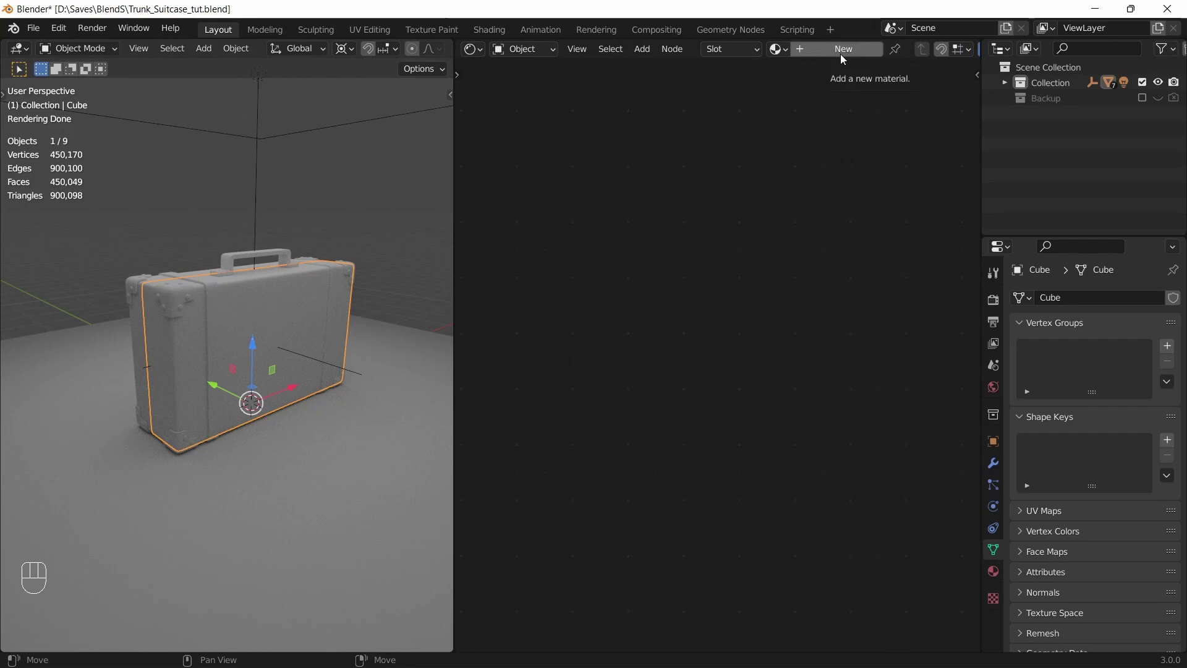
# Step: Create a new red material named trunk on the suitcase body and save
pyautogui.click(847, 56)
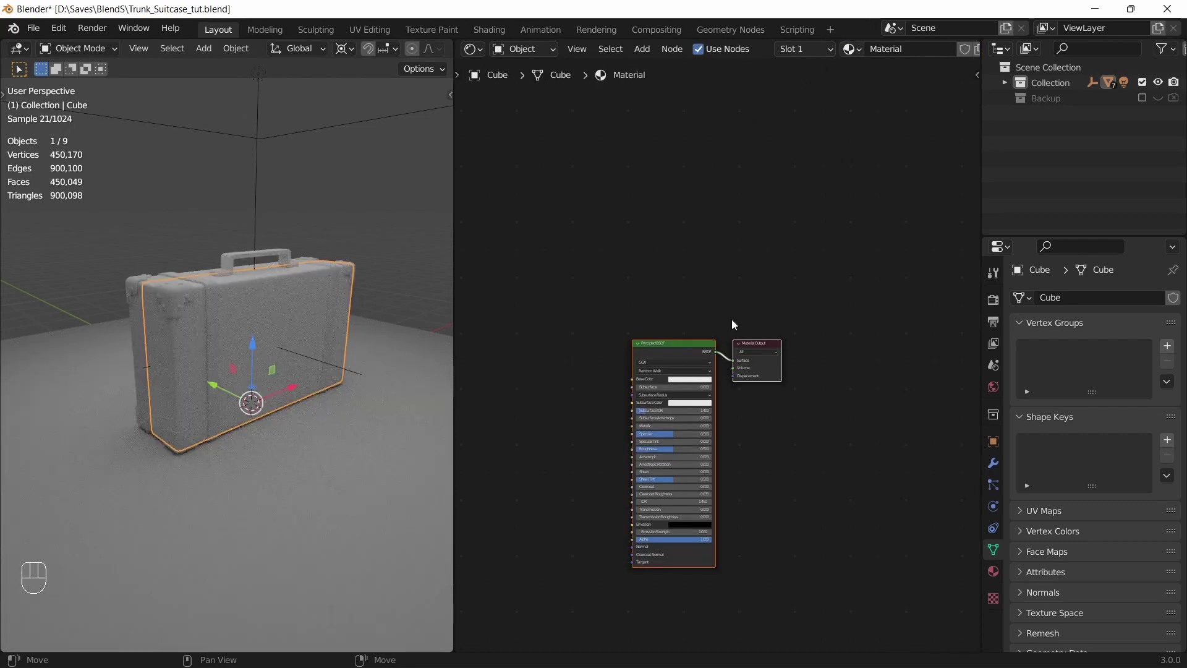
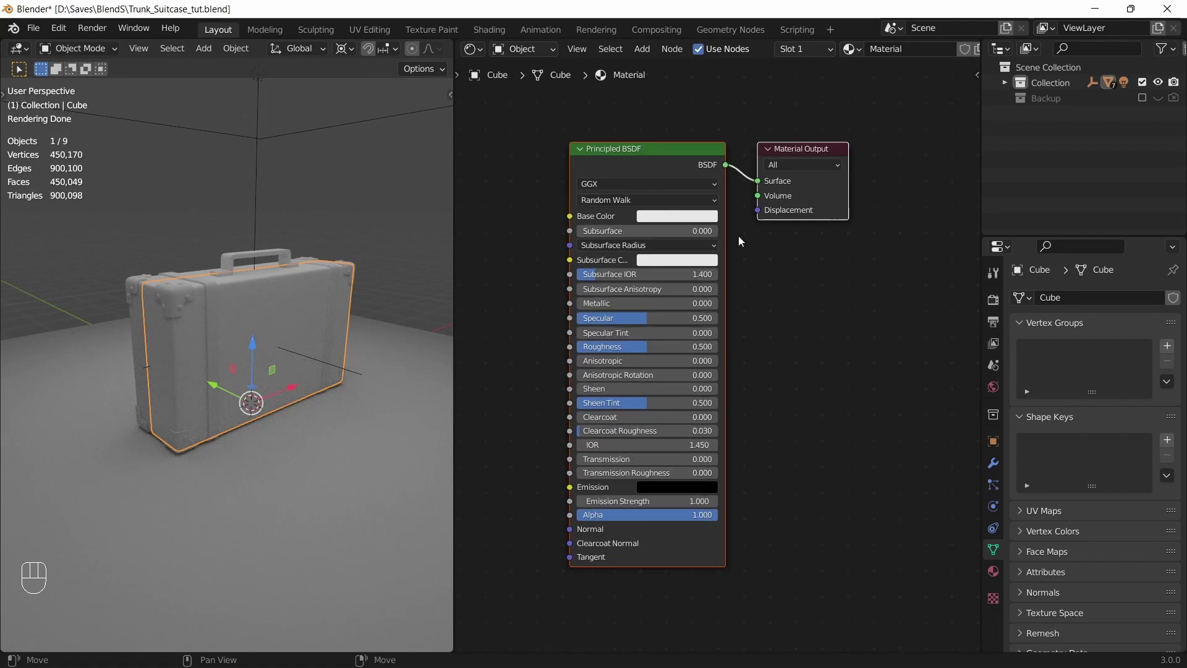
pyautogui.middleClick(843, 245)
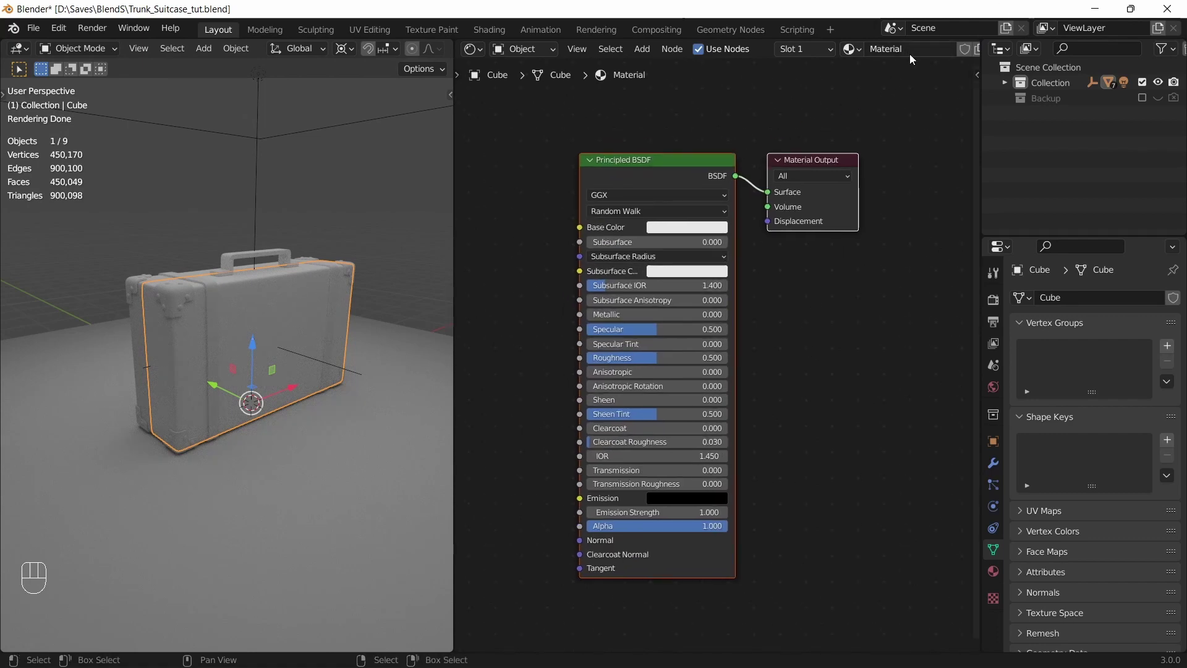
pyautogui.moveTo(921, 54); pyautogui.dragTo(696, 102)
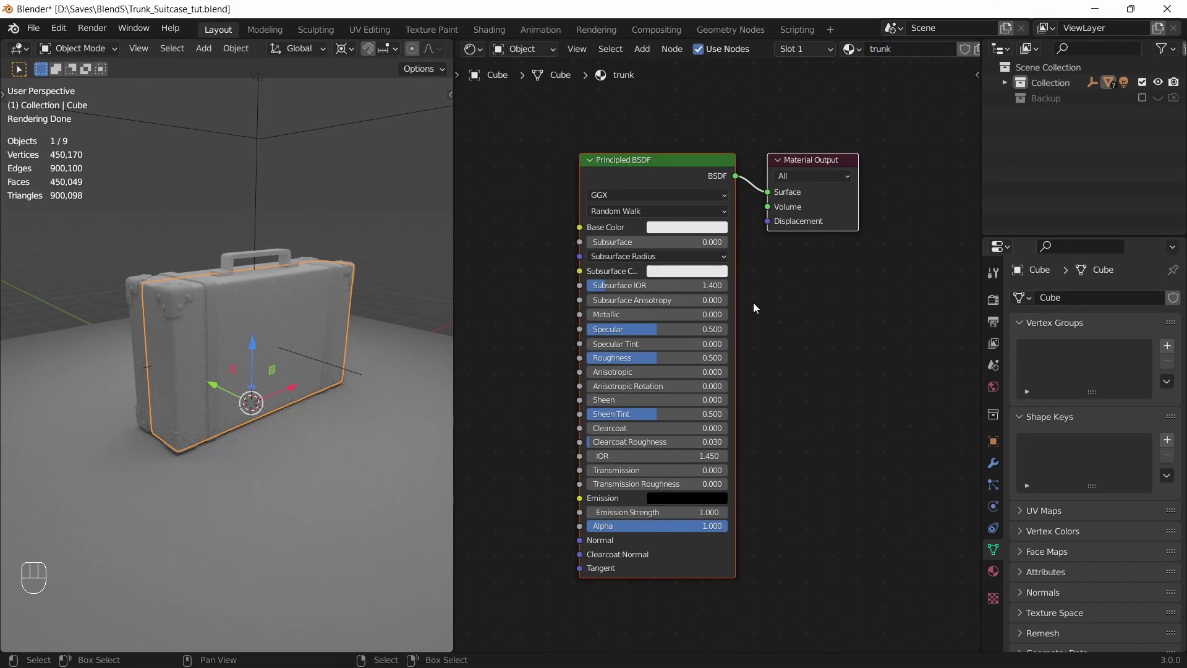
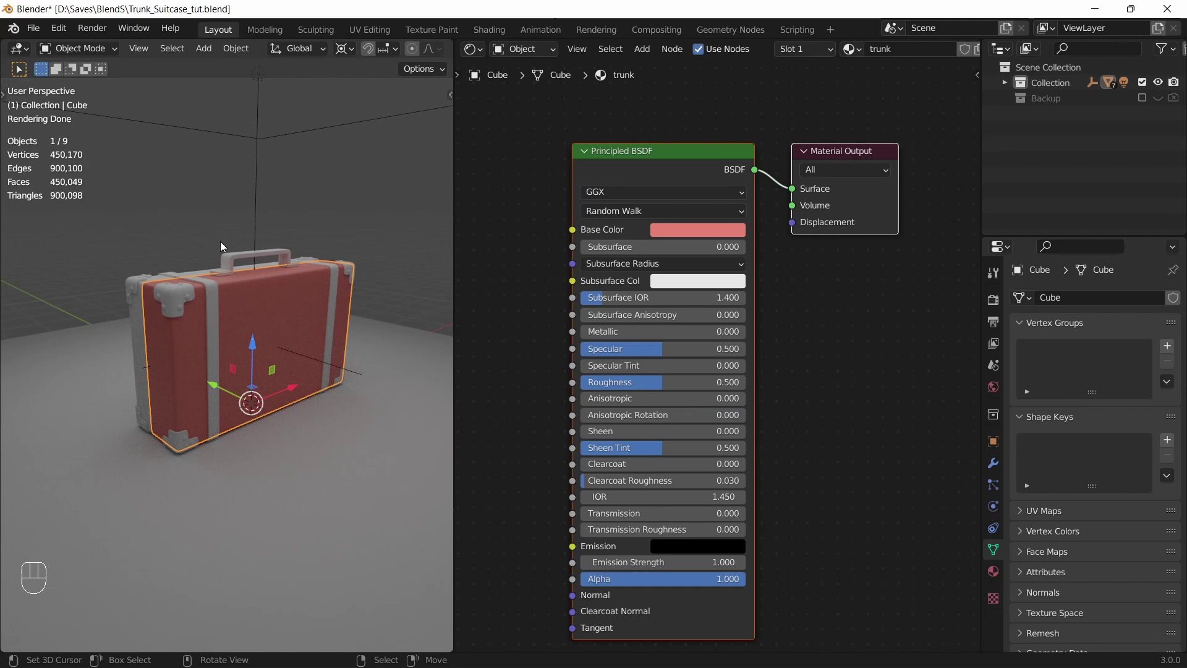
pyautogui.press('ctrl+s')
pyautogui.press('a')
pyautogui.press('a')
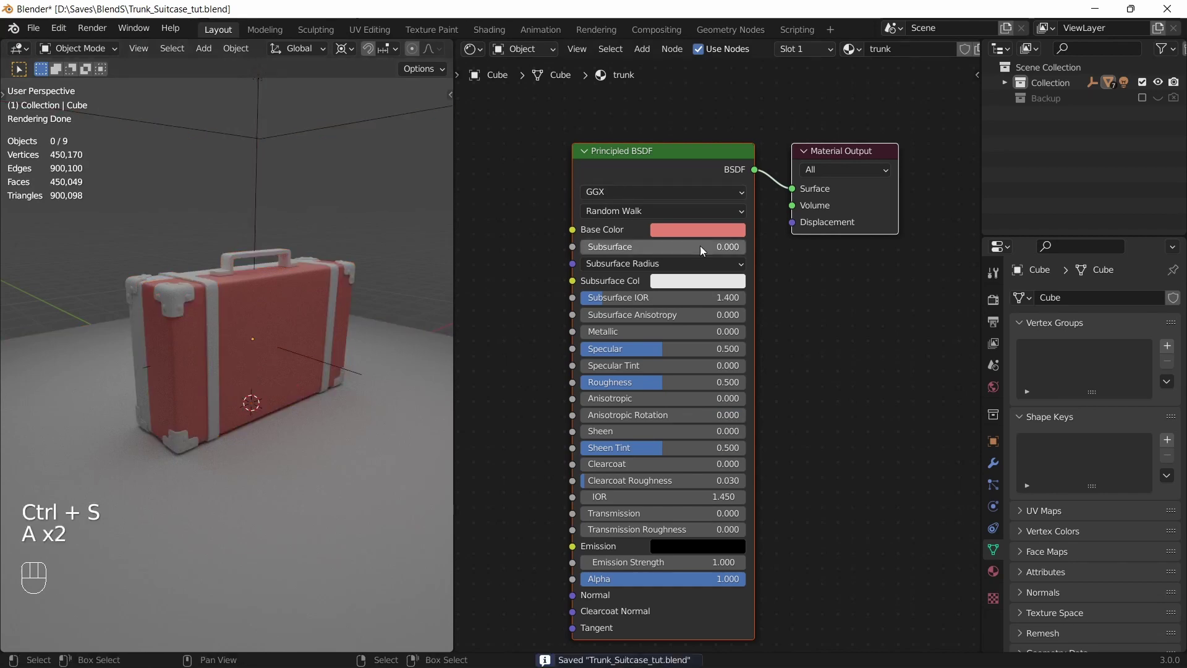
pyautogui.click(699, 237)
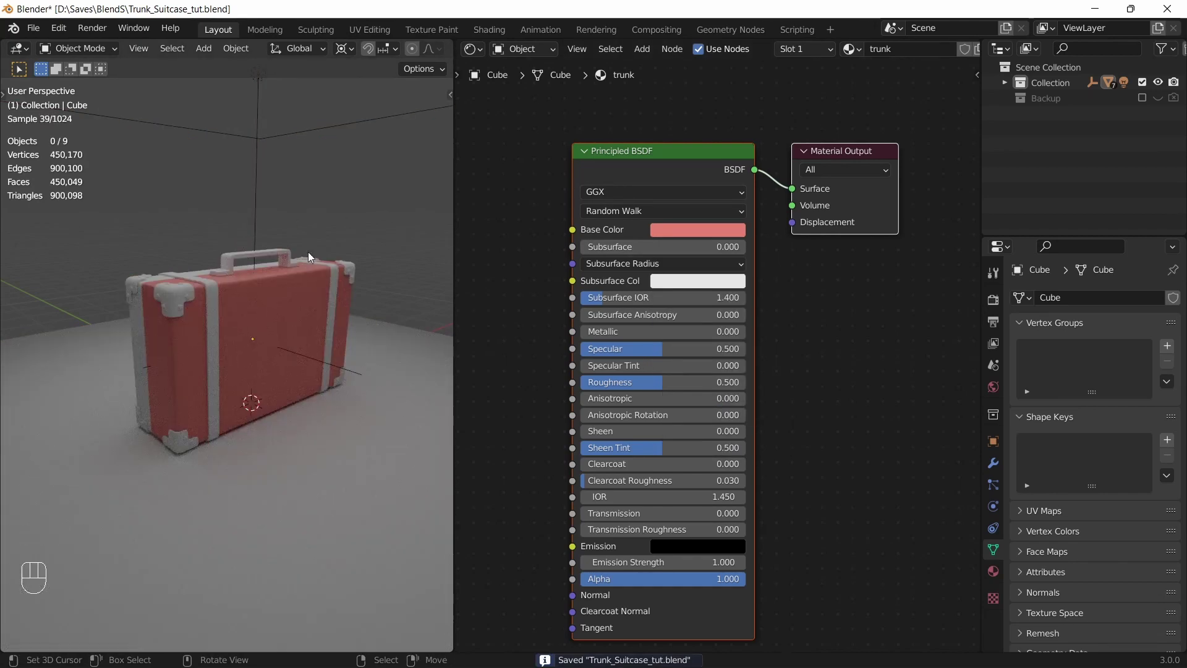
# Step: Link the body's trunk material to every other object, floor included, and save
pyautogui.click(270, 329)
pyautogui.press('a')
pyautogui.press('ctrl+l')
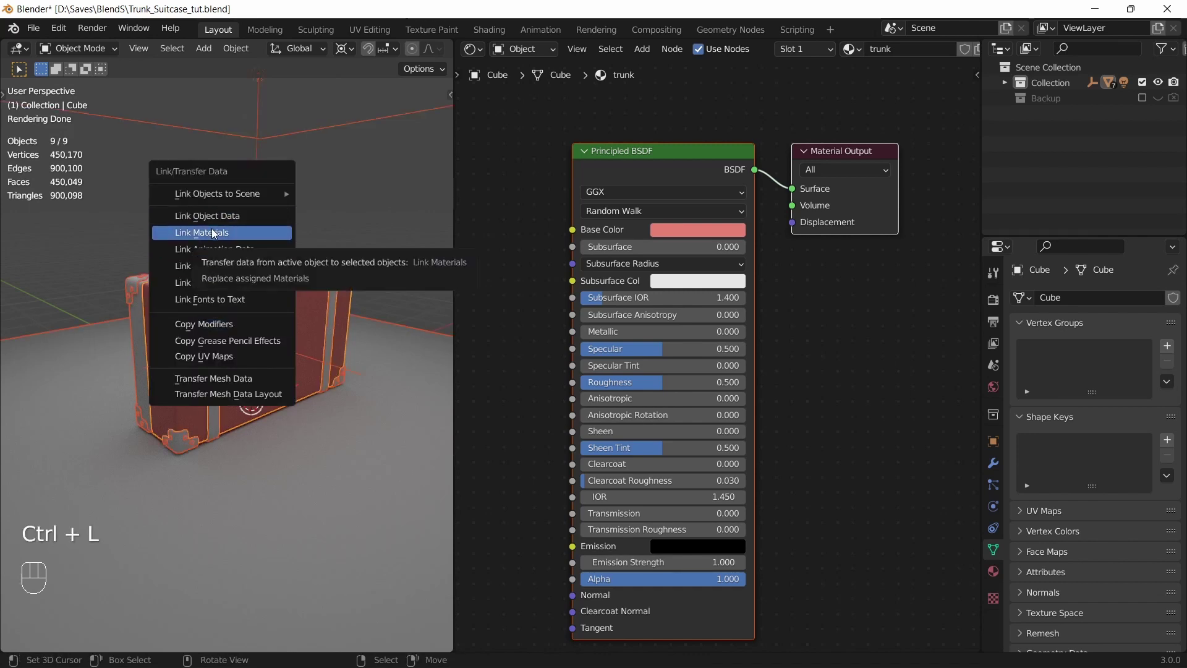
pyautogui.moveTo(320, 141); pyautogui.dragTo(271, 107)
pyautogui.press('ctrl+l')
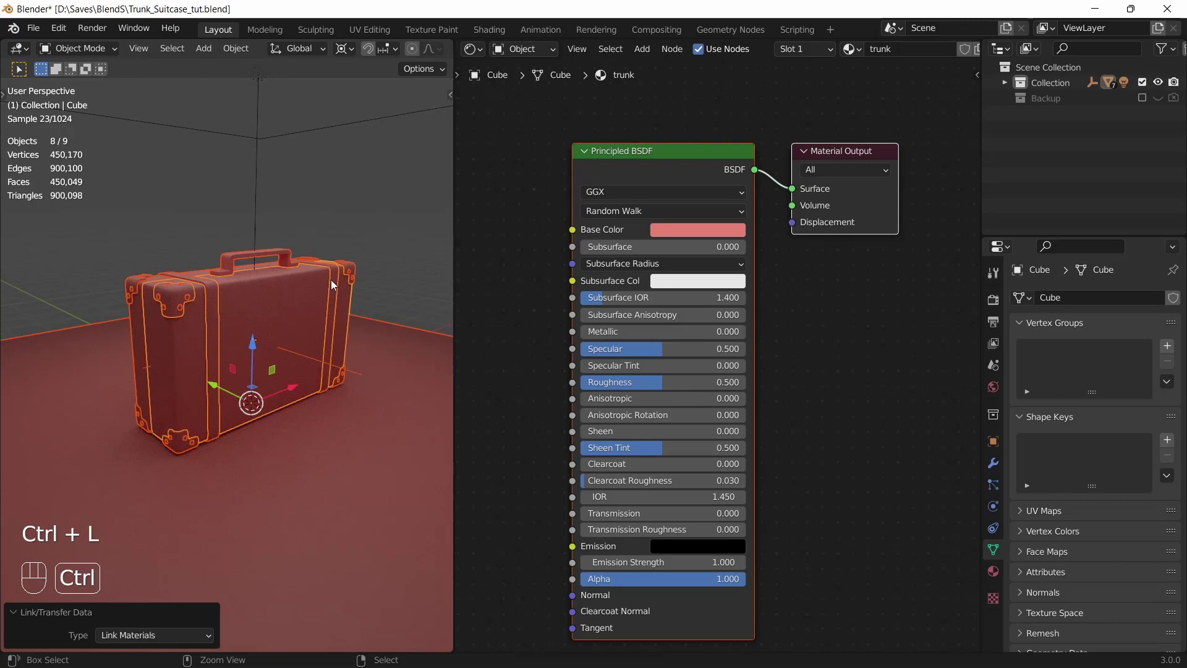
pyautogui.press('ctrl+s')
# Step: Give the straps their own copy trunk.001 with base colour V lowered to about 0.478, then save
pyautogui.press('a')
pyautogui.press('a')
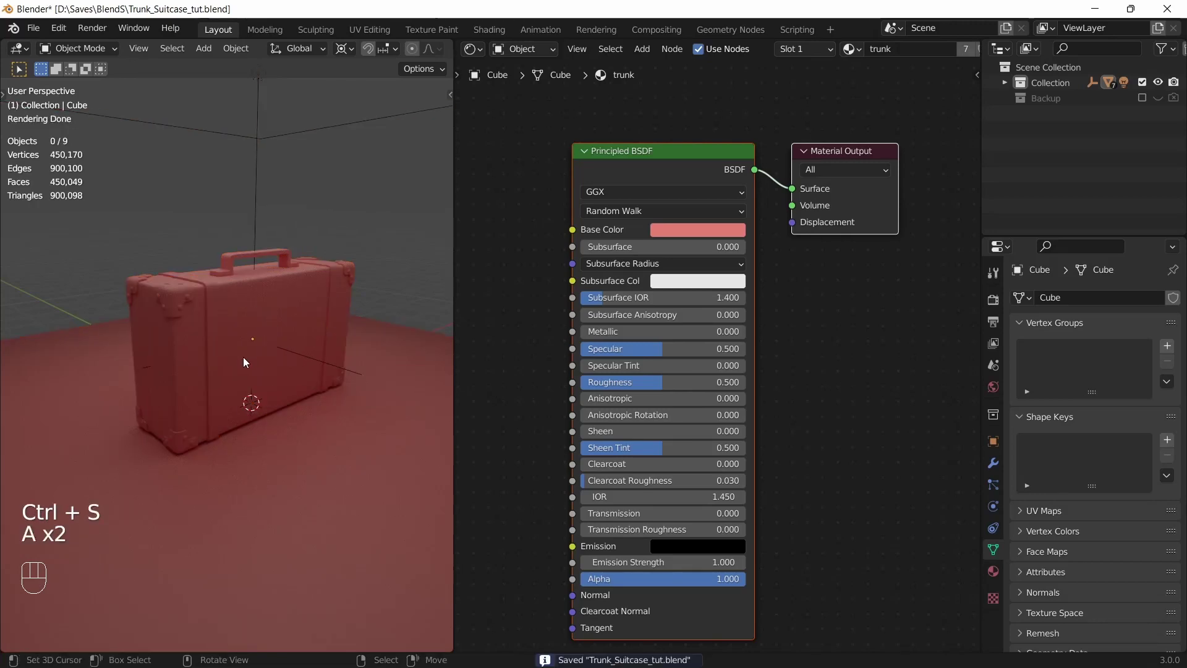
pyautogui.click(230, 356)
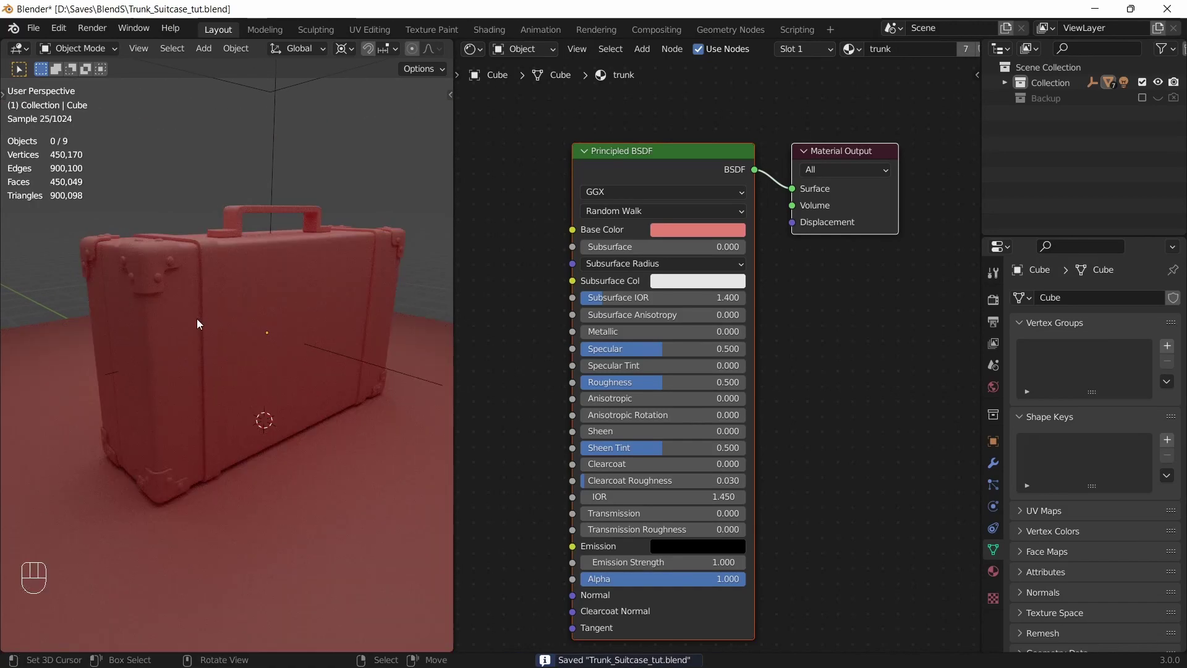
pyautogui.click(211, 267)
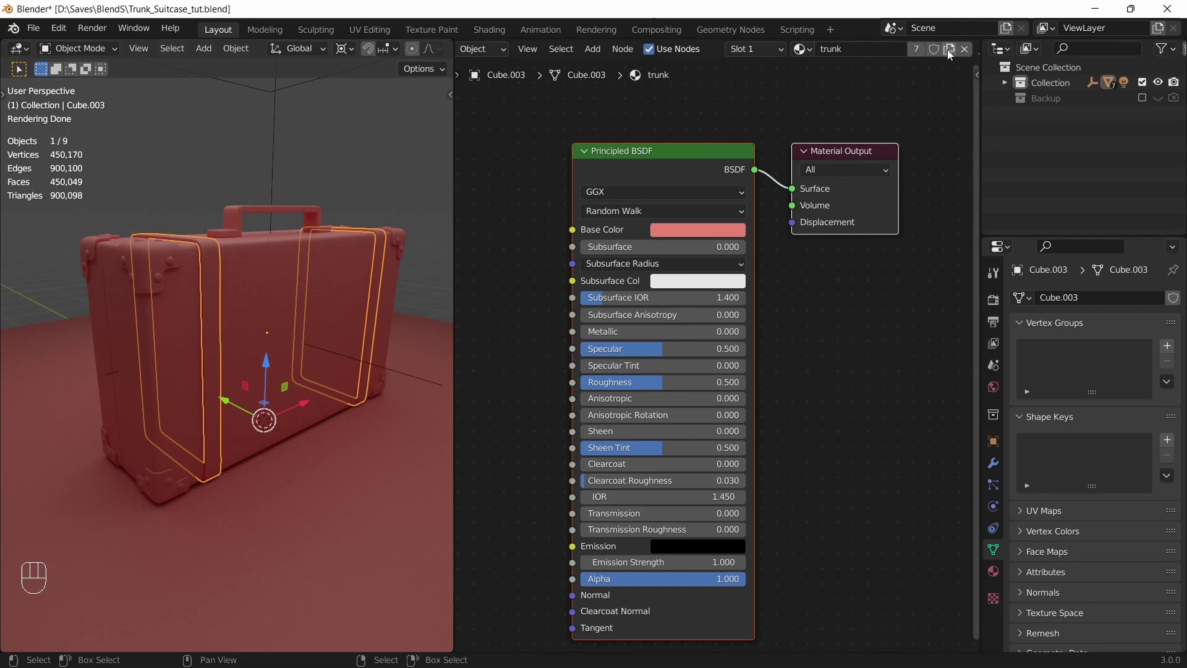
pyautogui.click(951, 54)
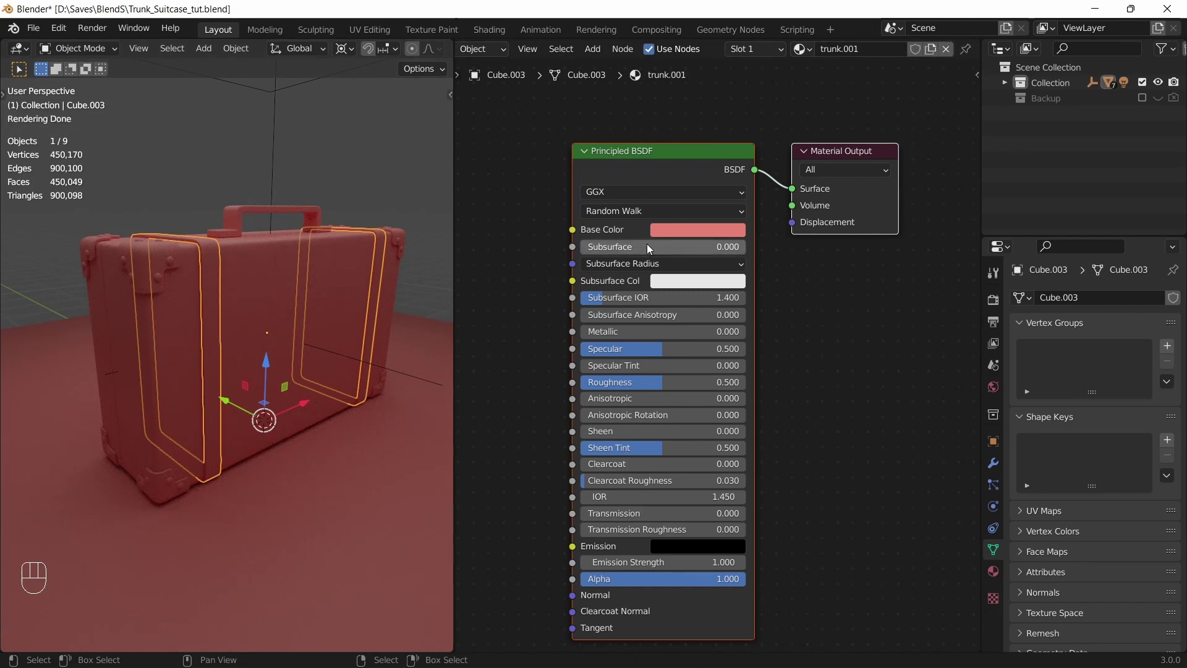
pyautogui.click(683, 235)
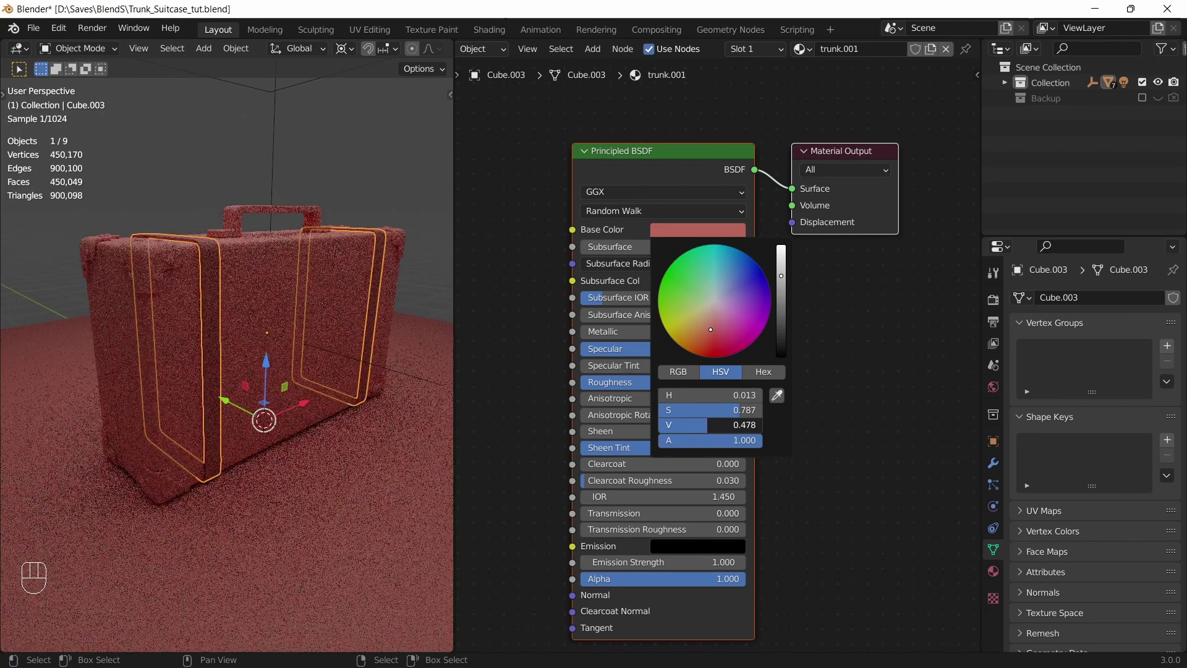
pyautogui.press('ctrl+s')
pyautogui.press('a')
pyautogui.press('a')
pyautogui.click(145, 256)
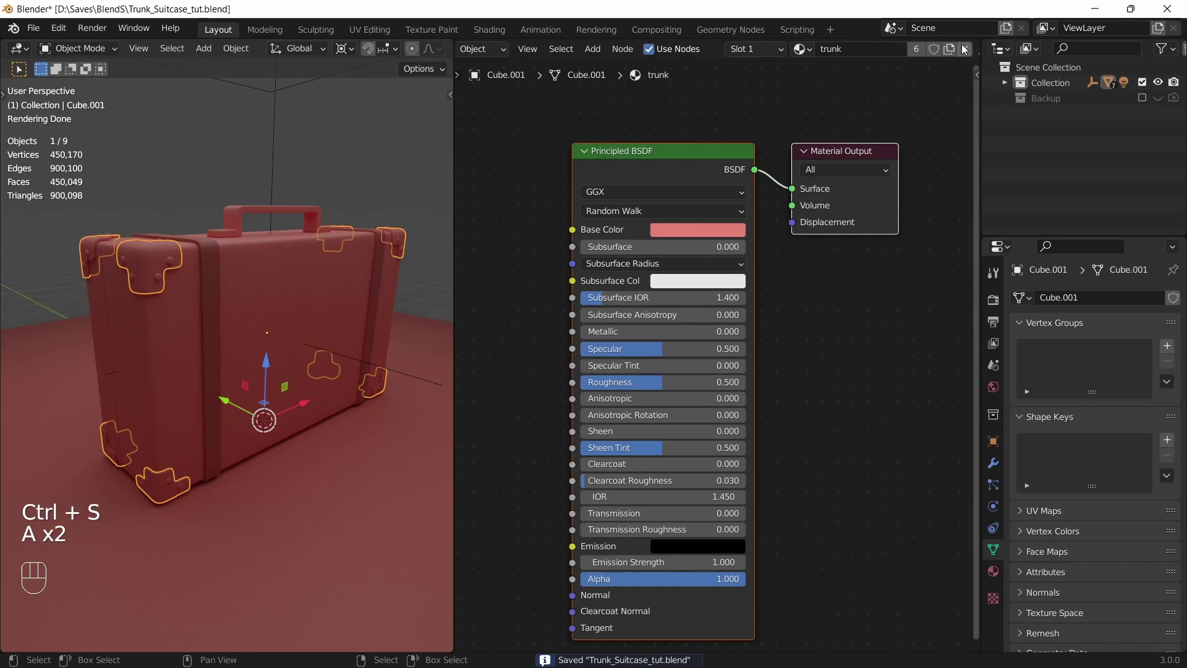
# Step: Make the corners' copy trunk.002 orange-red and the rivets' copy trunk.003 fully metallic (Metallic 1)
pyautogui.click(954, 54)
pyautogui.click(708, 235)
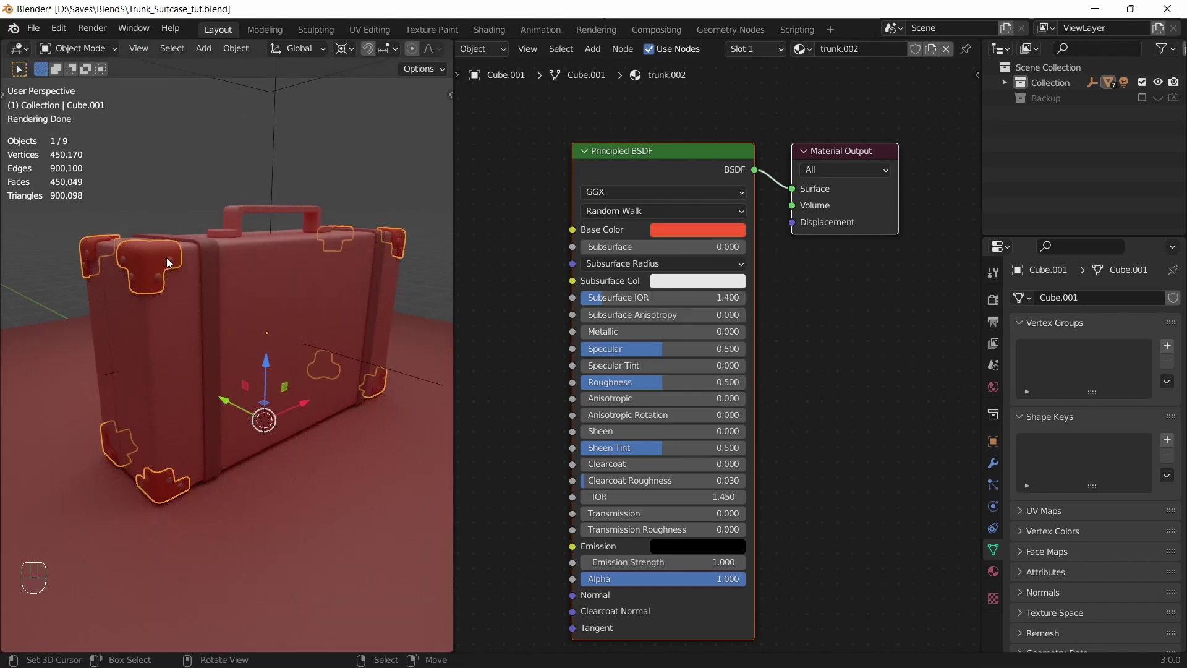
pyautogui.click(170, 263)
pyautogui.moveTo(954, 51); pyautogui.dragTo(752, 334)
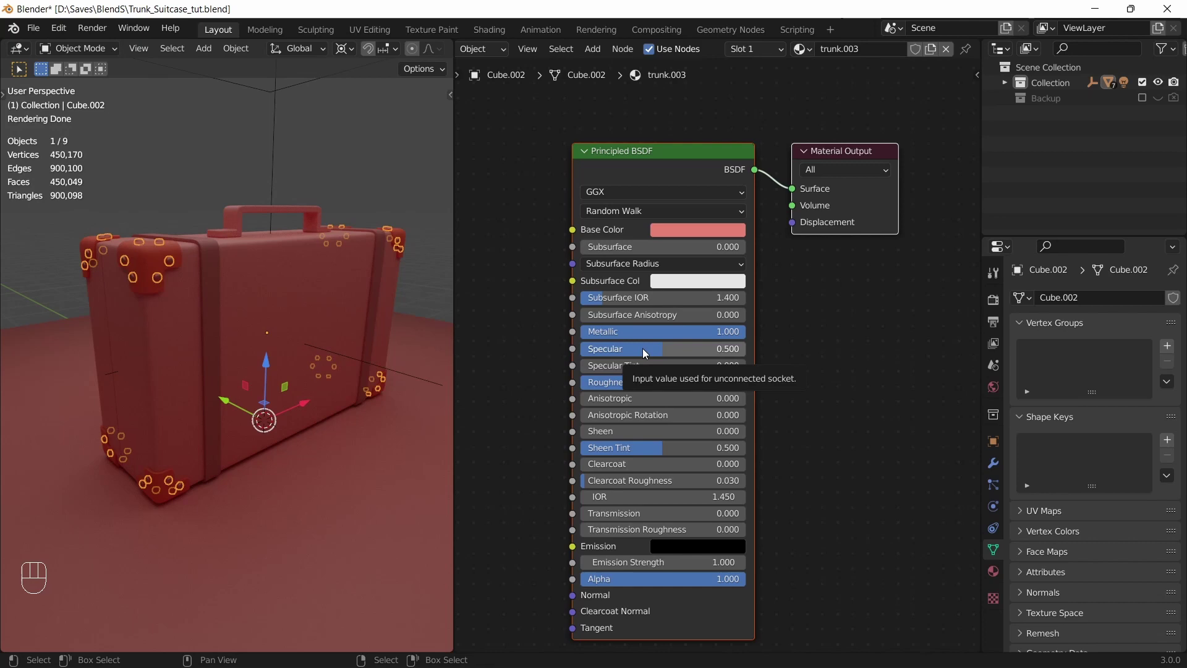
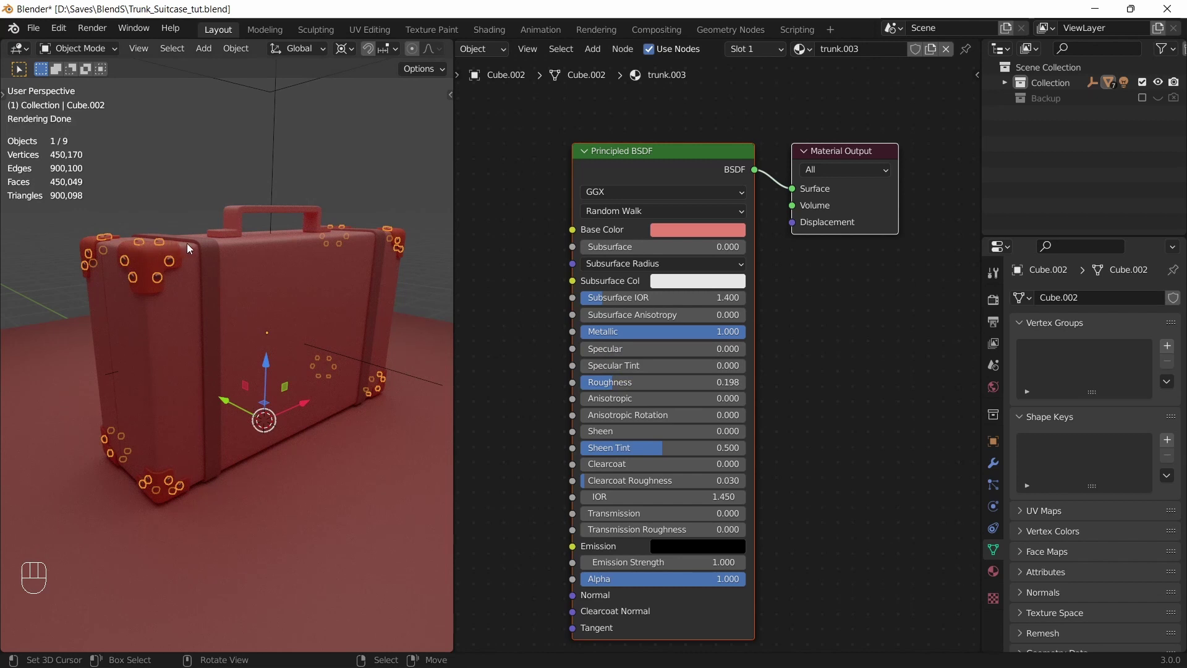
# Step: Give the handle its own brighter copy trunk.004 with base colour V 1.0 and save
pyautogui.press('a')
pyautogui.press('a')
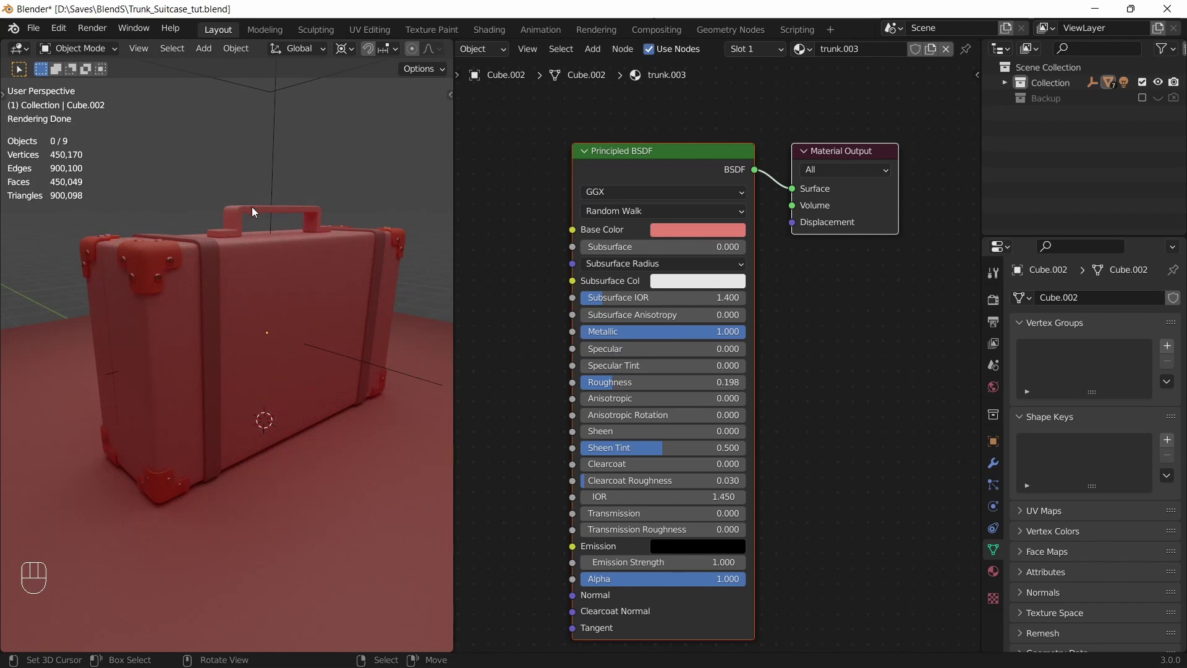
pyautogui.click(254, 211)
pyautogui.press('ctrl+z')
pyautogui.click(954, 53)
pyautogui.click(715, 237)
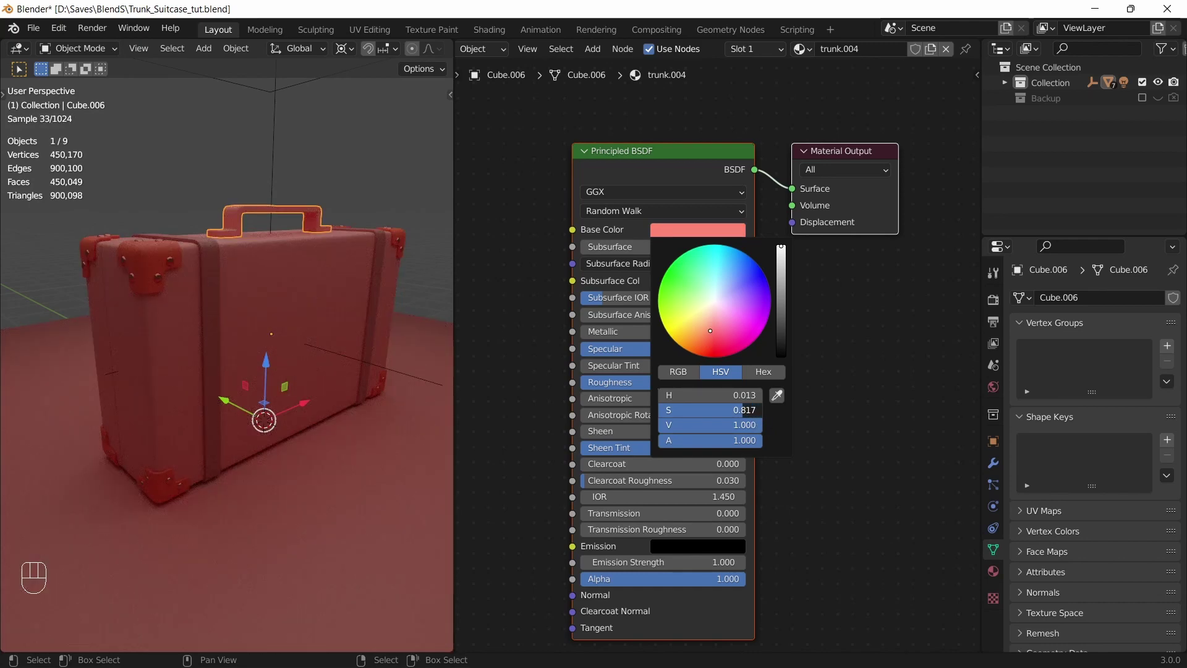
pyautogui.press('ctrl+s')
pyautogui.press('a')
pyautogui.press('a')
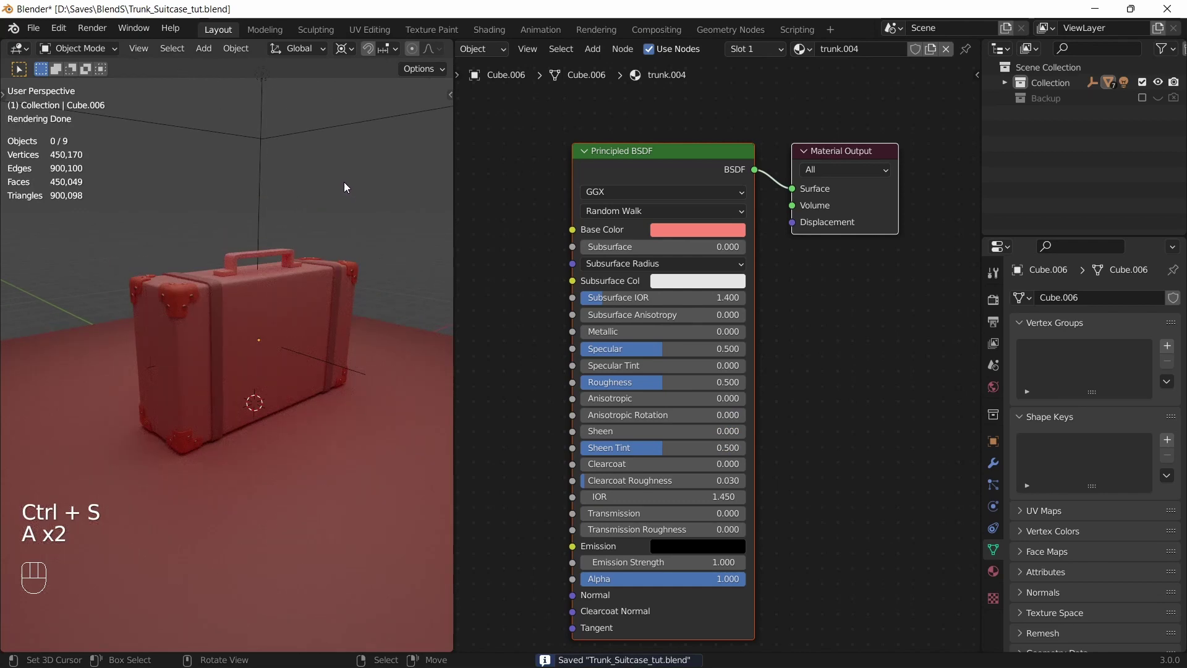
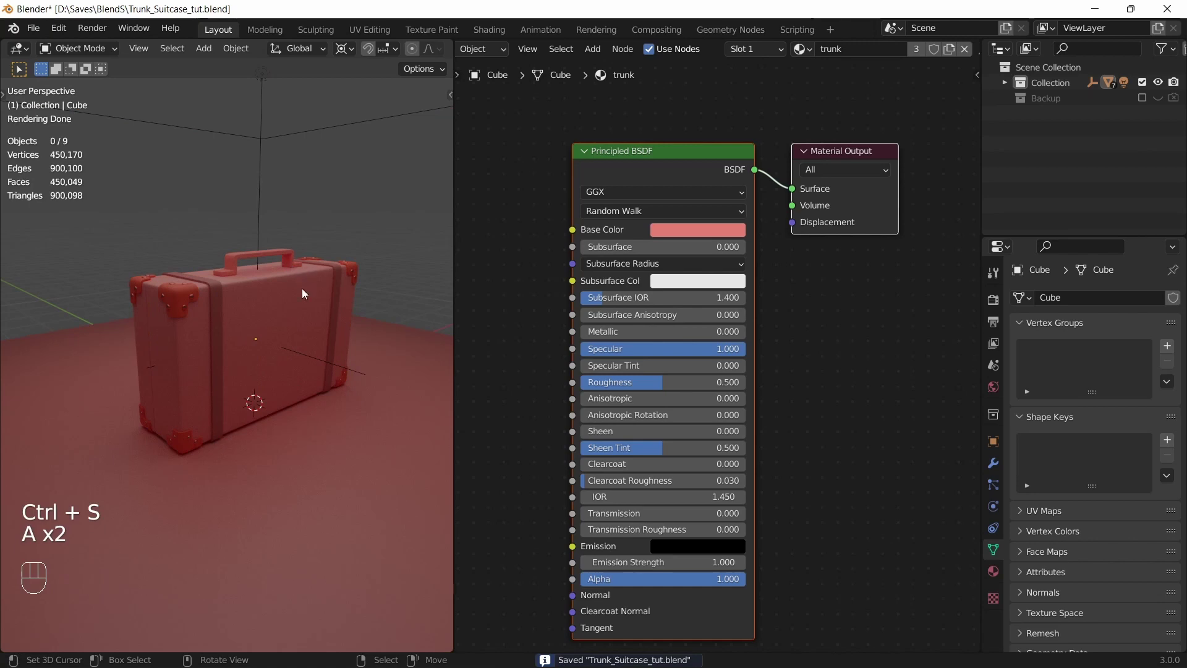
# Step: Give the floor plane its own single-user material copy renamed 'Floor'
pyautogui.click(324, 451)
pyautogui.press('ctrl+z')
pyautogui.click(953, 52)
pyautogui.moveTo(878, 56); pyautogui.dragTo(870, 110)
pyautogui.press('o')
pyautogui.press('Return')
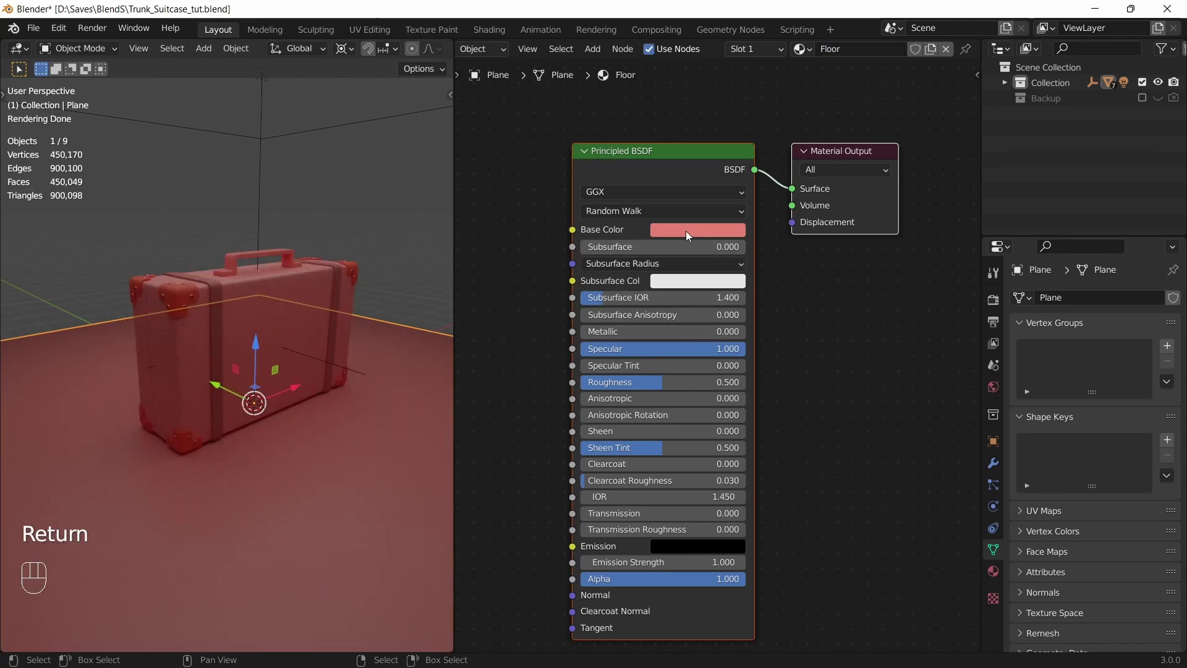
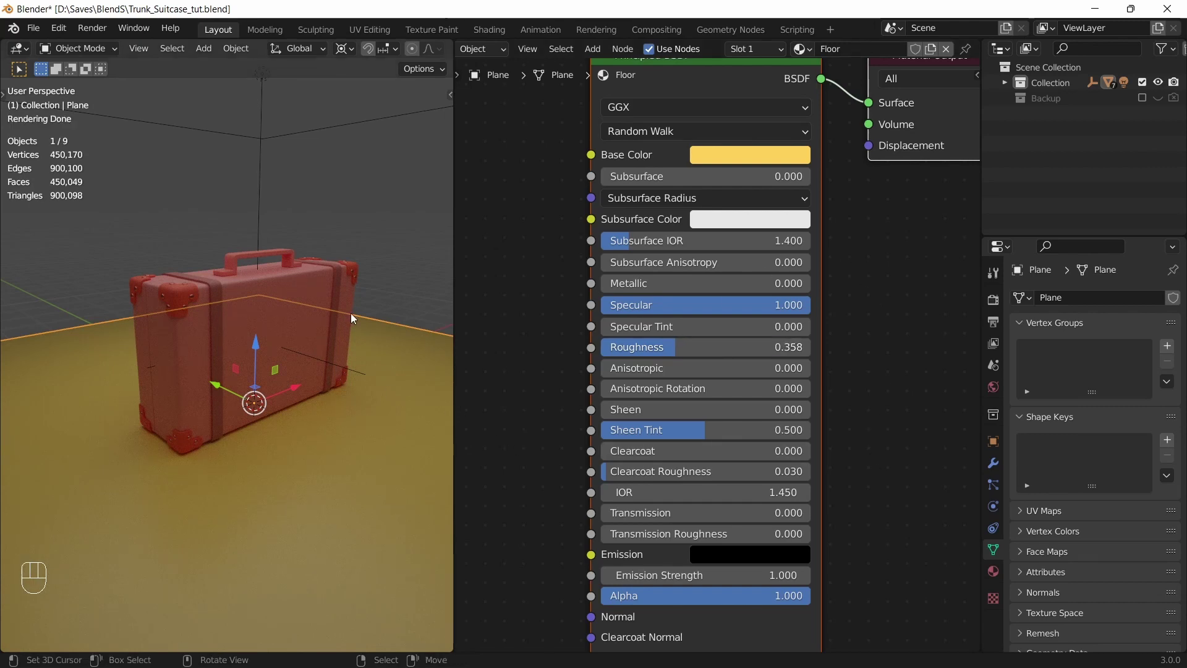
# Step: Snap the camera to the current view and enable Lock Camera to View
pyautogui.middleClick(330, 375)
pyautogui.press('a')
pyautogui.press('a')
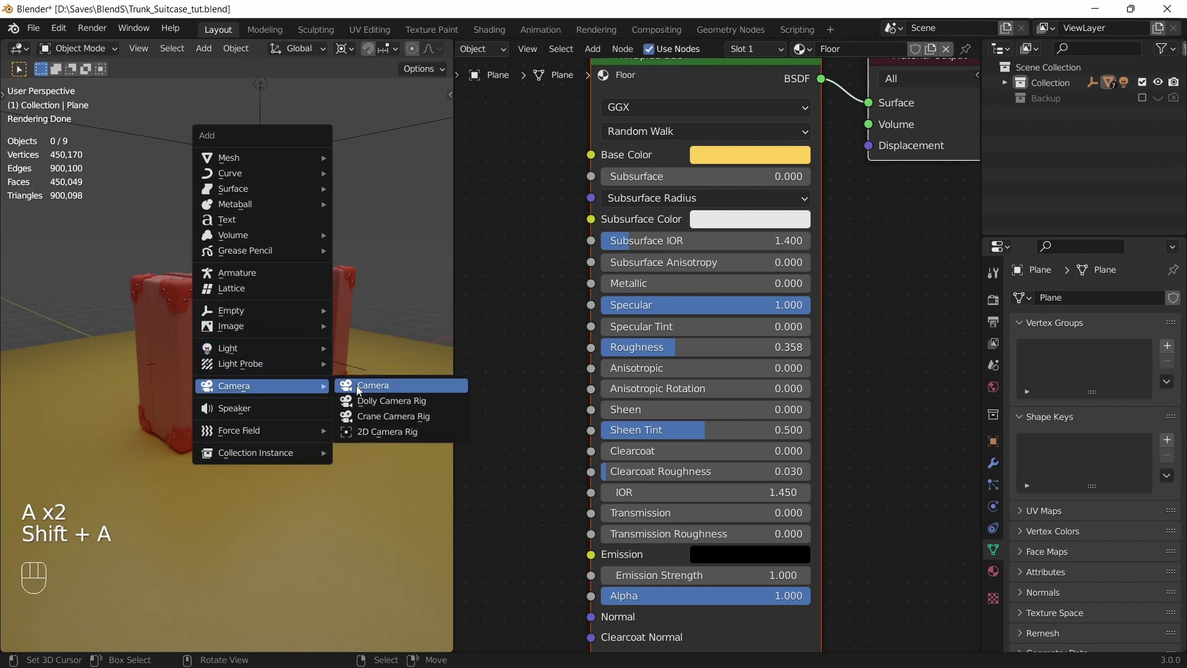
pyautogui.press('ctrl+alt+KP_0')
pyautogui.moveTo(305, 357); pyautogui.dragTo(322, 320)
pyautogui.press('q')
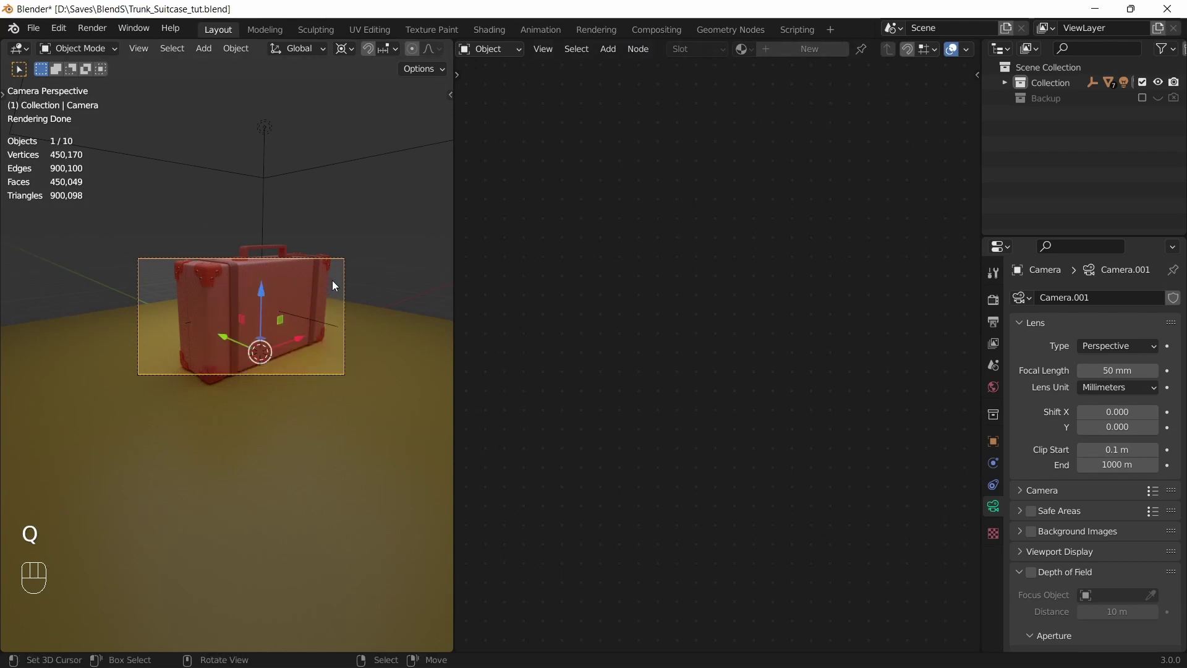
pyautogui.press('n')
pyautogui.click(445, 154)
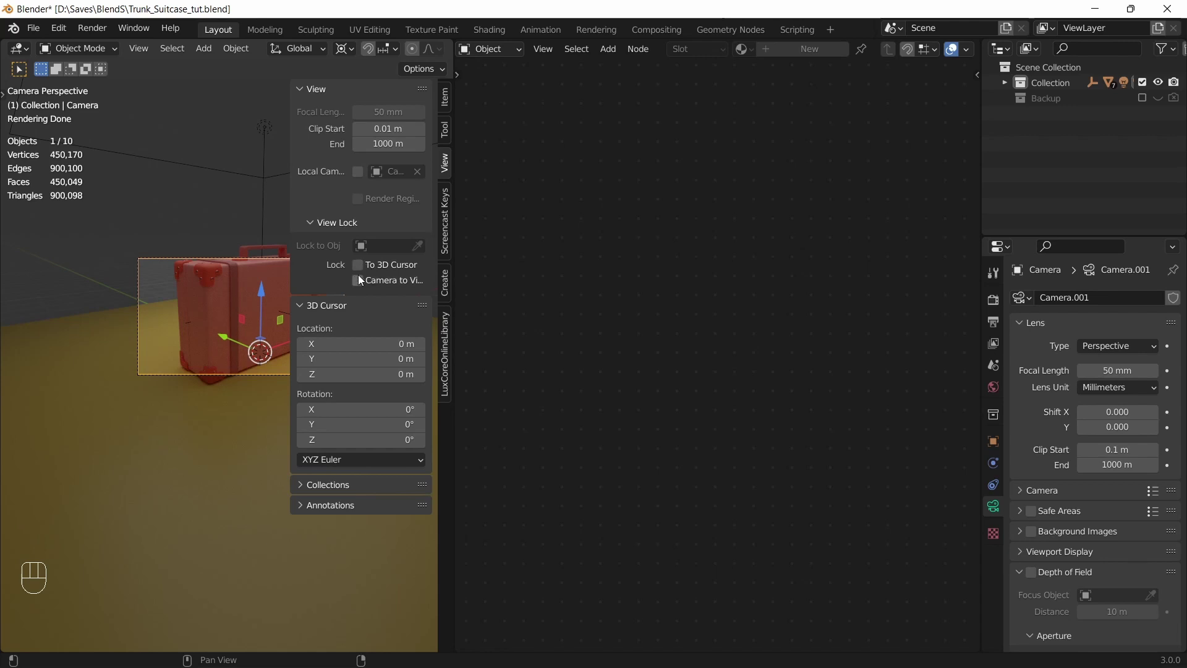
pyautogui.click(361, 280)
pyautogui.press('n')
# Step: Pull the camera back so the suitcase sits smaller and centred, and scale up the floor plane
pyautogui.press('q')
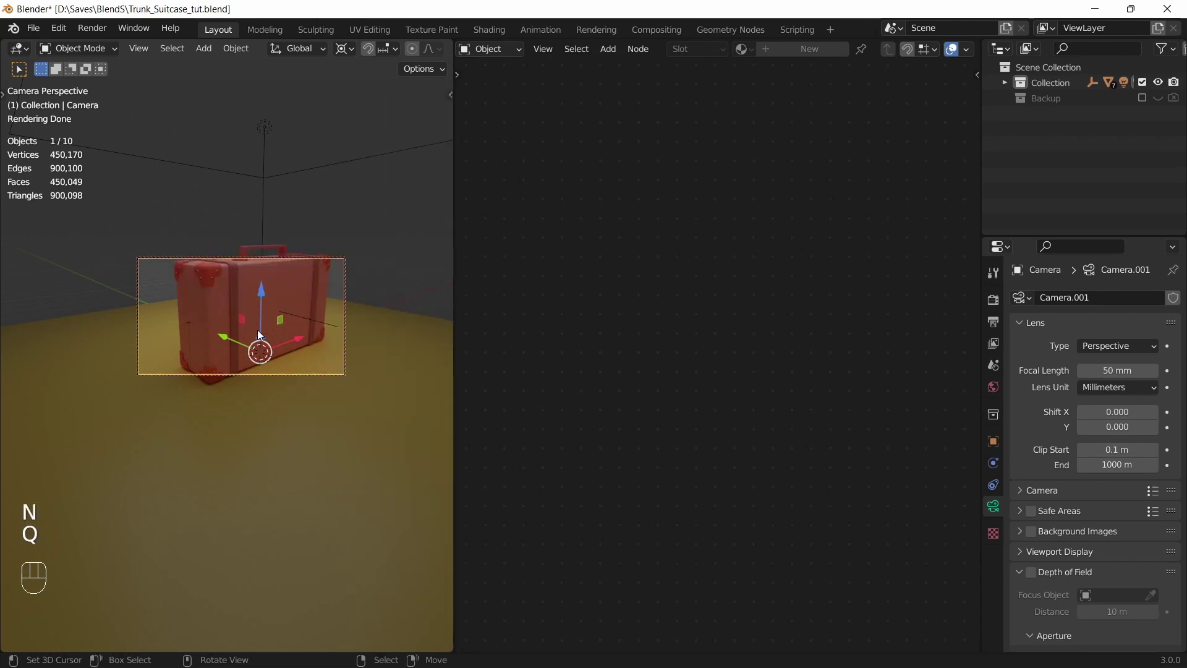
pyautogui.click(260, 328)
pyautogui.click(272, 311)
pyautogui.moveTo(285, 353); pyautogui.dragTo(286, 351)
pyautogui.click(285, 337)
pyautogui.moveTo(291, 323); pyautogui.dragTo(291, 323)
pyautogui.middleClick(289, 345)
pyautogui.middleClick(284, 332)
pyautogui.moveTo(285, 333); pyautogui.dragTo(297, 329)
pyautogui.click(273, 323)
pyautogui.click(220, 326)
pyautogui.press('Tab')
pyautogui.press('s')
pyautogui.press('Tab')
# Step: Save the file, select the floor plane and show the Output Properties format settings
pyautogui.press('ctrl+s')
pyautogui.press('a')
pyautogui.click(286, 326)
pyautogui.press('ctrl+s')
pyautogui.press('q')
pyautogui.press('q')
pyautogui.click(1000, 326)
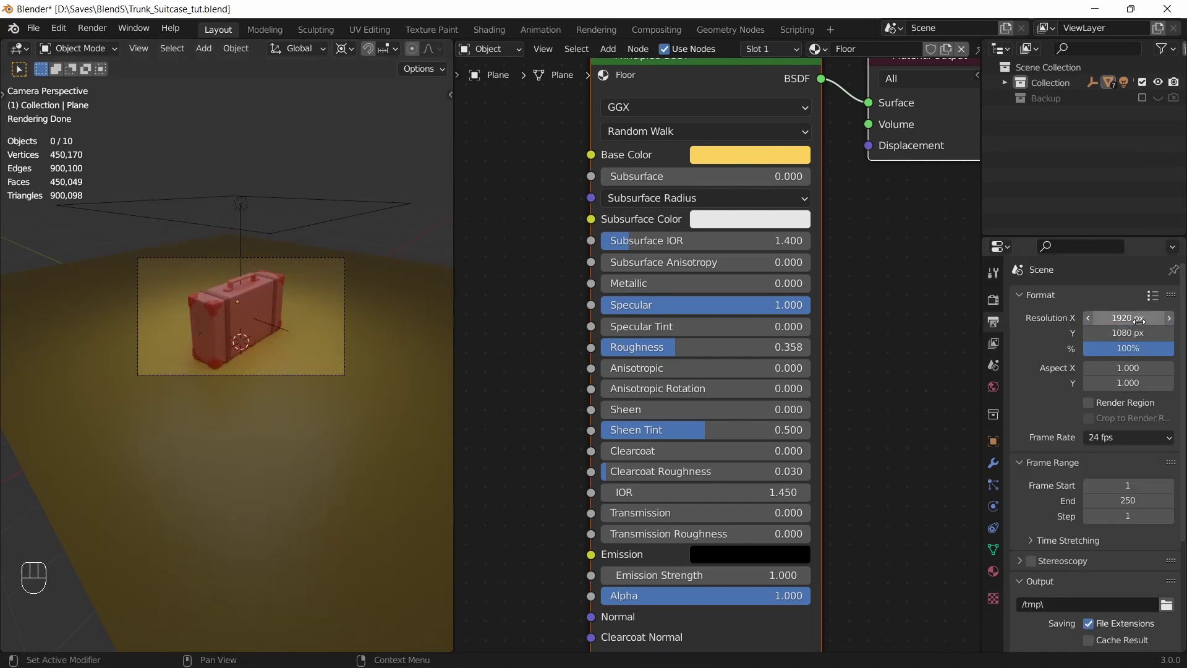
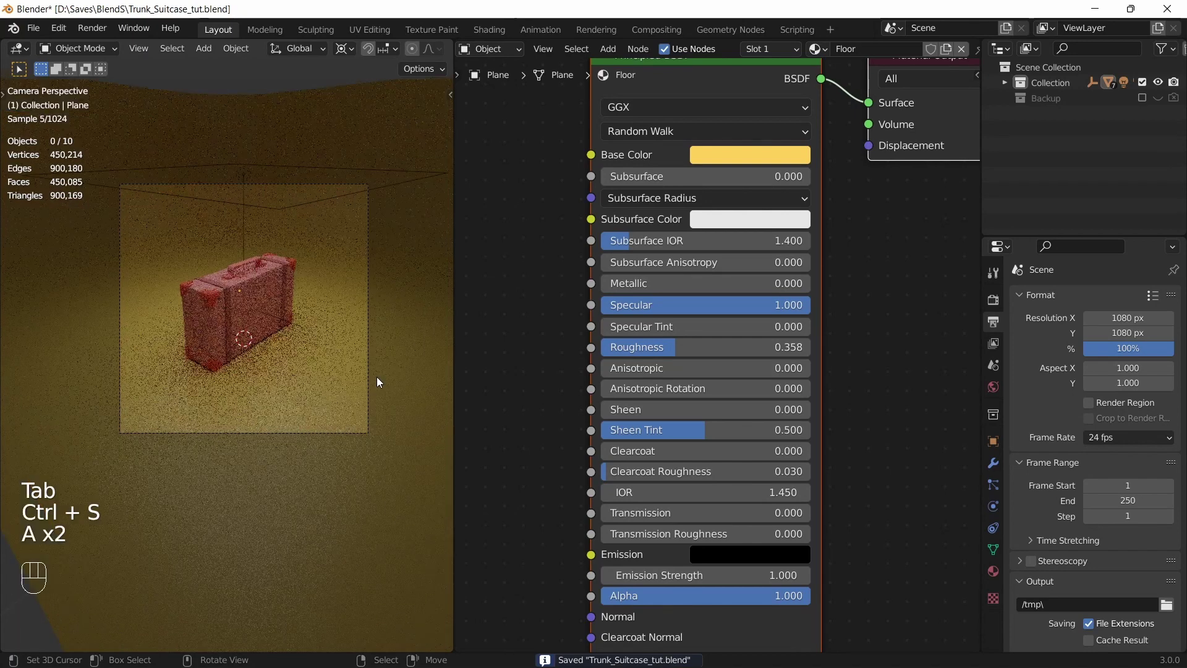
# Step: Set Resolution X to 1080 for a square 1080 by 1080 render
pyautogui.click(383, 389)
# Step: Save, then switch the camera lens to Orthographic with an orthographic scale of 6
pyautogui.press('ctrl+s')
pyautogui.press('a')
pyautogui.press('a')
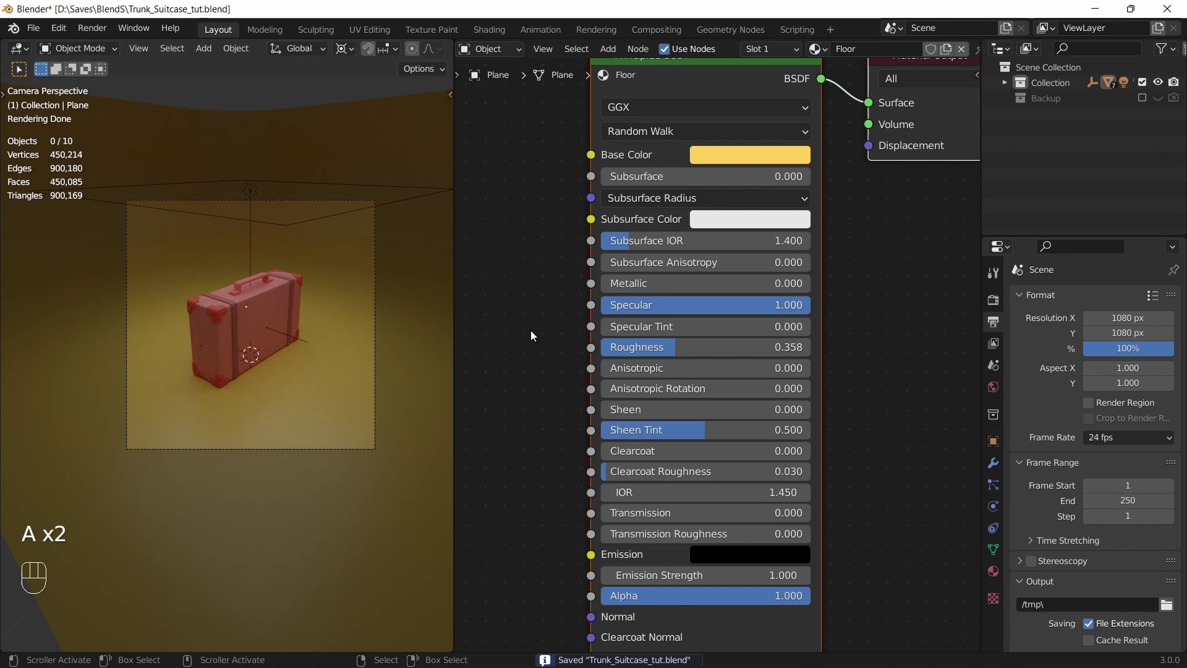
pyautogui.click(378, 251)
pyautogui.doubleClick(998, 522)
pyautogui.moveTo(1113, 350); pyautogui.dragTo(1116, 380)
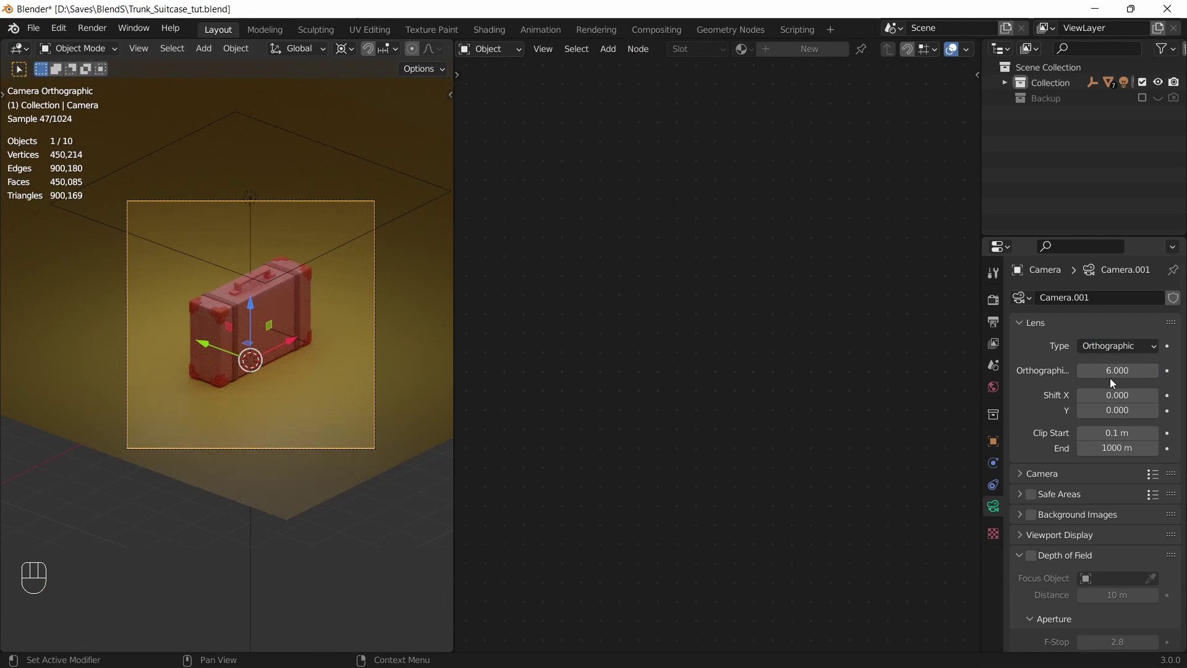
# Step: Save again and reframe the suitcase closer in the orthographic camera shot
pyautogui.press('ctrl+s')
pyautogui.press('a')
pyautogui.press('a')
pyautogui.press('a')
pyautogui.moveTo(339, 341); pyautogui.dragTo(310, 299)
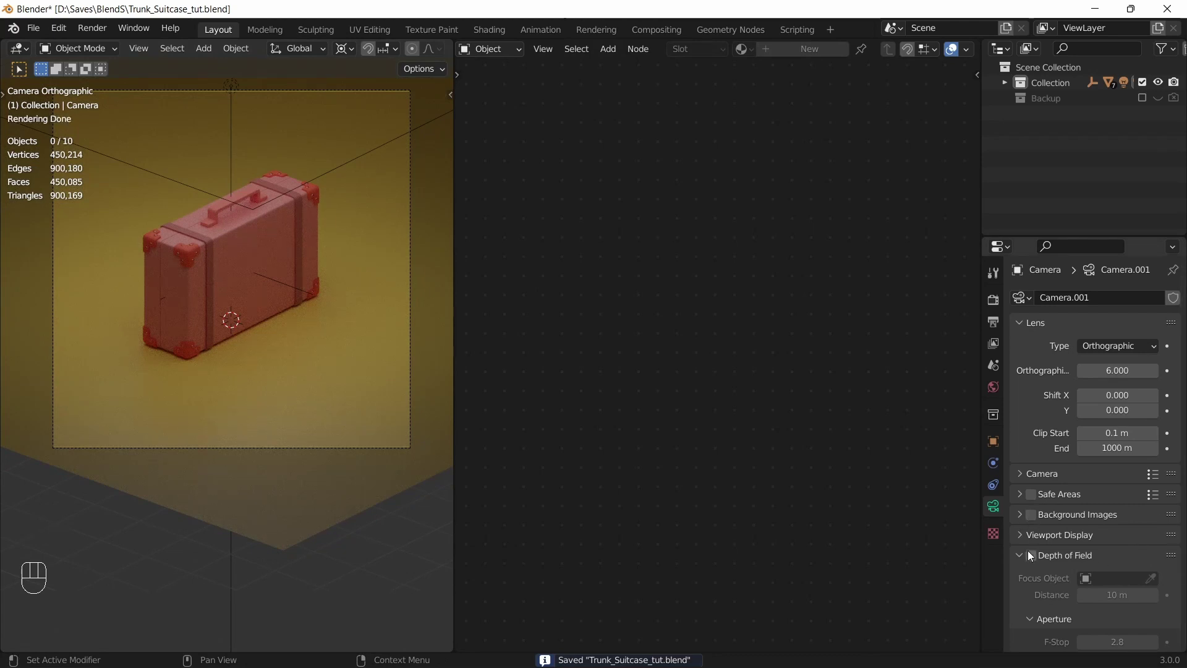
# Step: Enable camera depth of field focused on the Empty with aperture F-stop 20, and save
pyautogui.click(1035, 553)
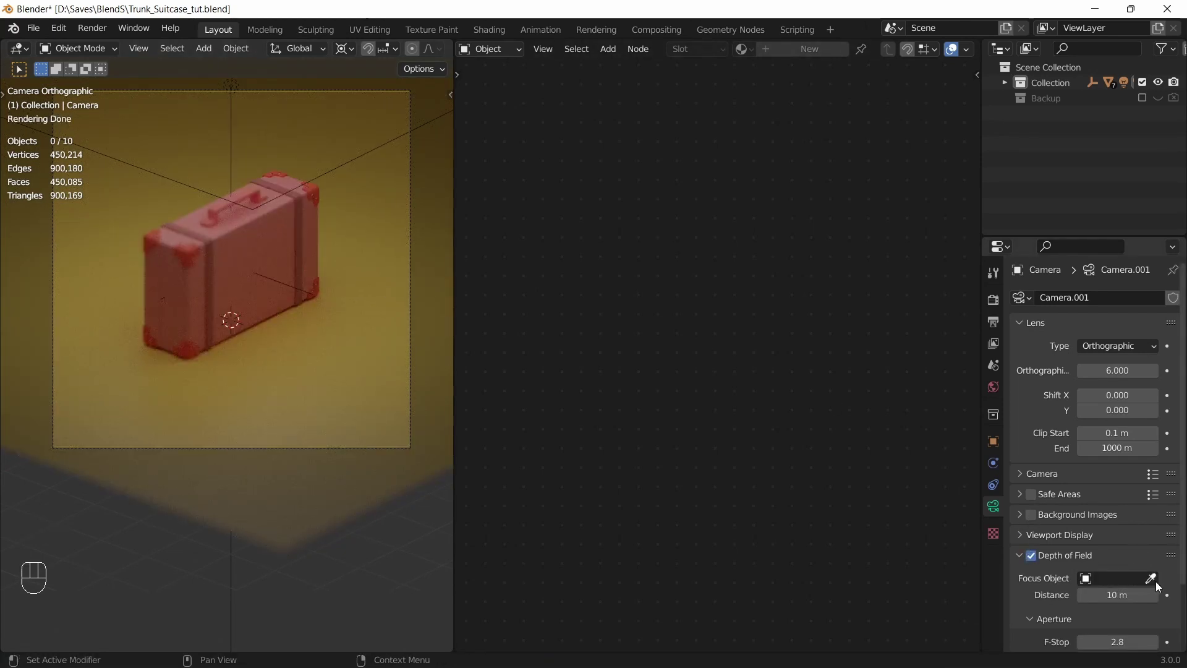
pyautogui.click(1153, 584)
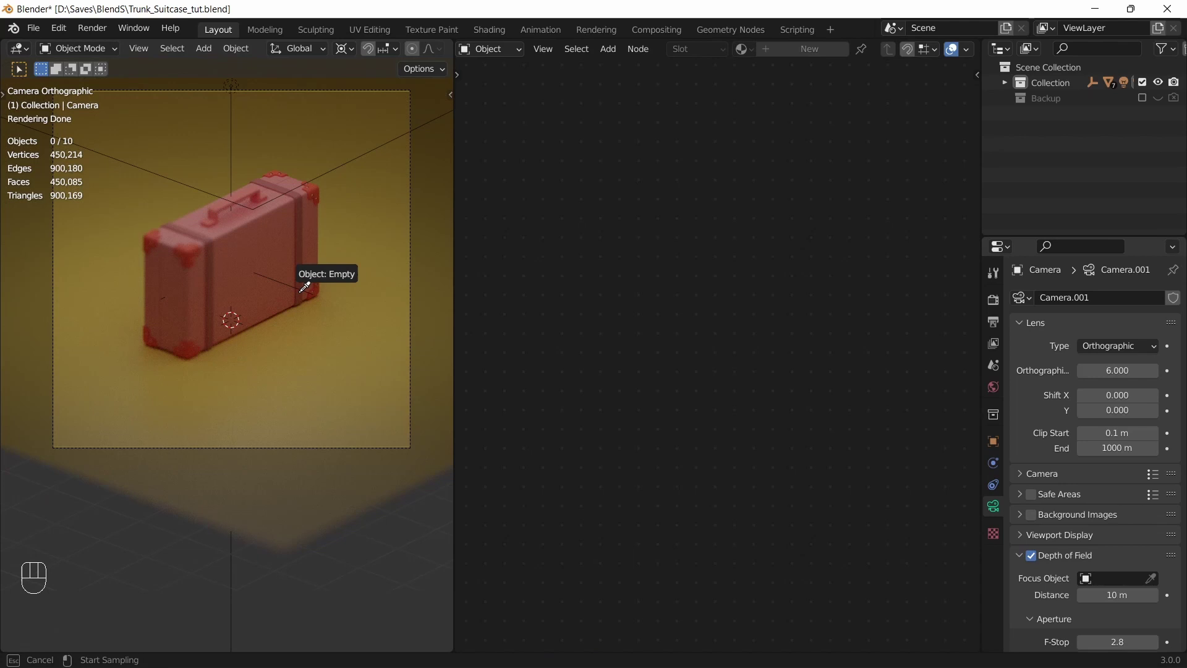
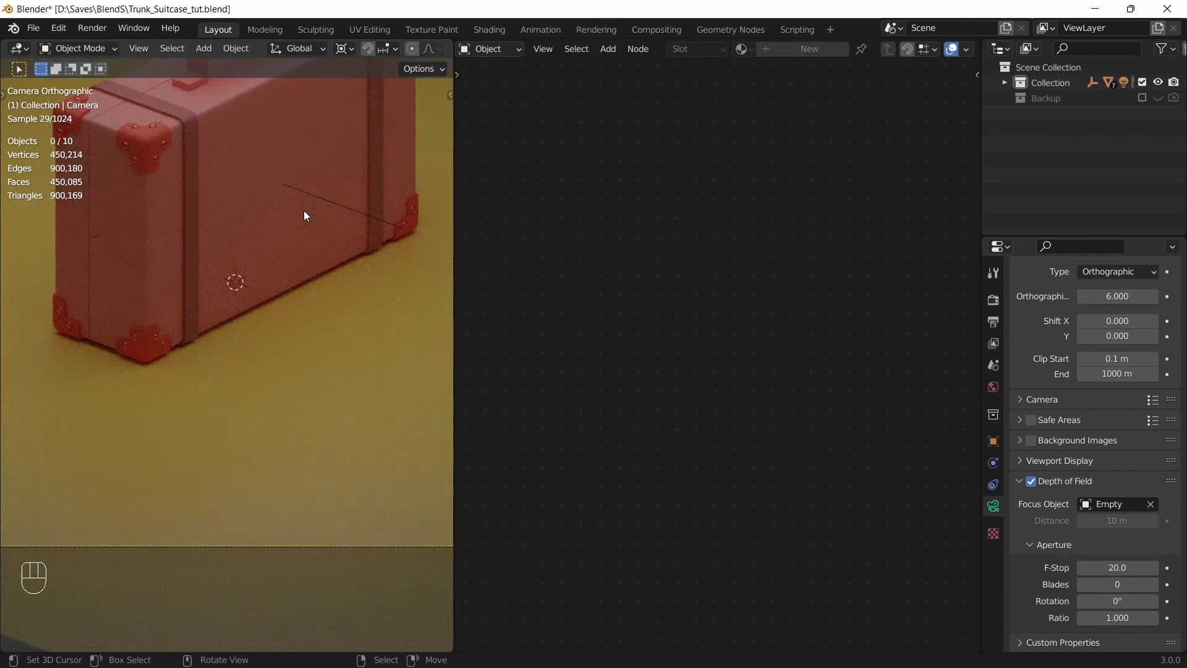
pyautogui.moveTo(313, 177); pyautogui.dragTo(307, 206)
pyautogui.press('ctrl+s')
# Step: Hide the viewport overlays and save the file
pyautogui.press('a')
pyautogui.press('a')
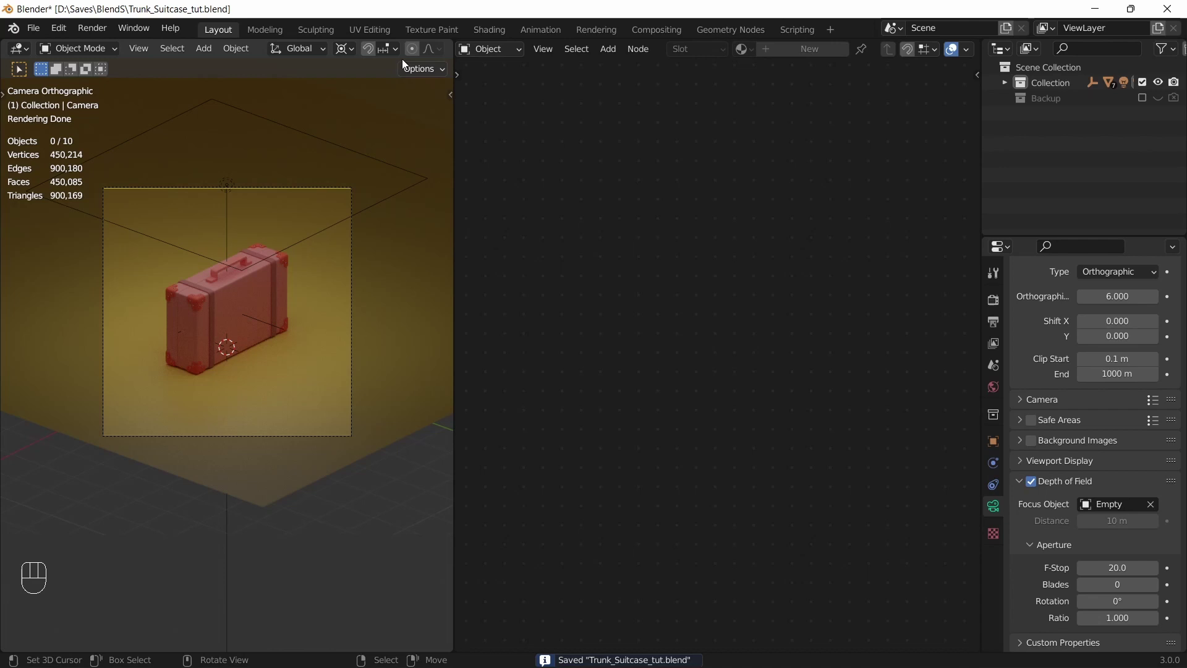
pyautogui.click(408, 51)
pyautogui.click(368, 57)
pyautogui.press('ctrl+s')
pyautogui.press('a')
pyautogui.press('a')
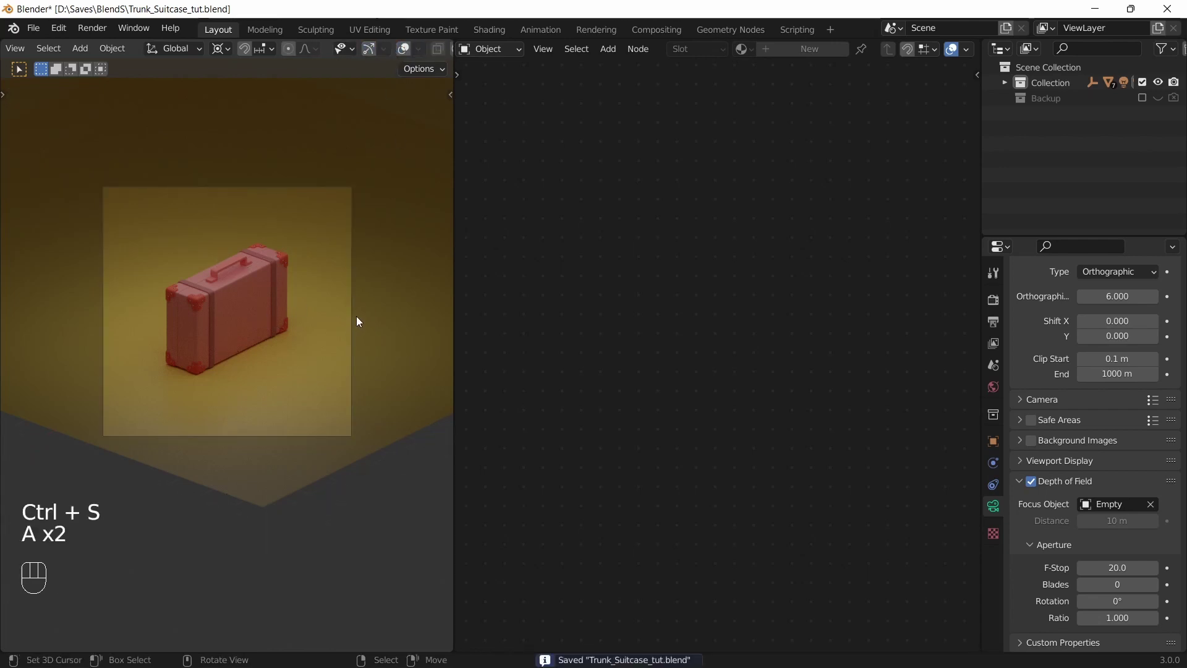
# Step: Select the floor plane, show the render settings (Cycles, GPU Compute) and restore the overlays
pyautogui.click(359, 321)
pyautogui.click(354, 315)
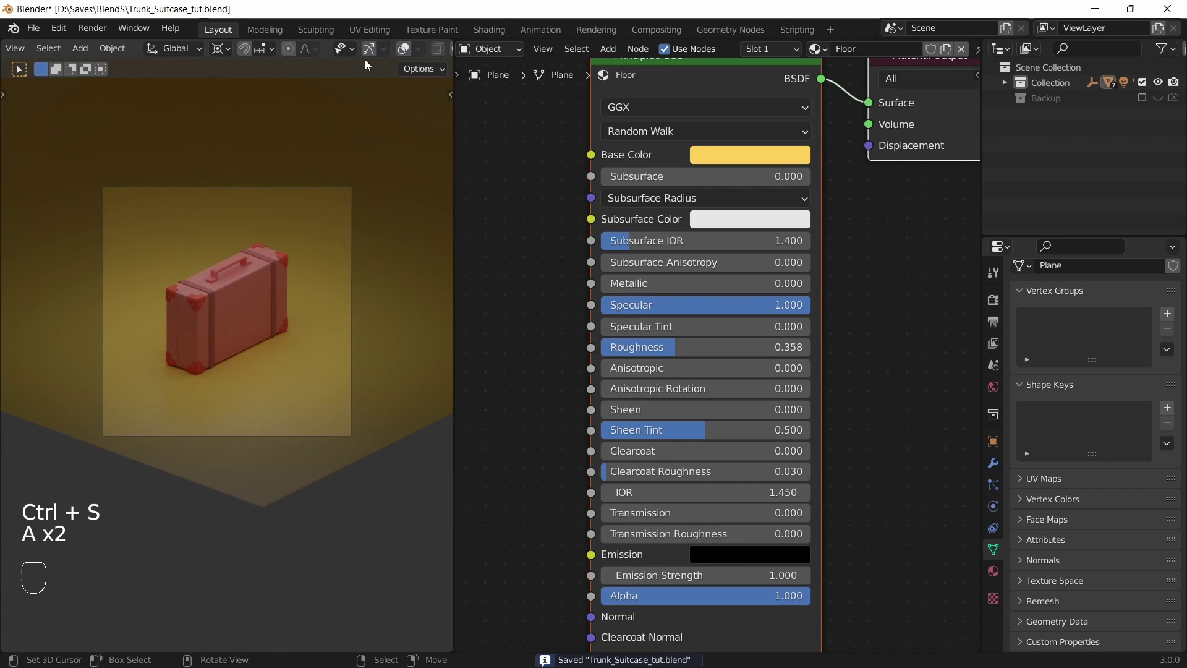
pyautogui.click(409, 52)
pyautogui.click(361, 250)
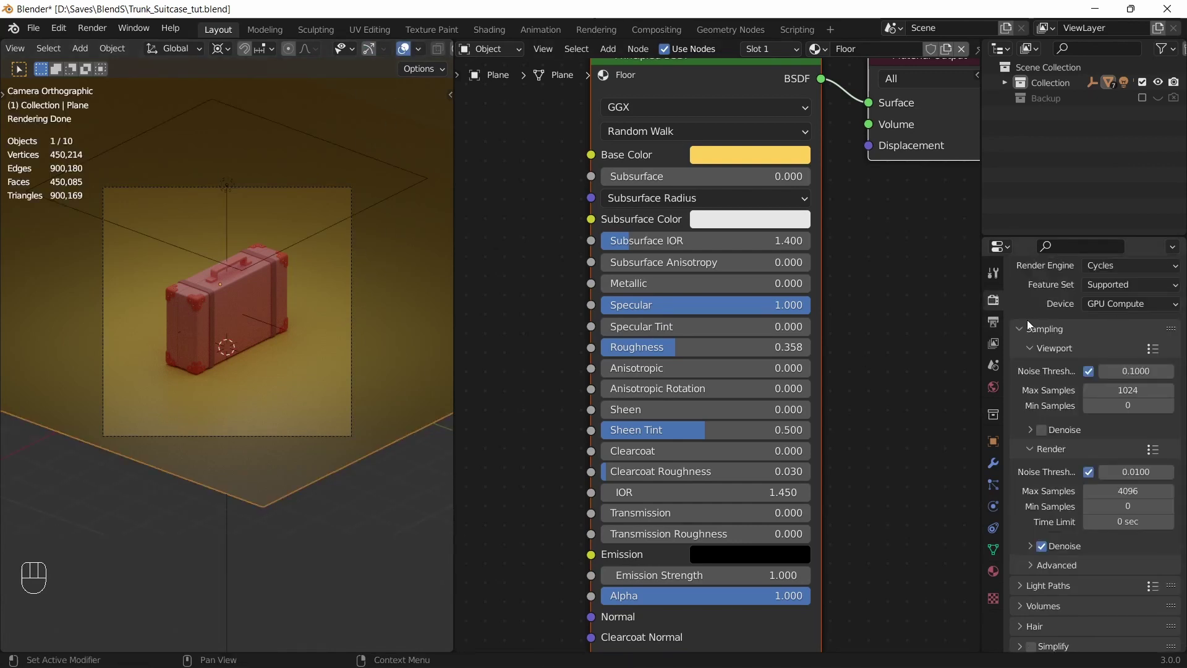
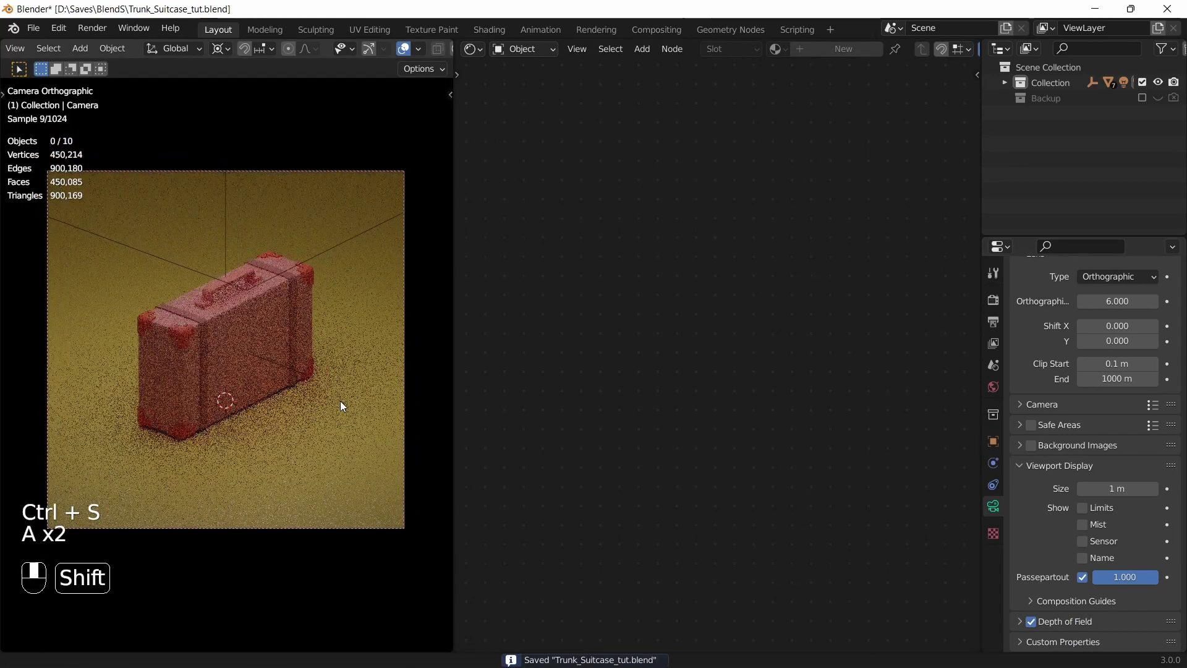
# Step: Save, then in Color Management set Medium High Contrast look, exposure 0.940 and gamma 1.067
pyautogui.press('ctrl+s')
pyautogui.press('a')
pyautogui.press('a')
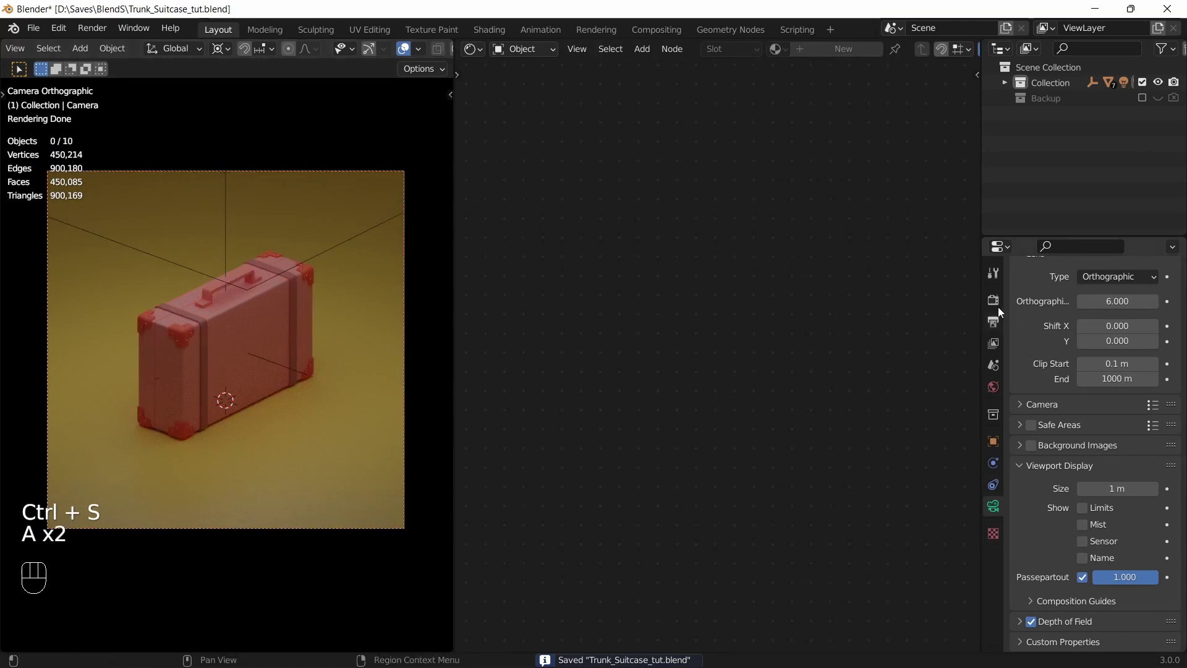
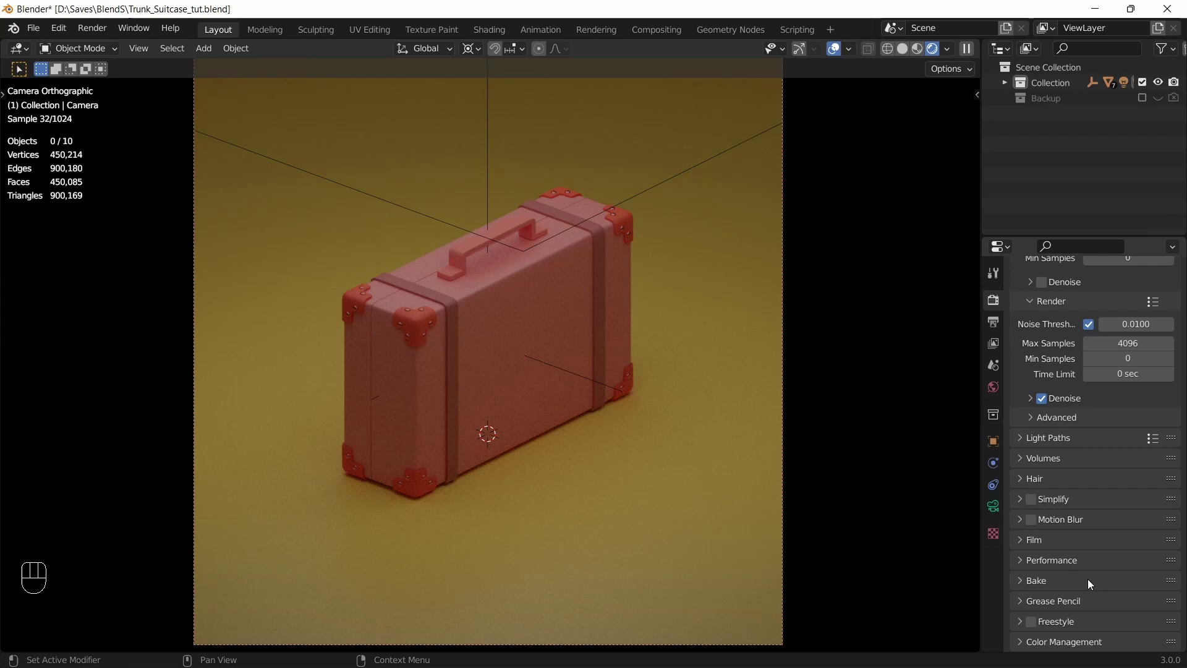
pyautogui.click(1023, 648)
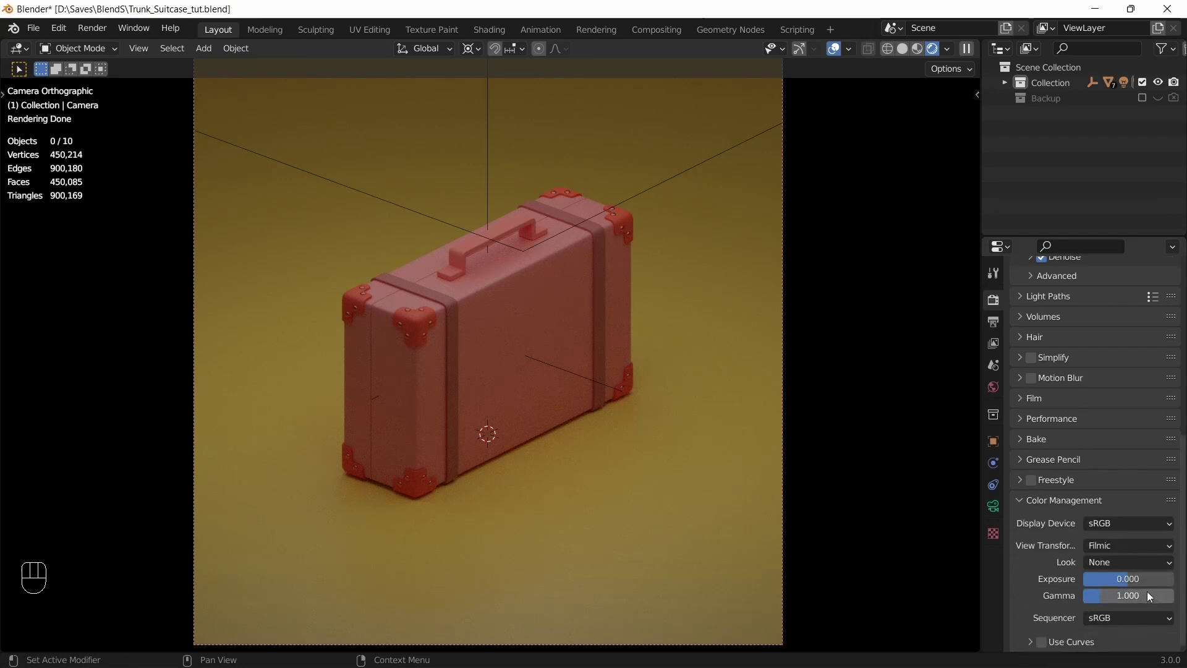
pyautogui.moveTo(1143, 561); pyautogui.dragTo(1122, 509)
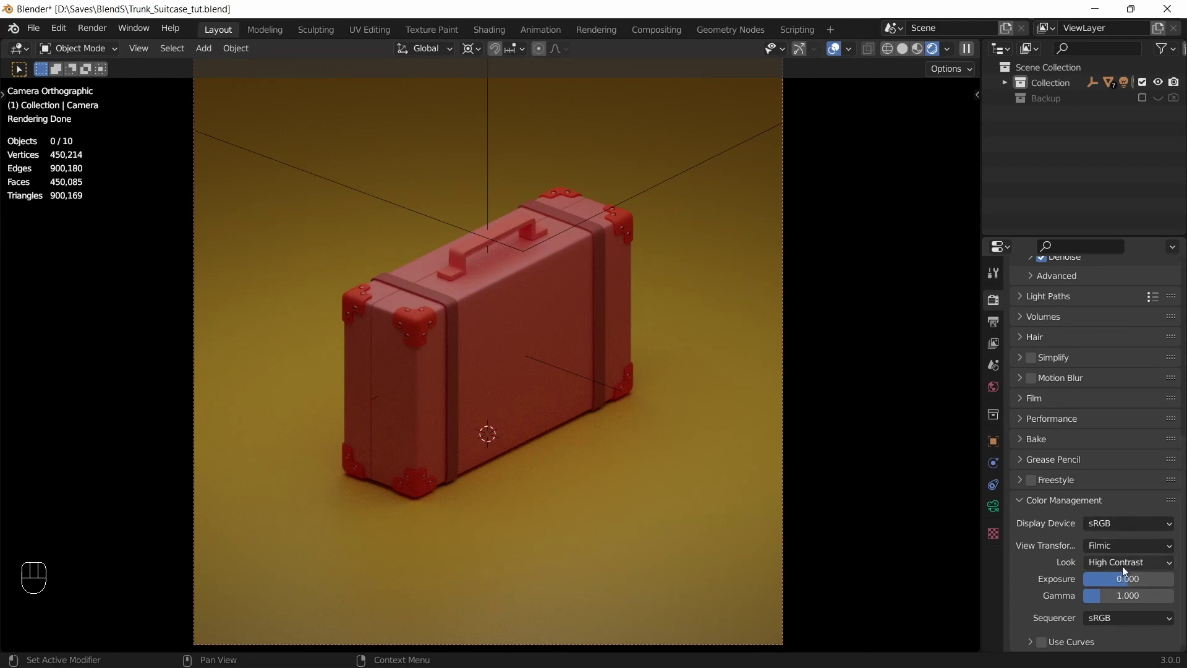
pyautogui.moveTo(1134, 569); pyautogui.dragTo(1110, 500)
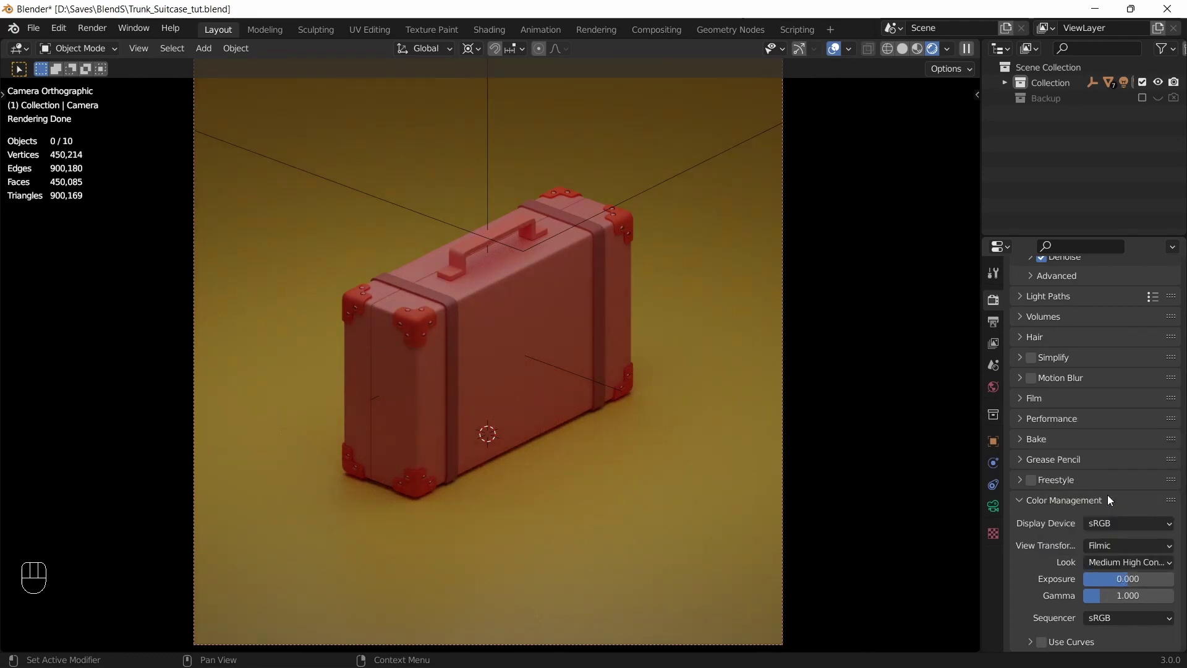
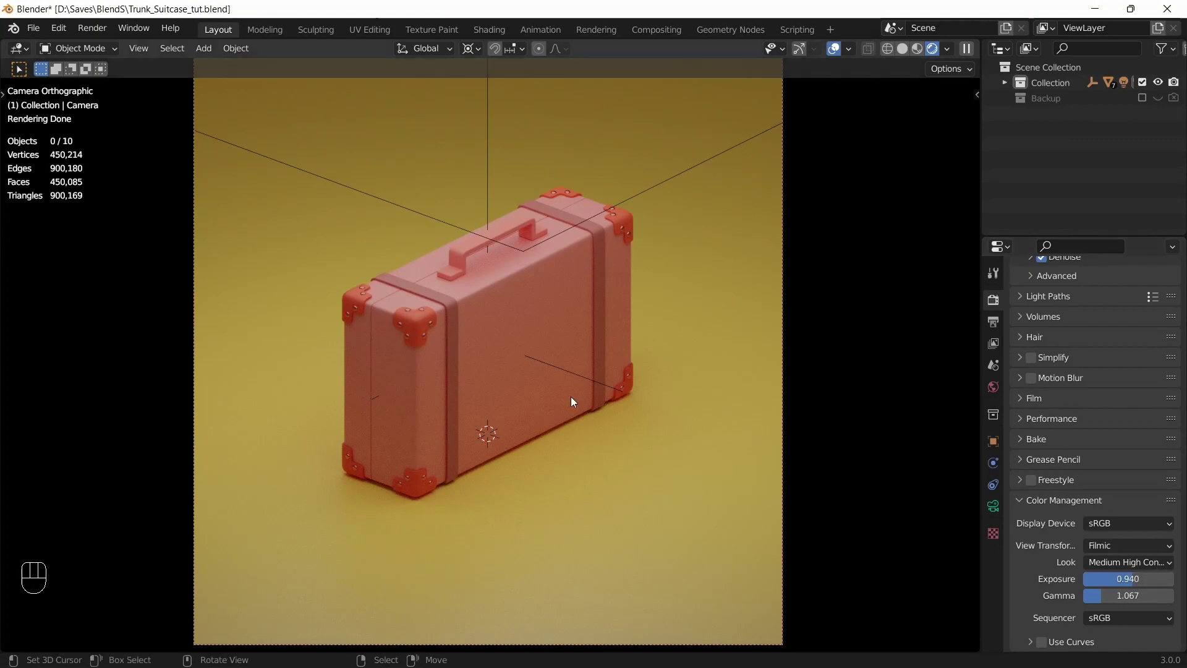
# Step: Save the file and set the render Max Samples to 256
pyautogui.press('ctrl+s')
pyautogui.press('a')
pyautogui.press('a')
pyautogui.click(835, 53)
pyautogui.press('a')
pyautogui.moveTo(605, 293); pyautogui.dragTo(611, 320)
pyautogui.click(605, 301)
pyautogui.click(605, 303)
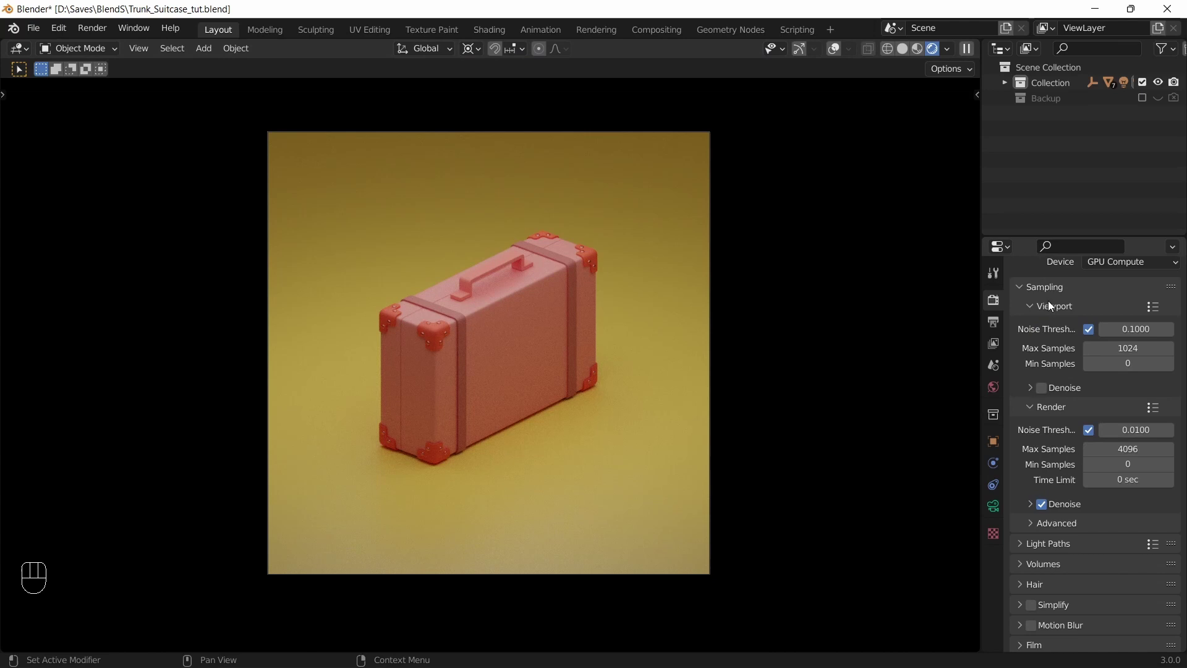
# Step: Collapse the viewport and render sampling panels
pyautogui.click(1039, 305)
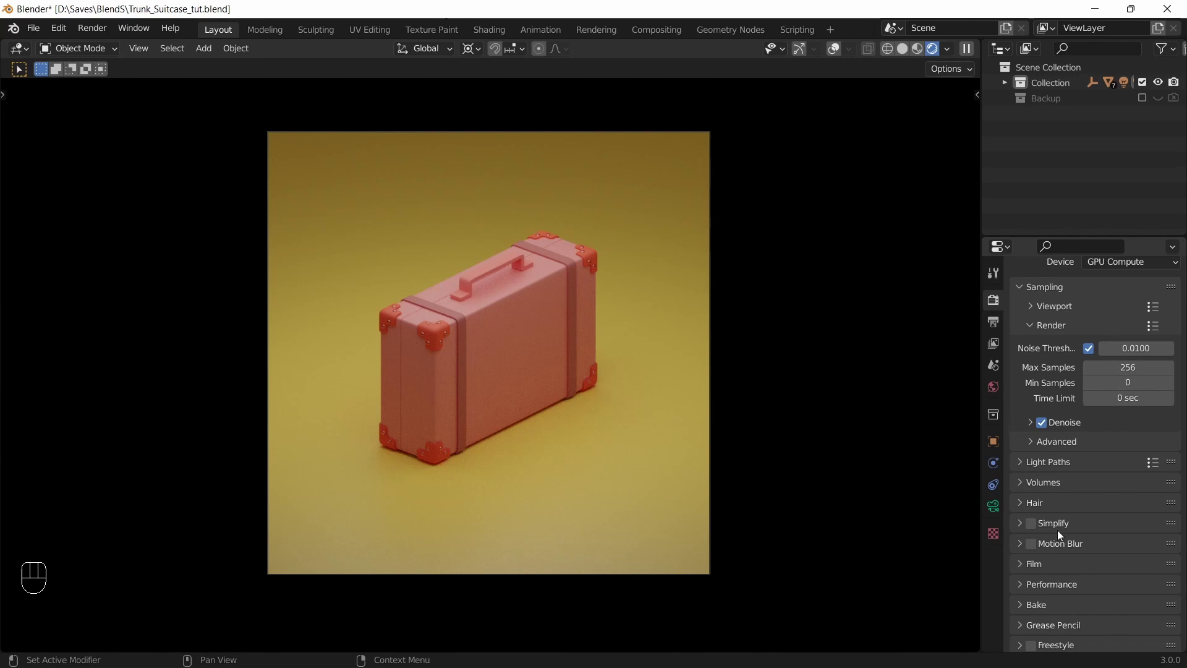
pyautogui.click(1032, 326)
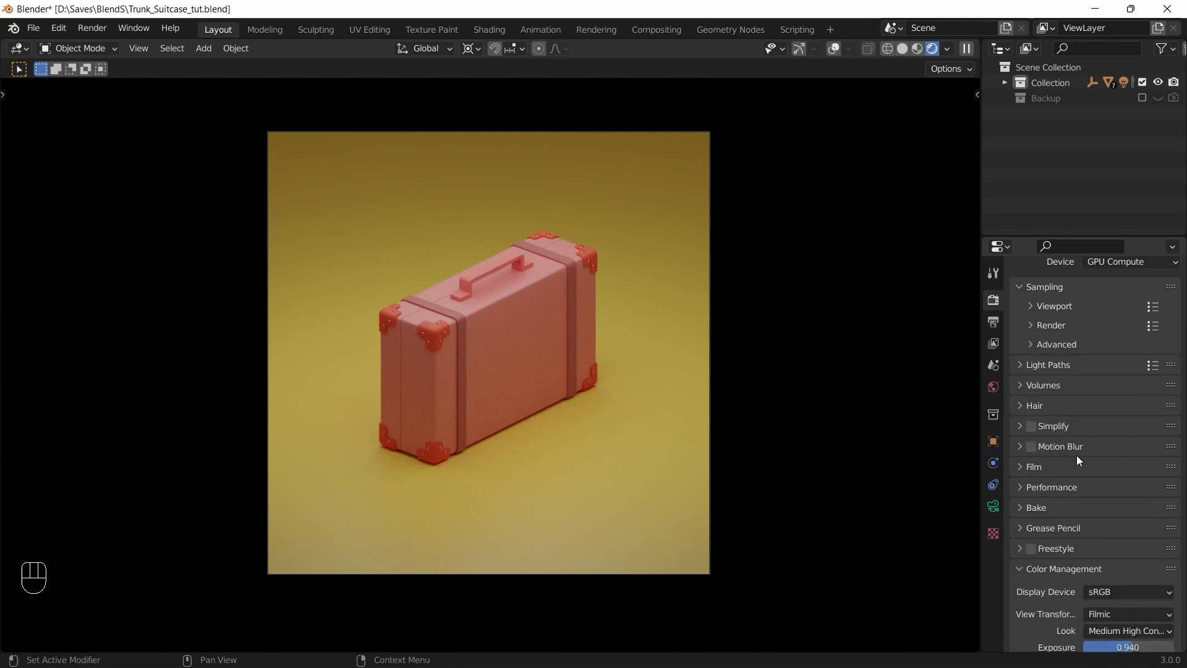